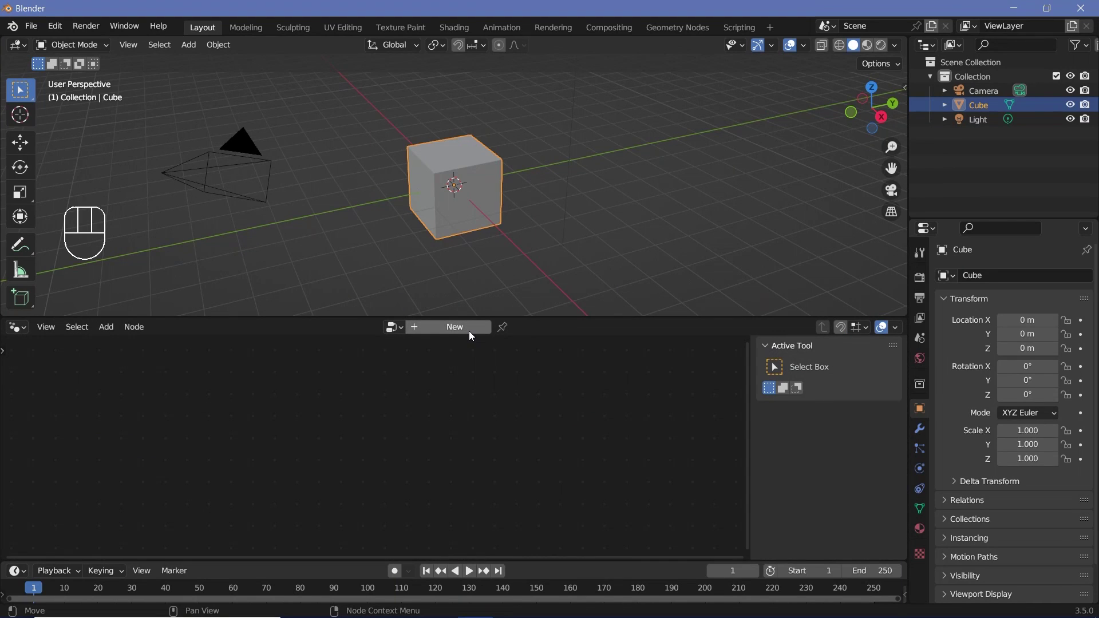
Create a Geometry Nodes tree on the Cube and delete its Group Input node so the cube vanishes
left_click(473, 336)
middle_click(340, 495)
scroll("up", 3)
left_click(308, 461)
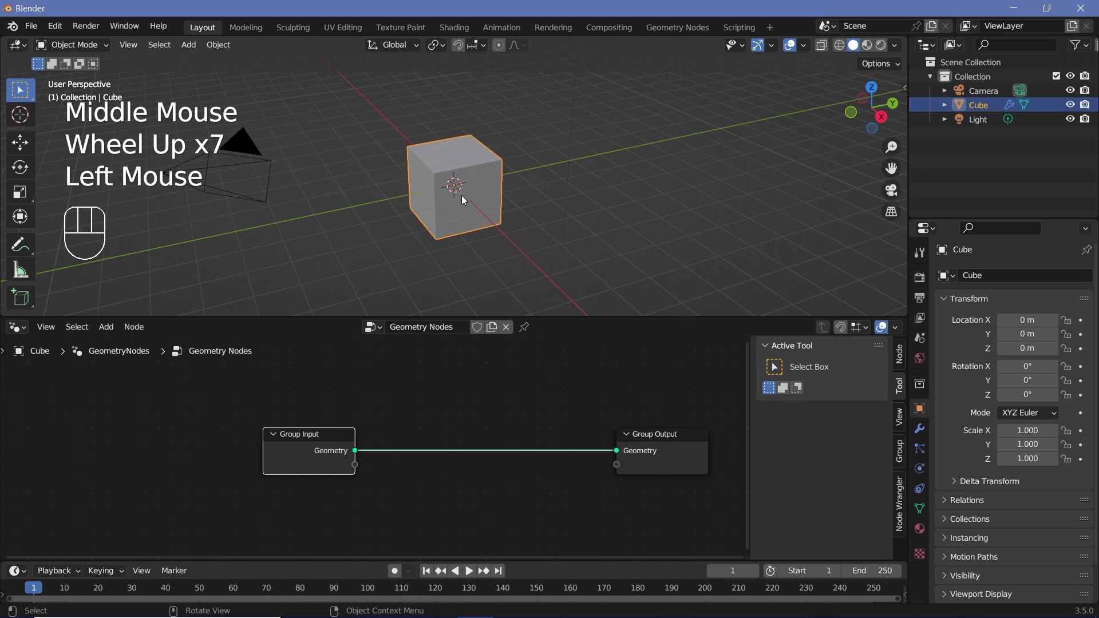
key("x")
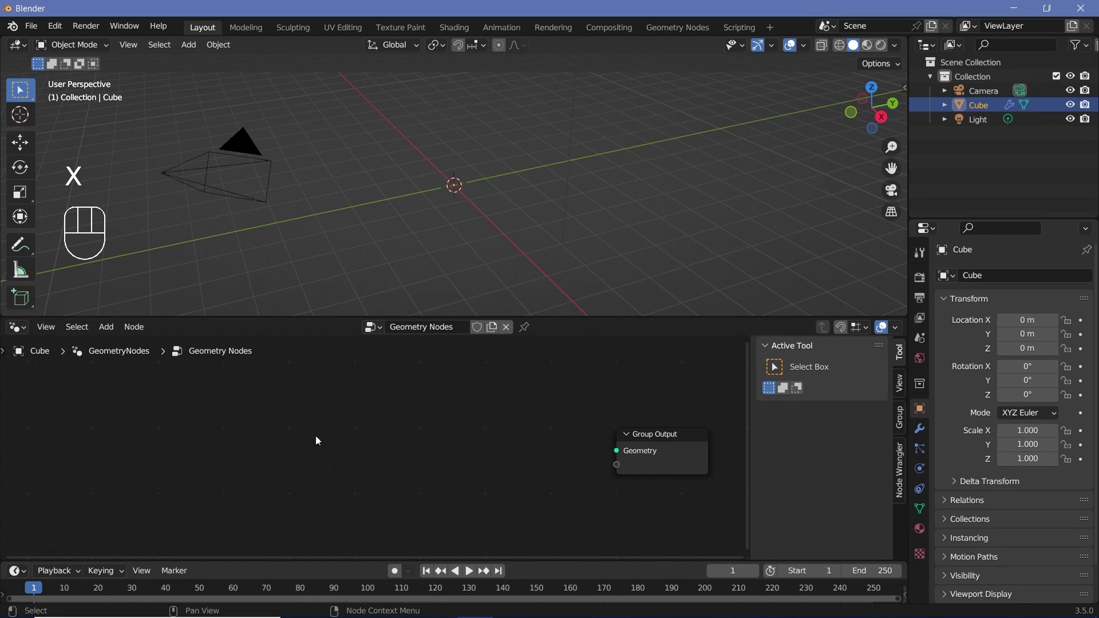
scroll("down", 3)
middle_click(354, 488)
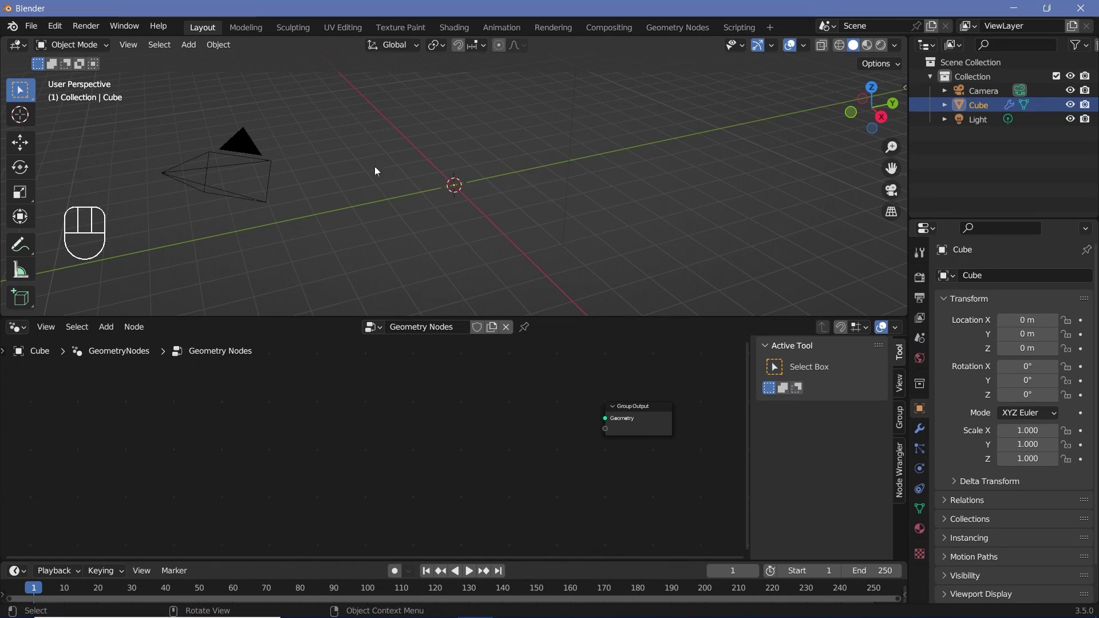
Add a Curve Spiral node feeding Group Output with resolution 128, 0.6 rotations, radii 0.01 m to 2.5 m
key("shift+a")
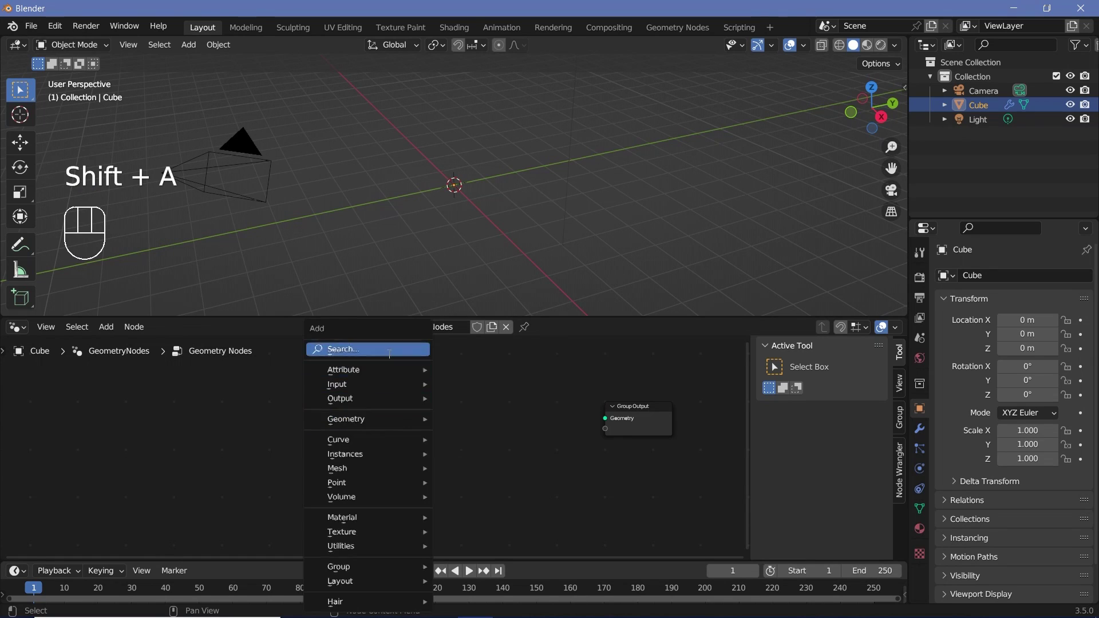
scroll("up", 3)
left_click(330, 376)
left_click(365, 393)
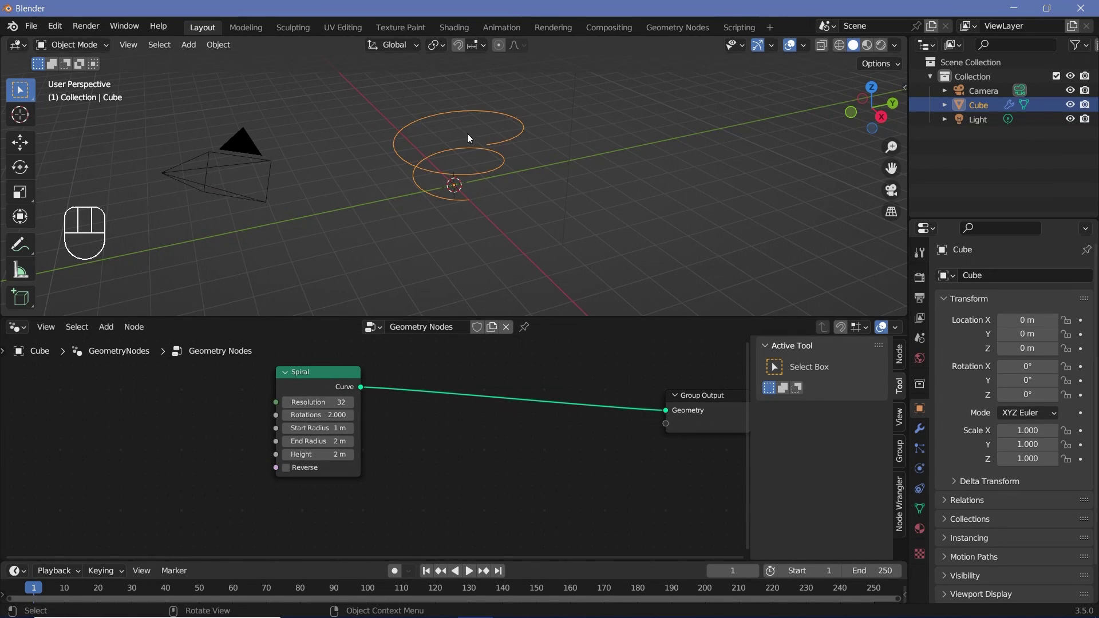
left_click(518, 181)
Check the spiral in rendered shading from above and move the Spiral node further left
left_click(789, 52)
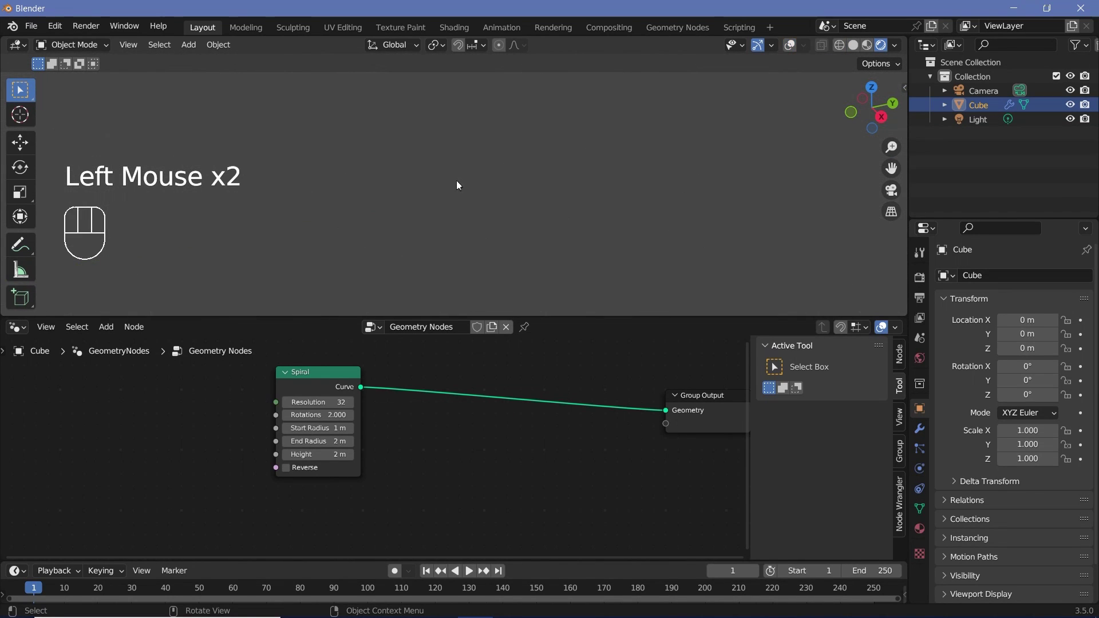
double_click(855, 54)
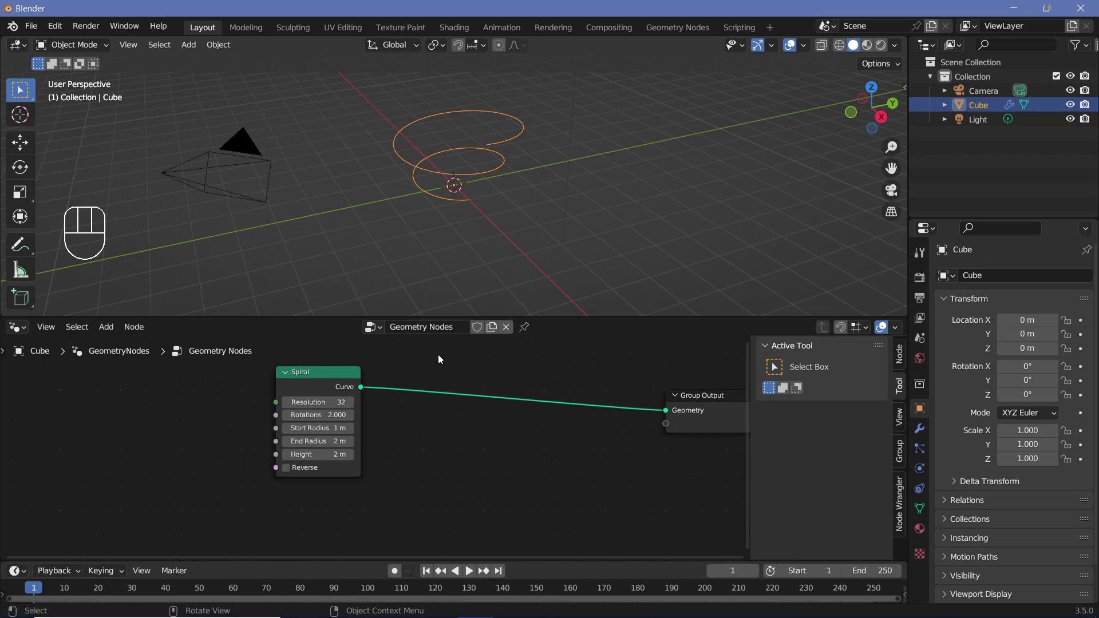
middle_click(551, 309)
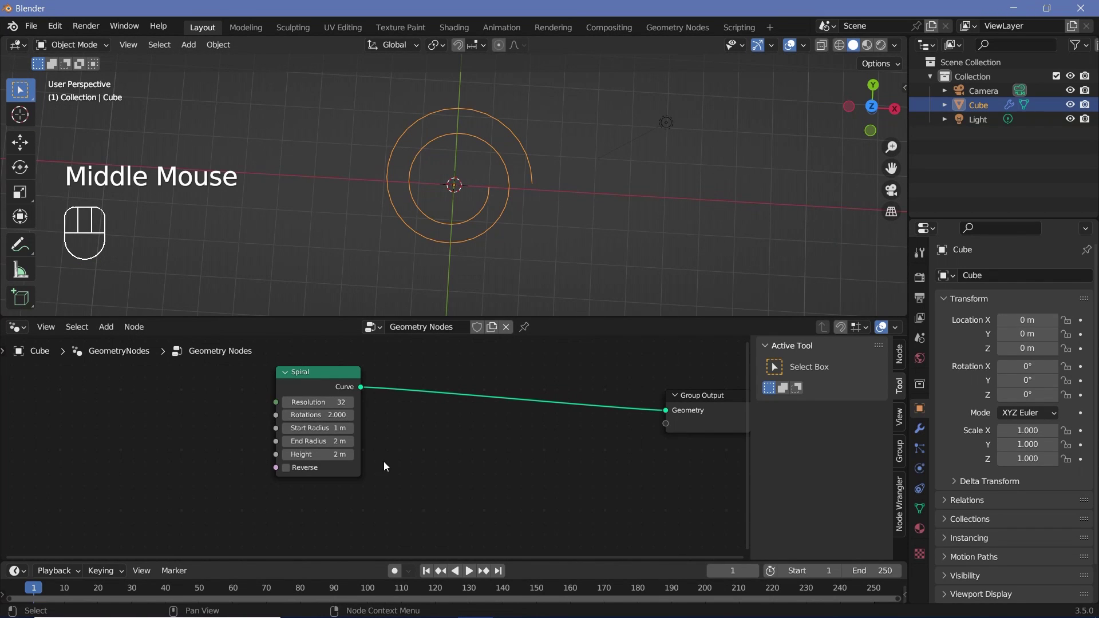
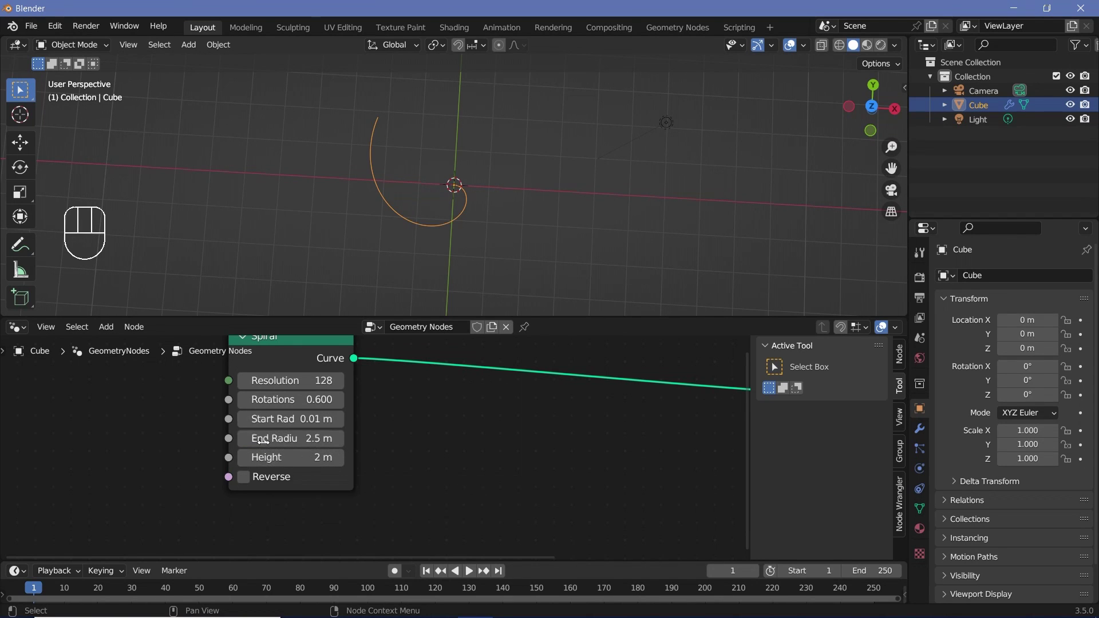
scroll("down", 3)
left_click_drag(341, 385, 428, 448)
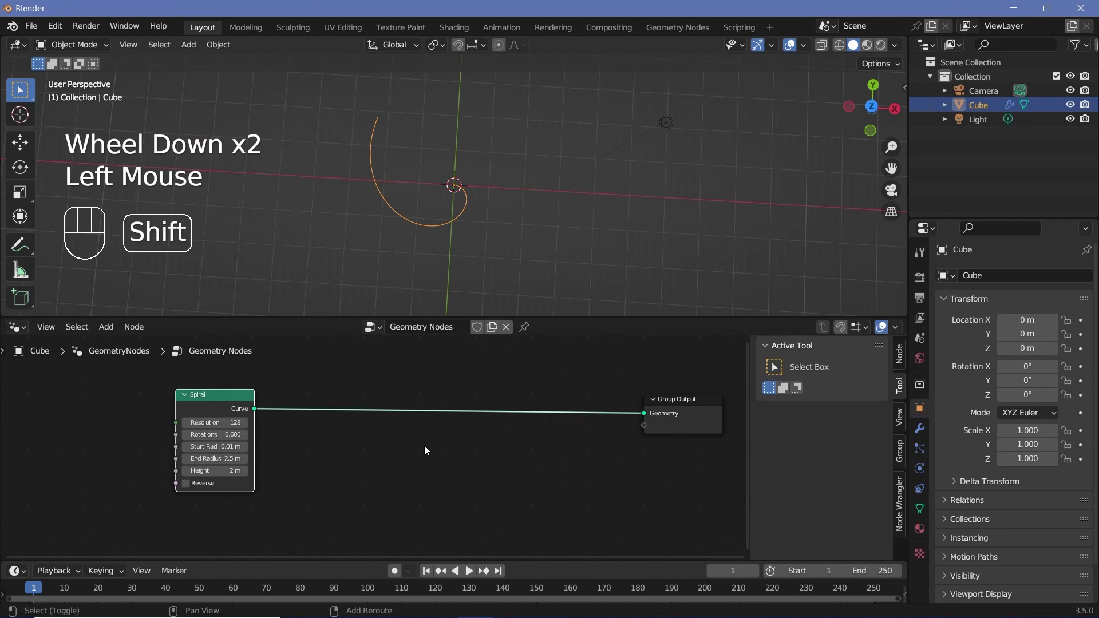
Feed the spiral into Transform Geometry copies and a Join Geometry so four arms radiate from the centre
key("shift+a")
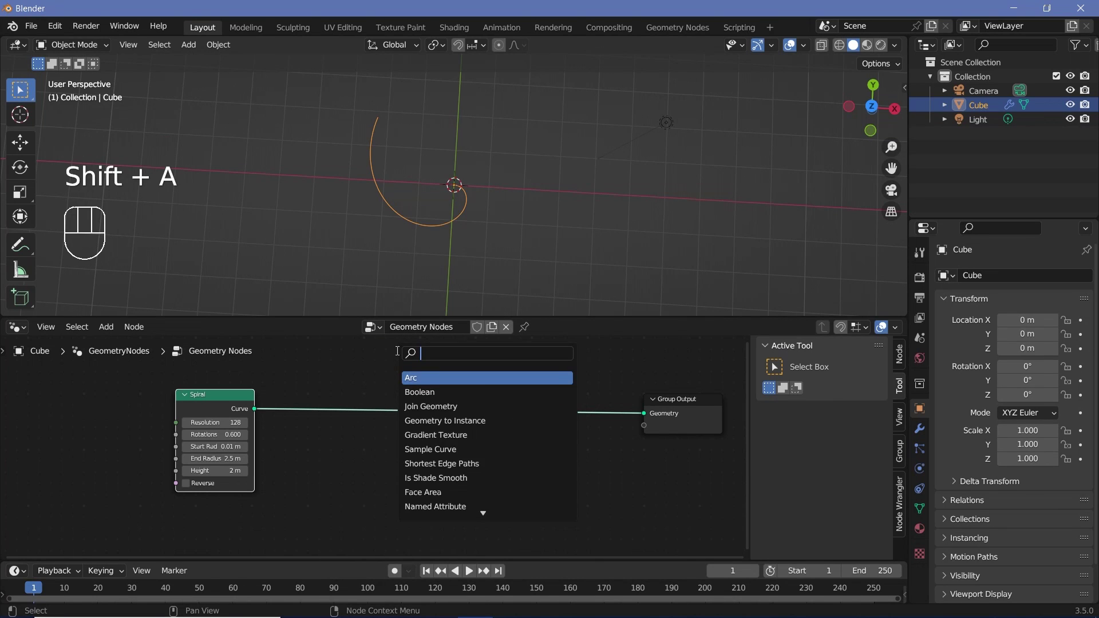
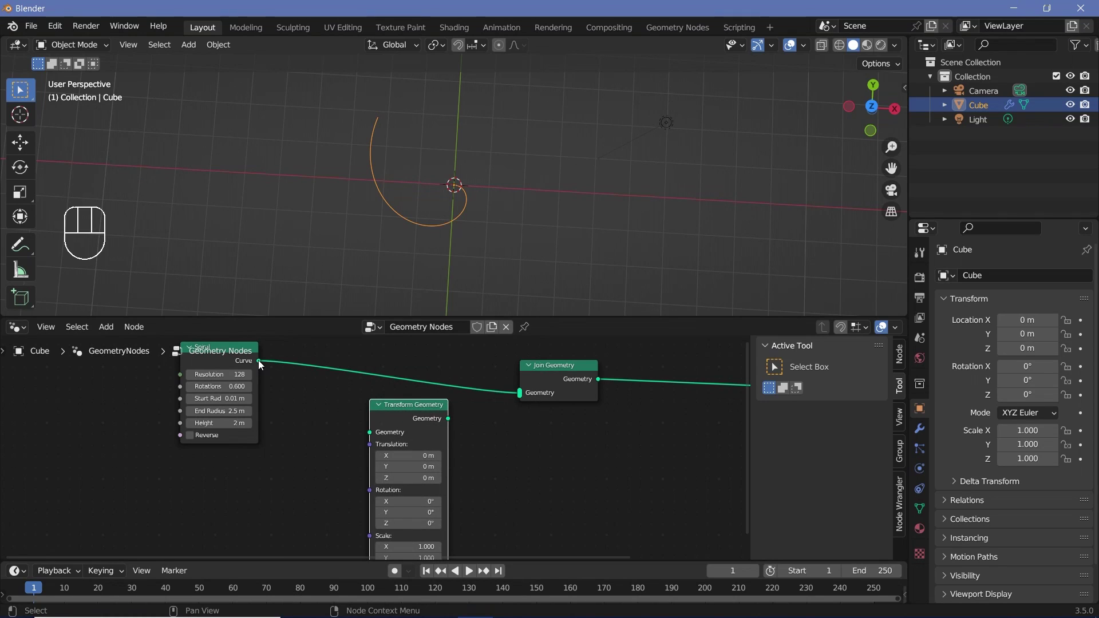
left_click_drag(262, 362, 380, 443)
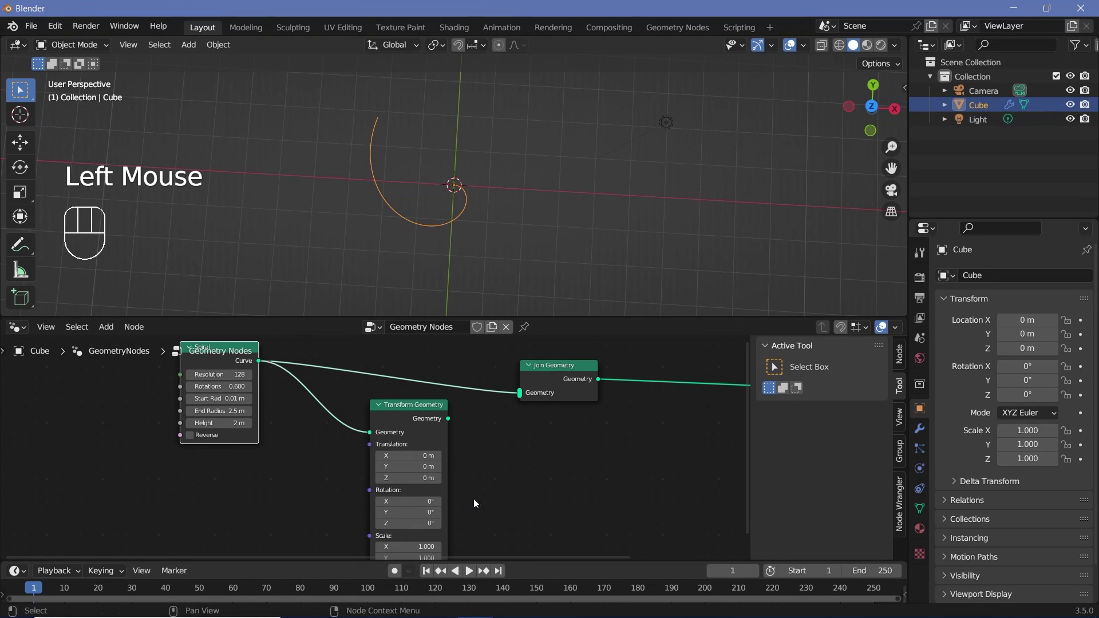
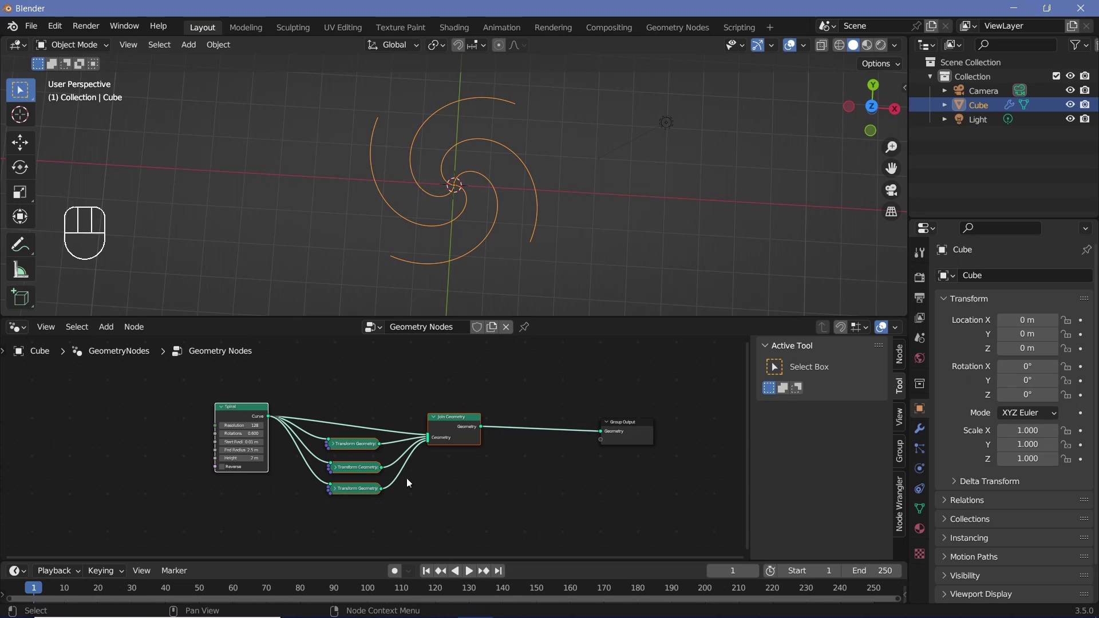
Frame the spiral nodes as 'creating the 4 base spirals' and raise the Spiral height to 6 m
key("ctrl+j")
left_click(903, 364)
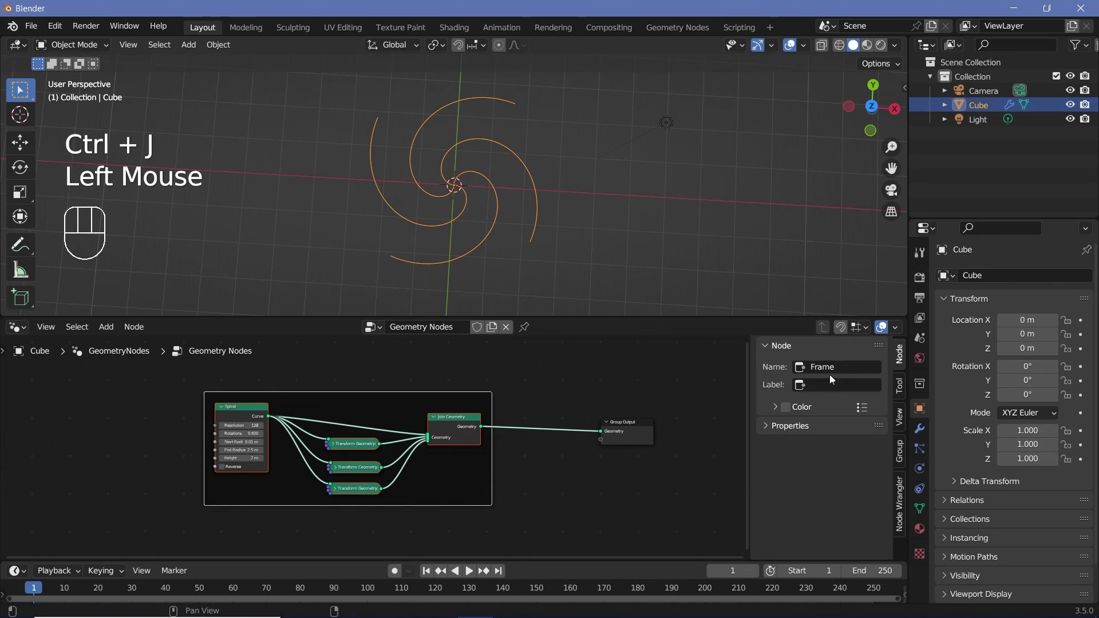
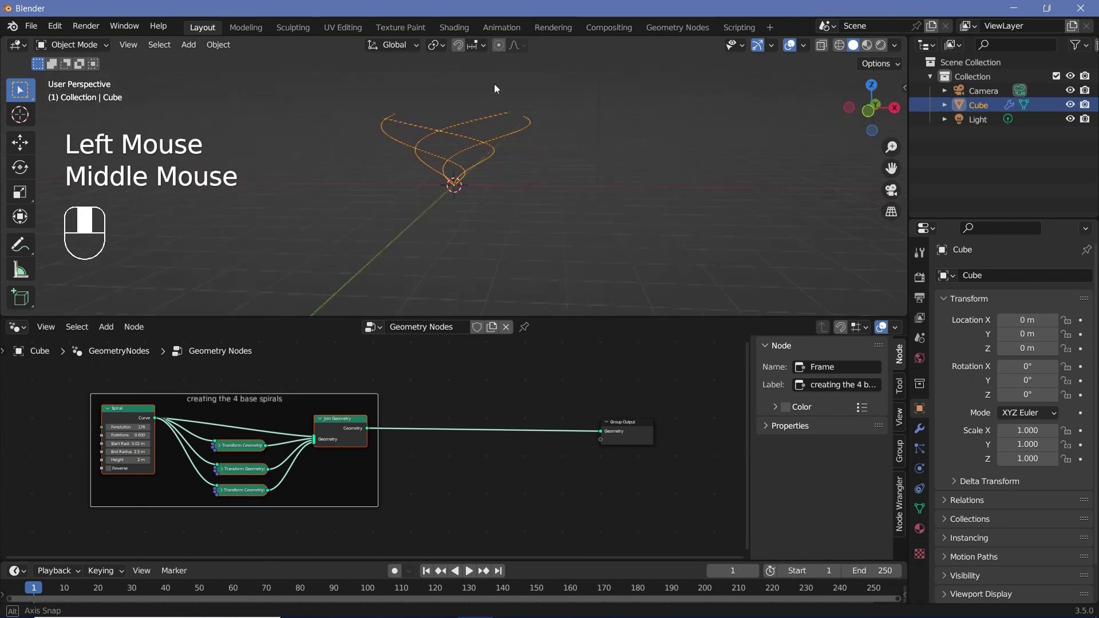
middle_click(452, 201)
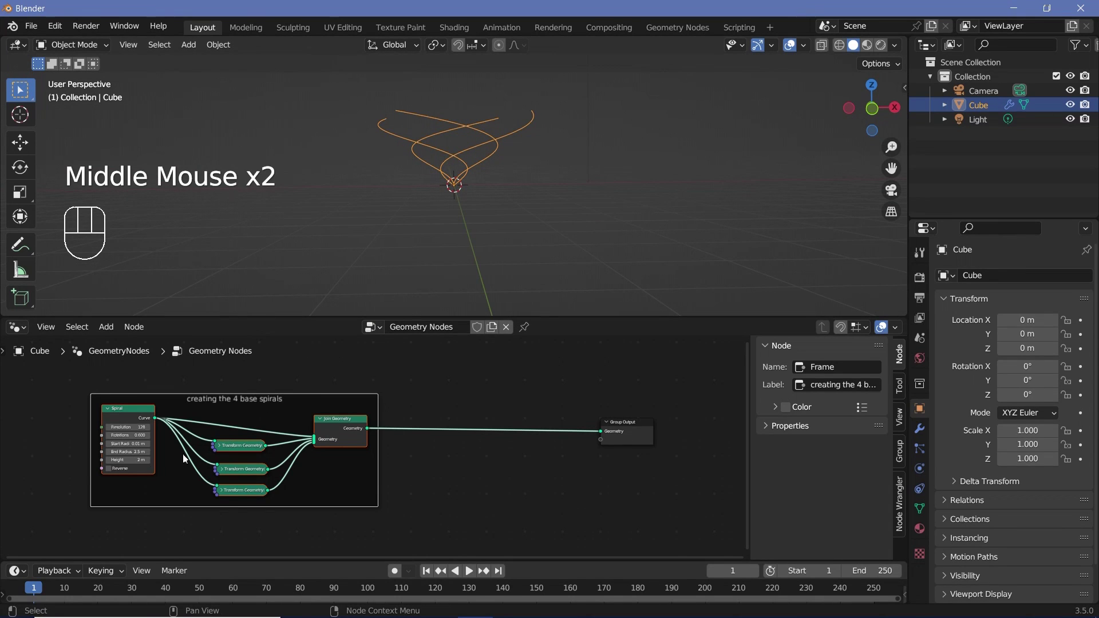
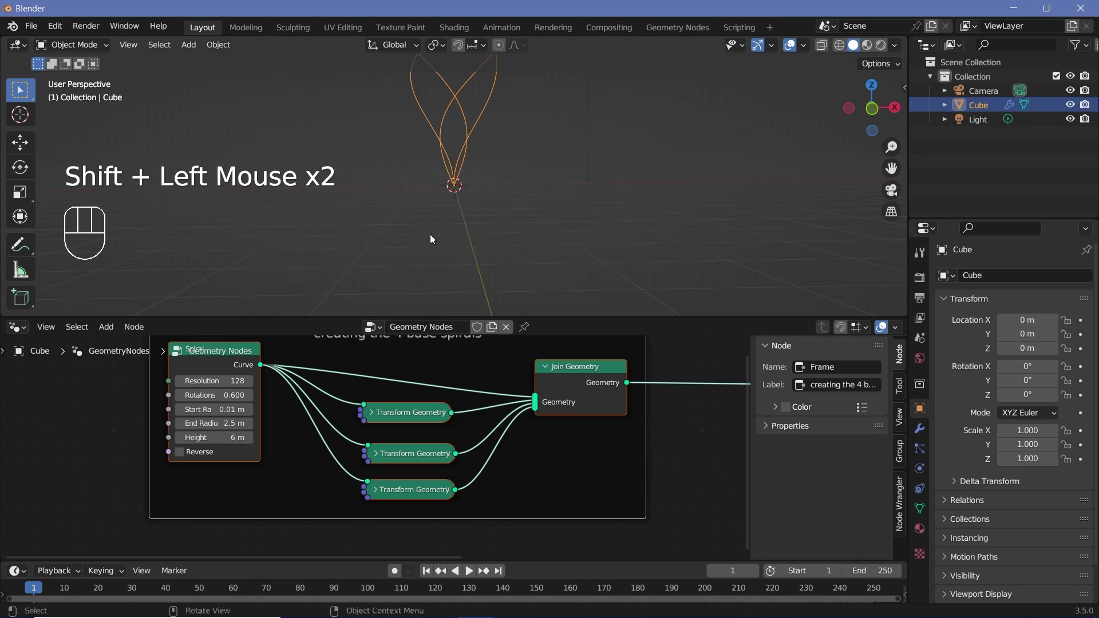
scroll("down", 3)
scroll("up", 3)
left_click_drag(455, 193, 436, 304)
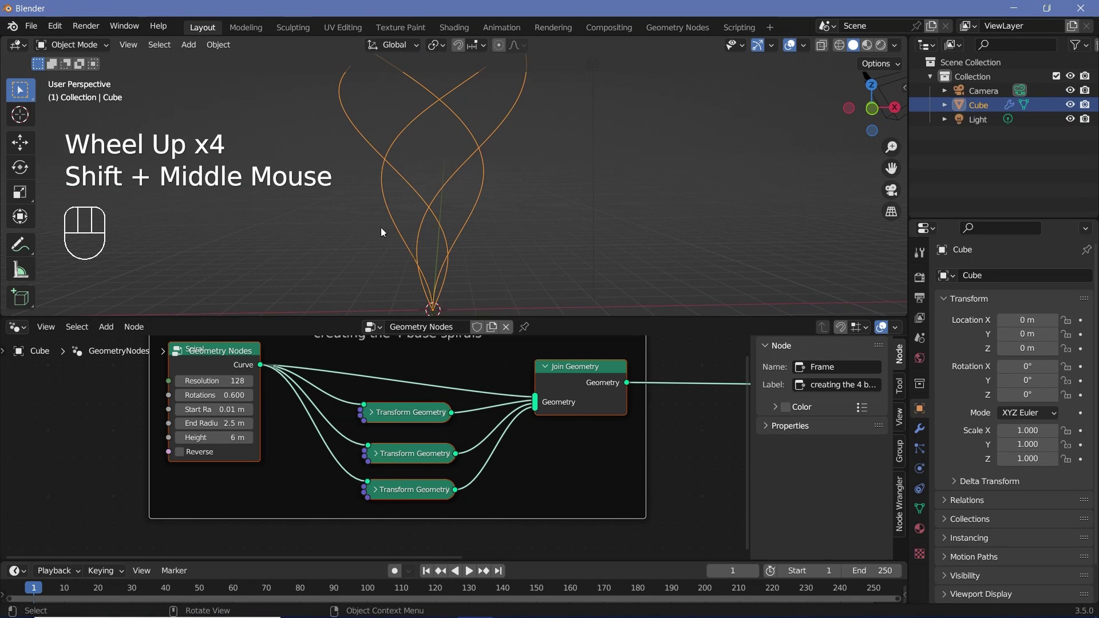
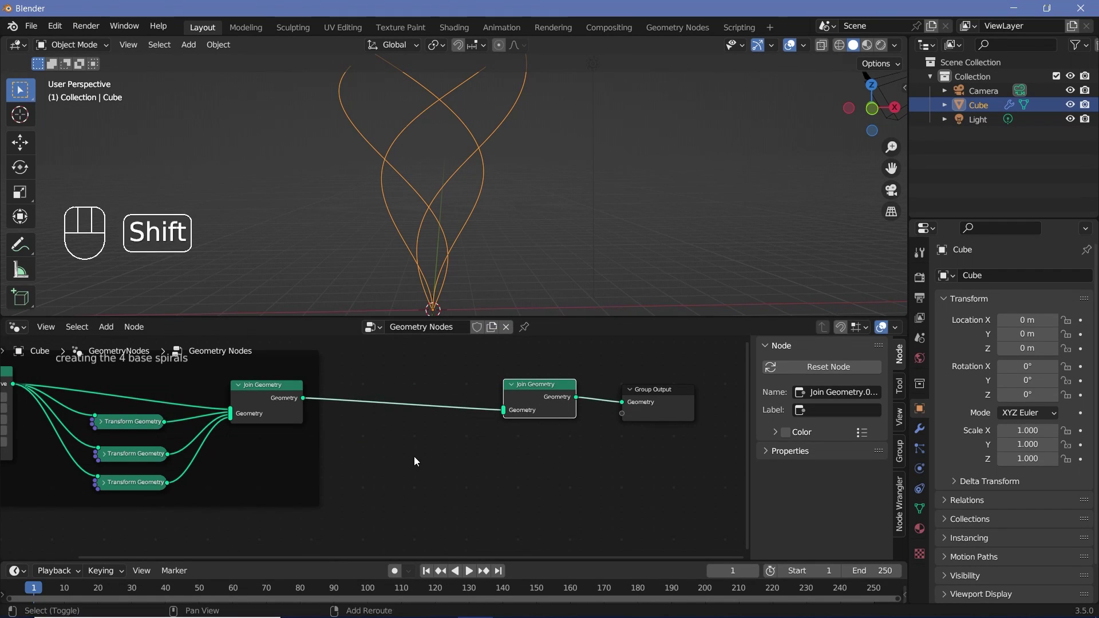
Join the base spirals with two offset Transform Geometry copies inside a 'CloseDuplicates' frame
key("shift+a")
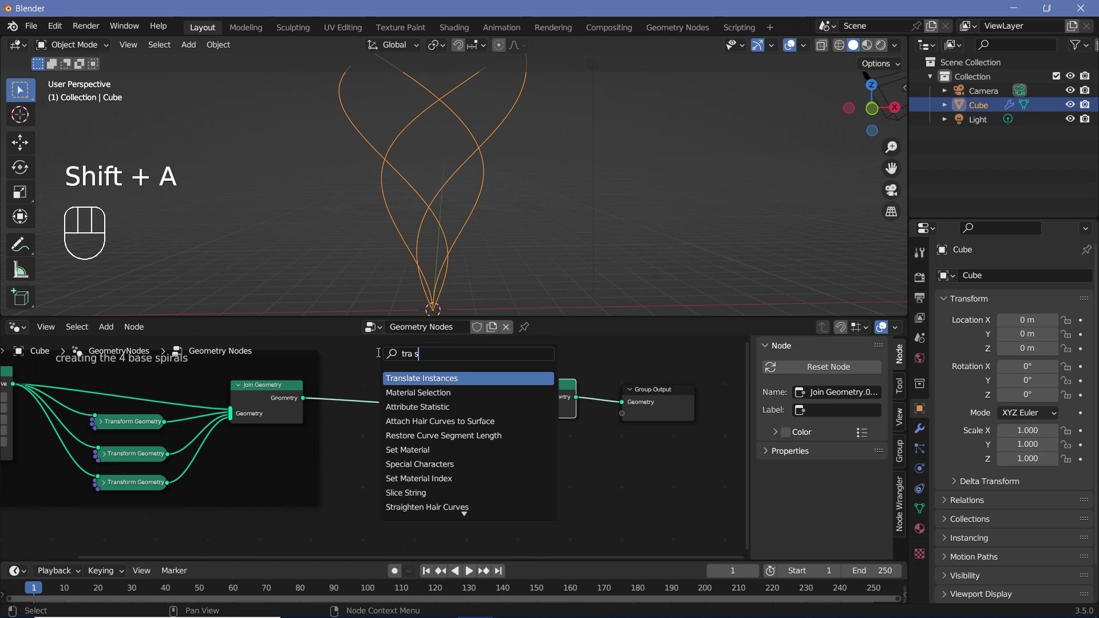
key("BackSpace")
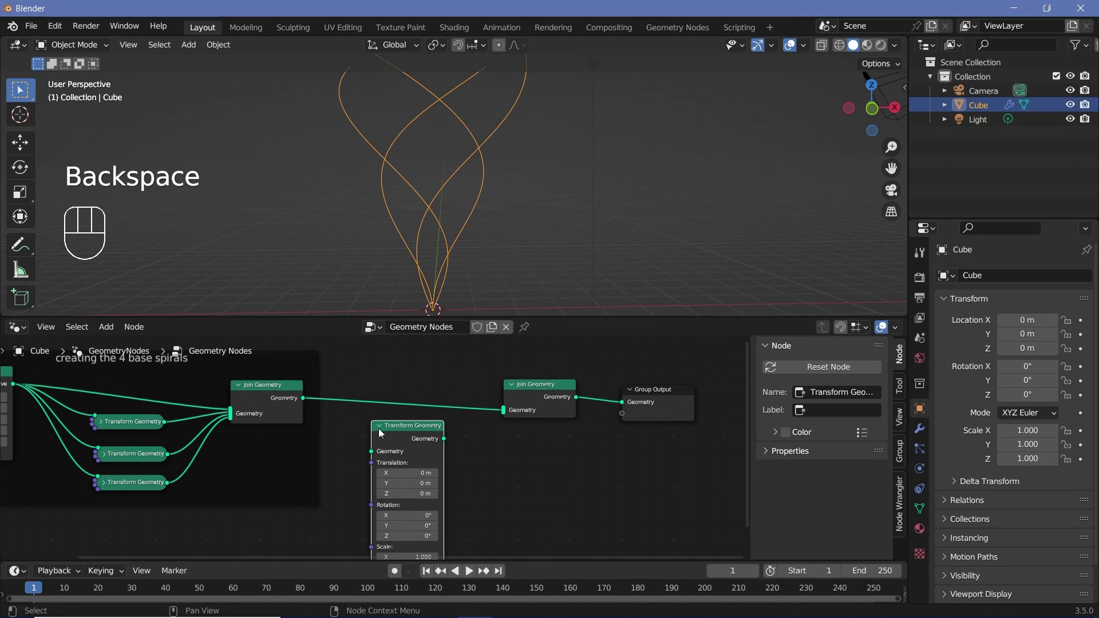
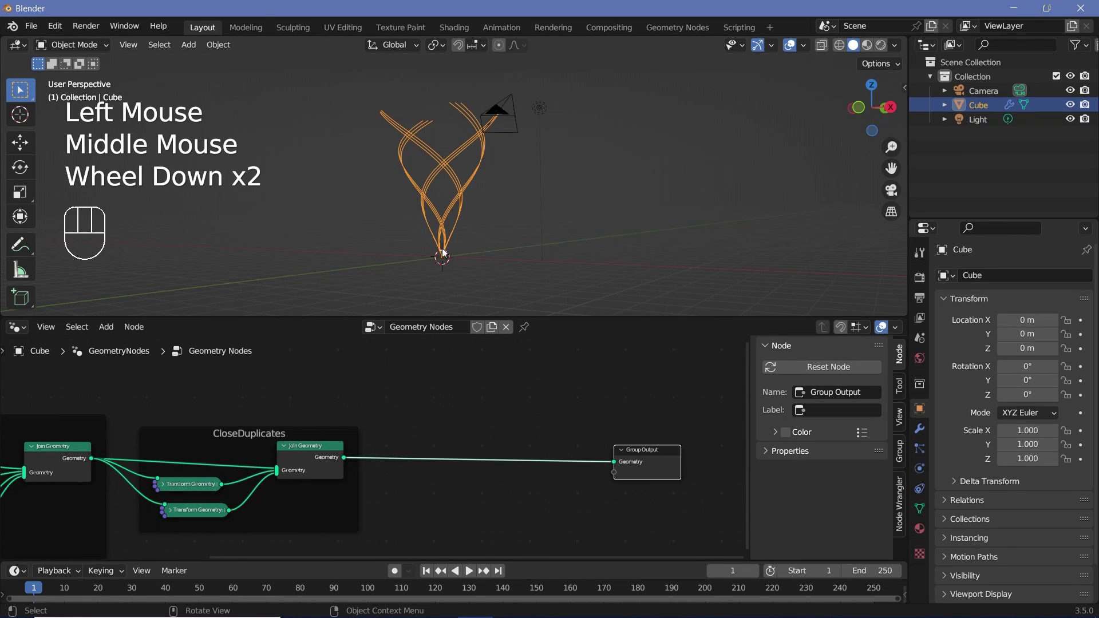
scroll("down", 3)
left_click_drag(473, 272, 506, 272)
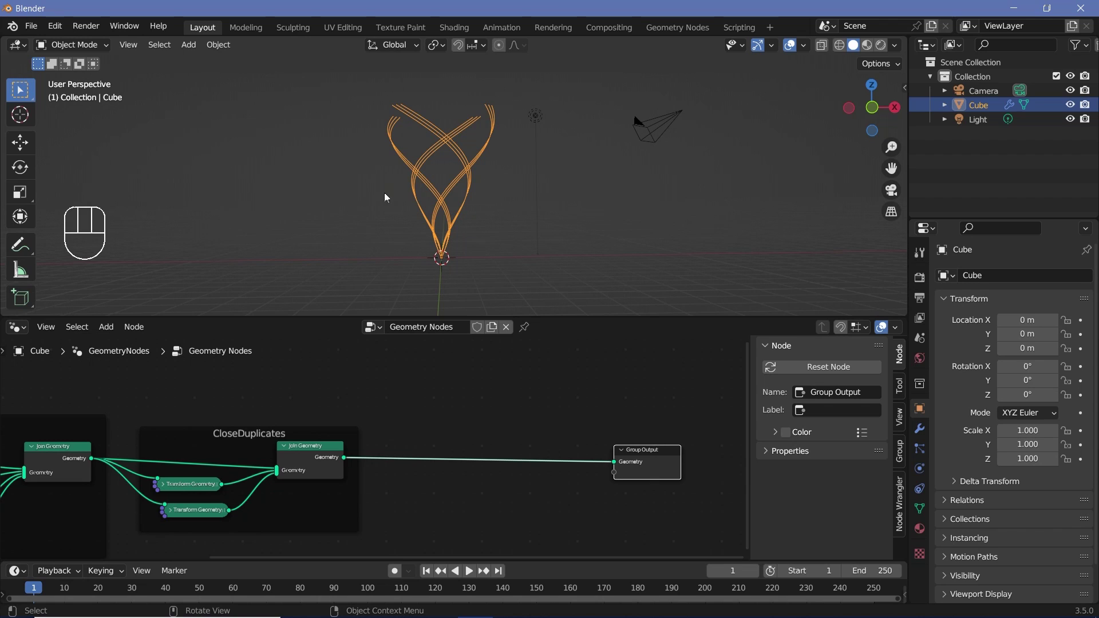
middle_click(442, 261)
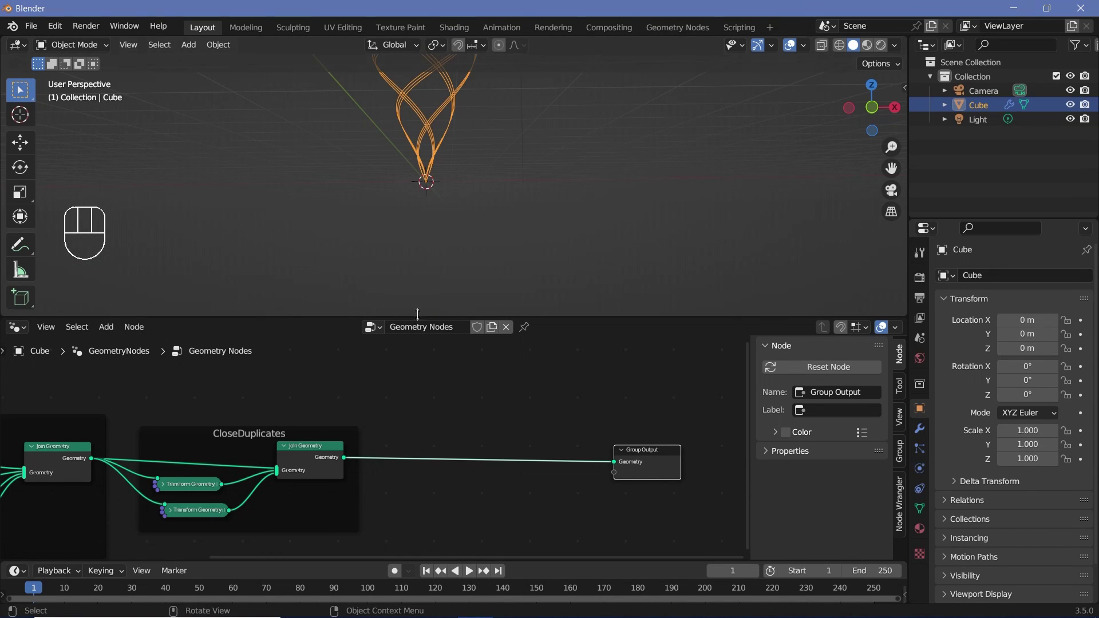
middle_click(492, 474)
Add a Transform Geometry rotated 180° on Y joined with the strands in a 'SideDuplicate' frame
key("shift+a")
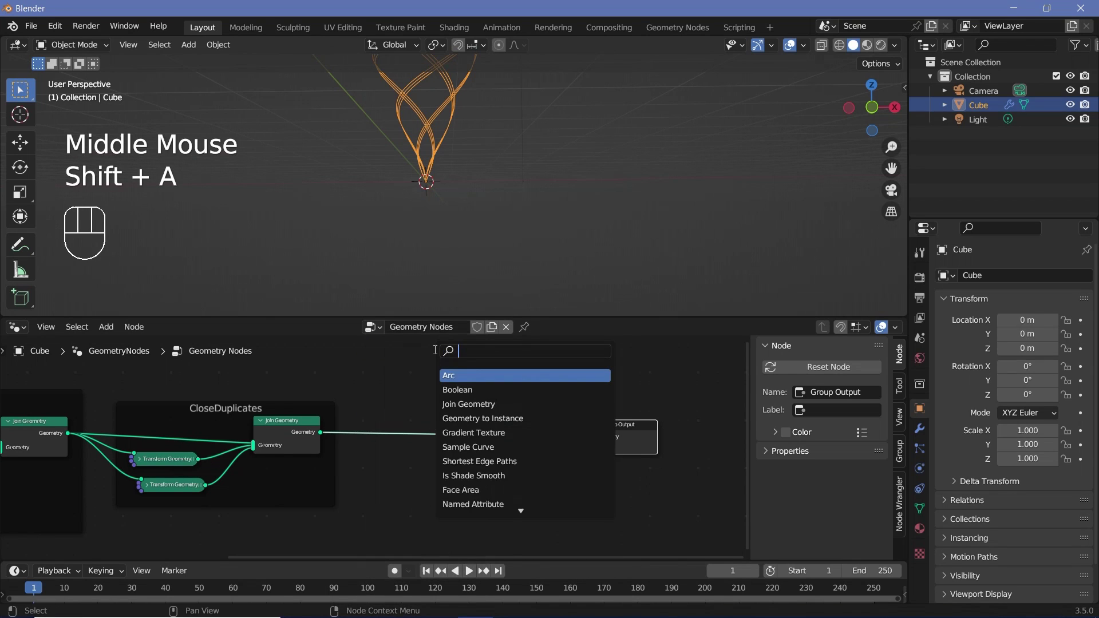
key("shift+a")
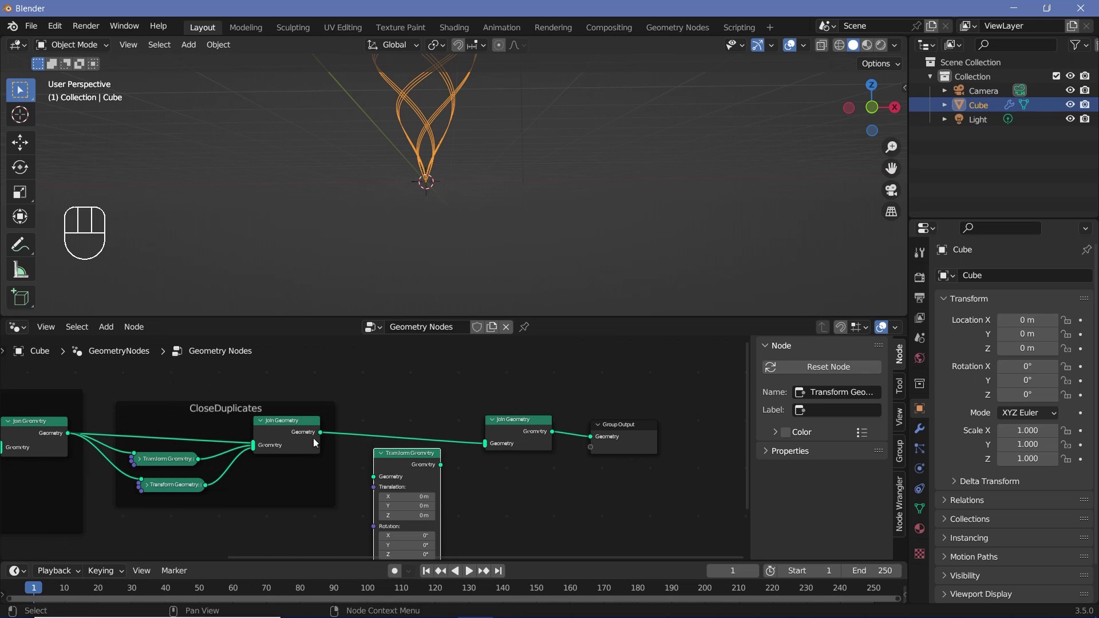
left_click_drag(326, 436, 394, 479)
left_click(490, 457)
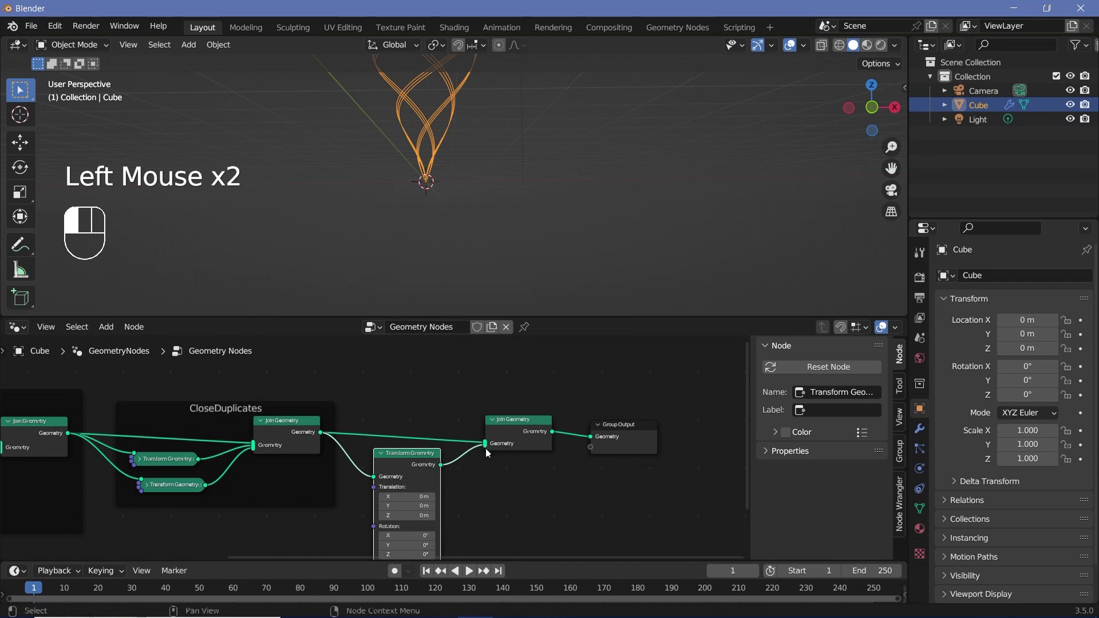
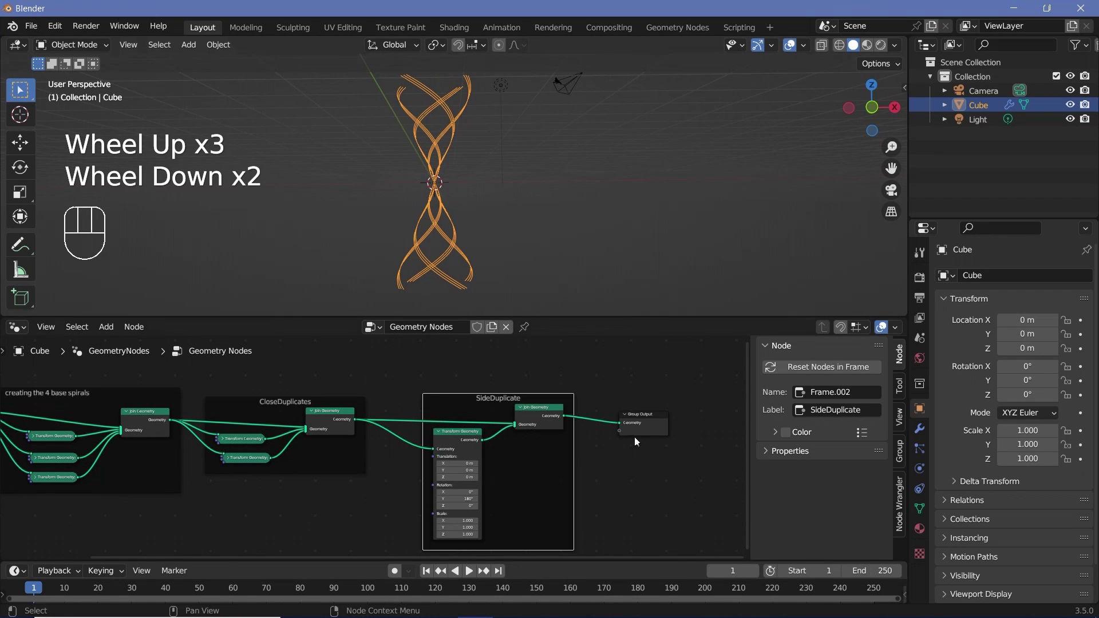
left_click(645, 431)
left_click(465, 441)
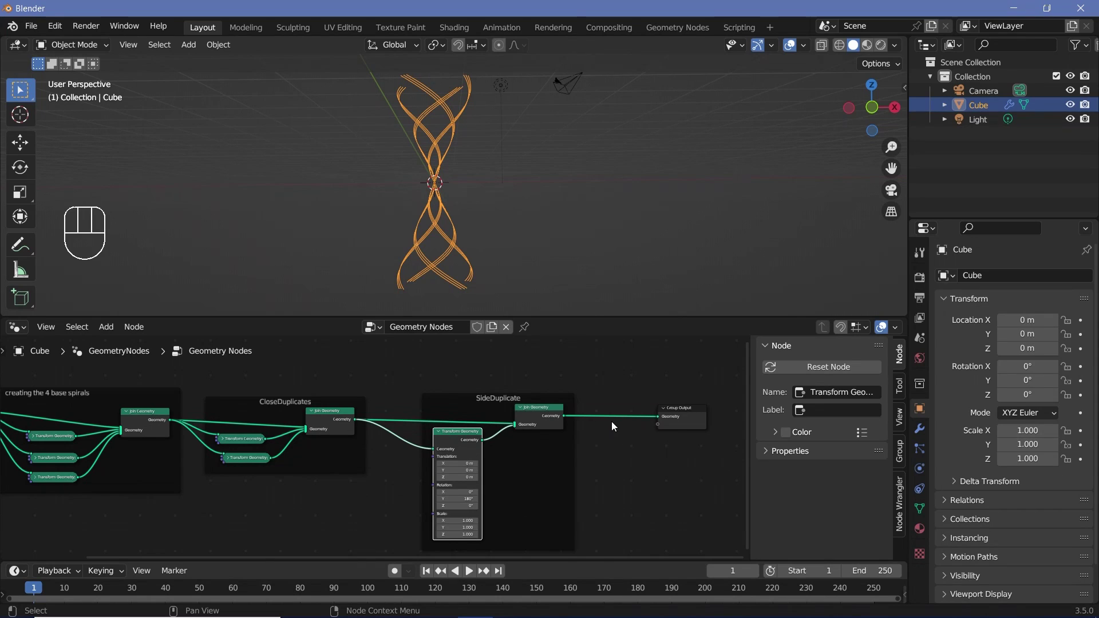
Pan and zoom the node tree to bring the Group Output back into view
scroll("up", 3)
scroll("up", 3)
scroll("down", 3)
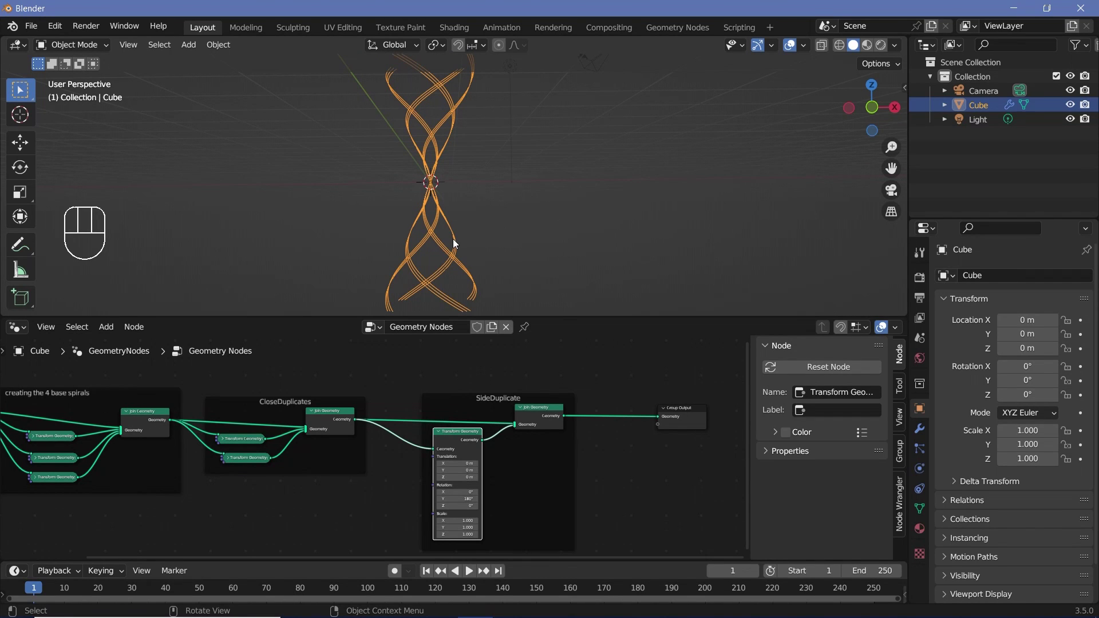
scroll("up", 3)
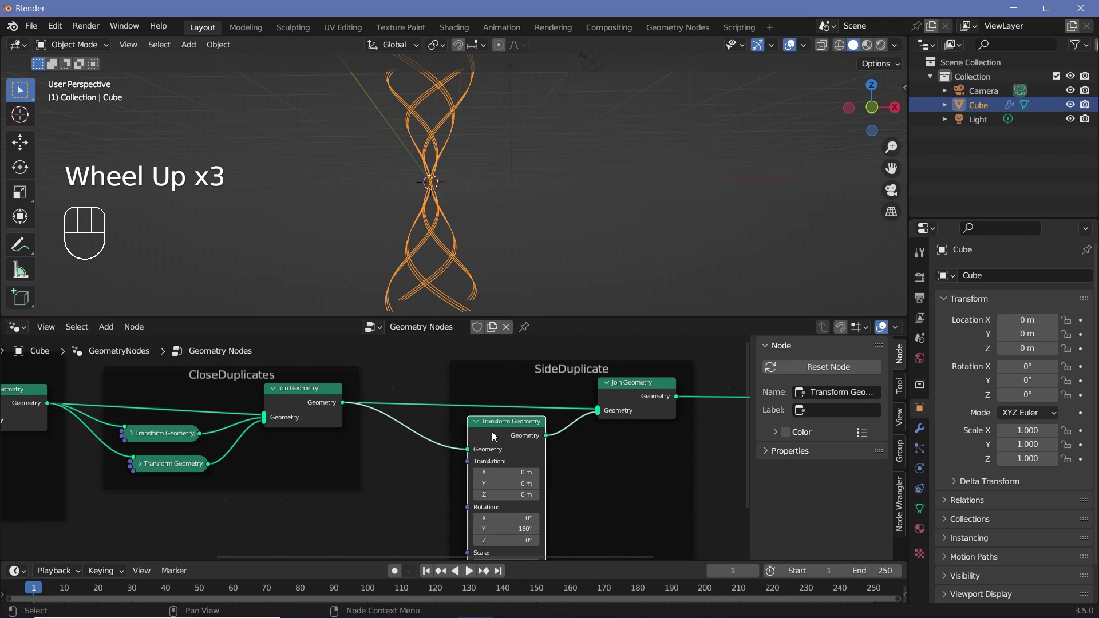
middle_click(544, 448)
scroll("down", 3)
scroll("down", 3)
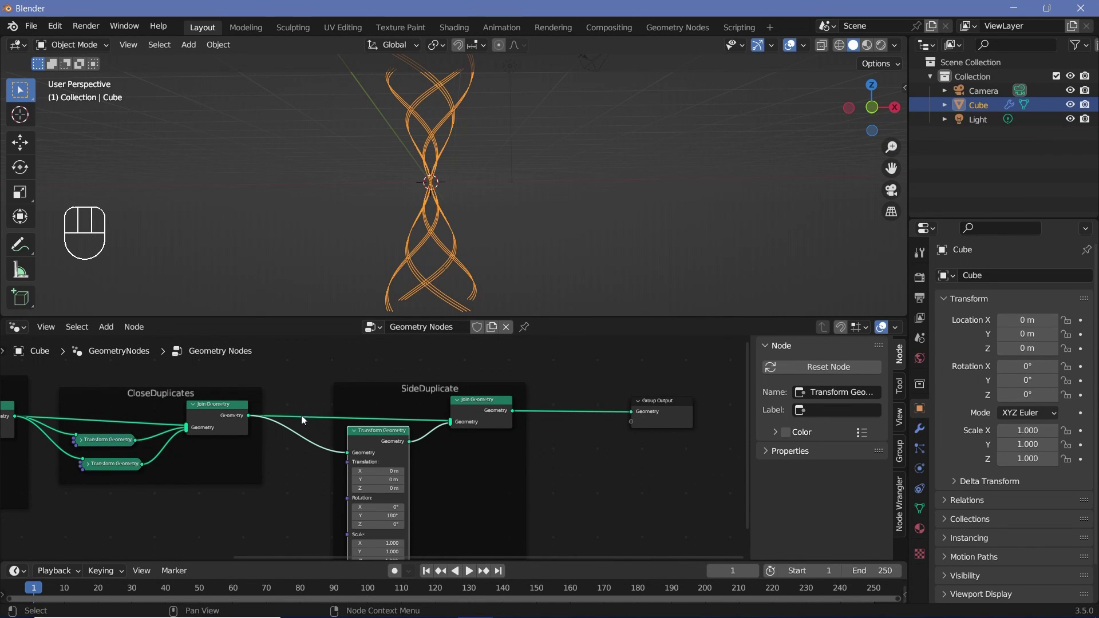
middle_click(282, 484)
Insert a Transform Geometry node before SideDuplicate in an 'Animation' frame and review the strands
key("shift+a")
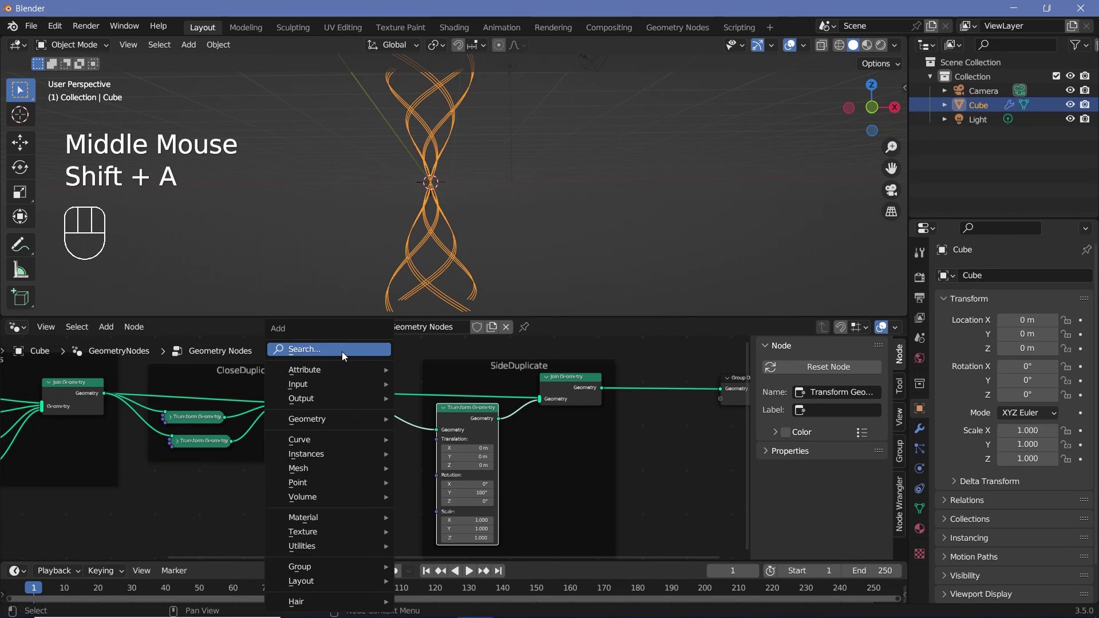
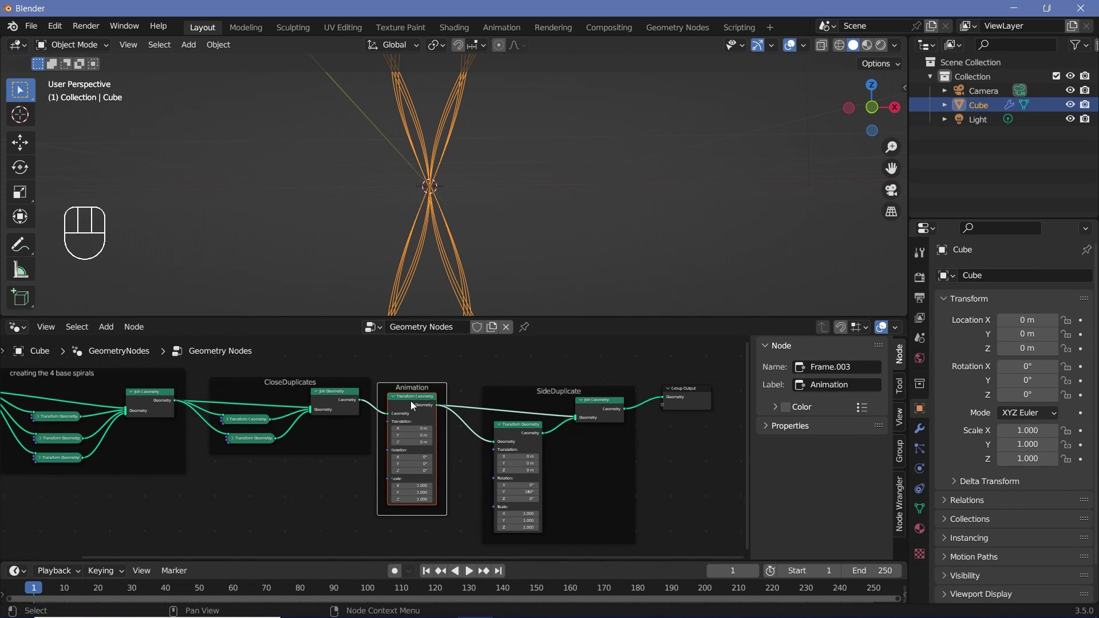
scroll("down", 3)
middle_click(463, 170)
left_click(706, 137)
left_click(788, 49)
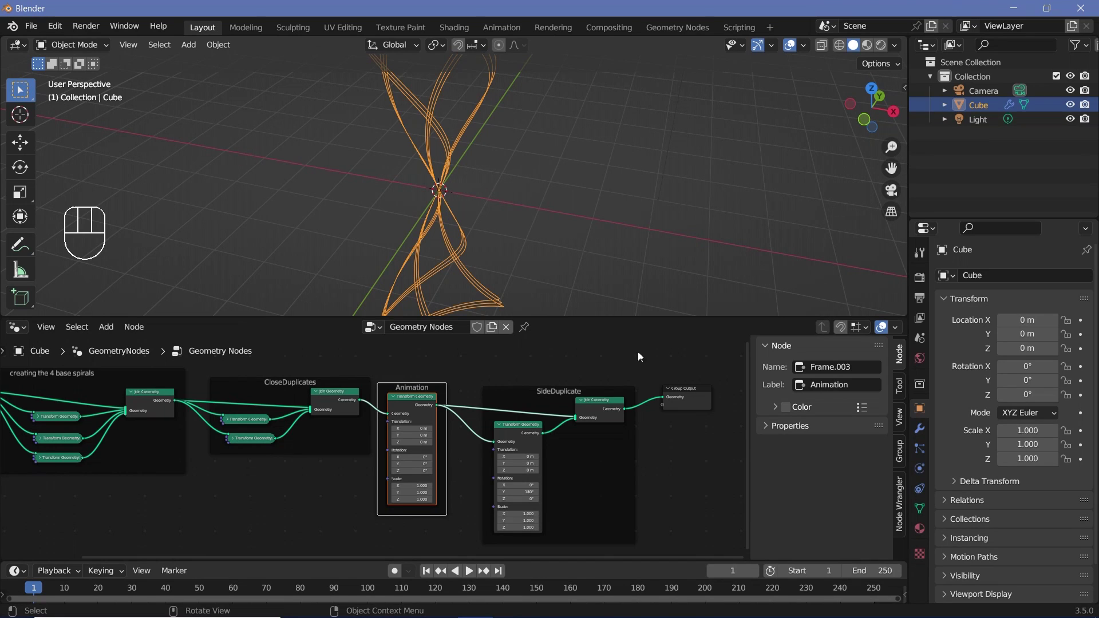
middle_click(628, 384)
Convert the spirals to tube meshes via Curve to Mesh with a 0.01 m Curve Circle profile
left_click(554, 394)
scroll("down", 3)
key("shift+a")
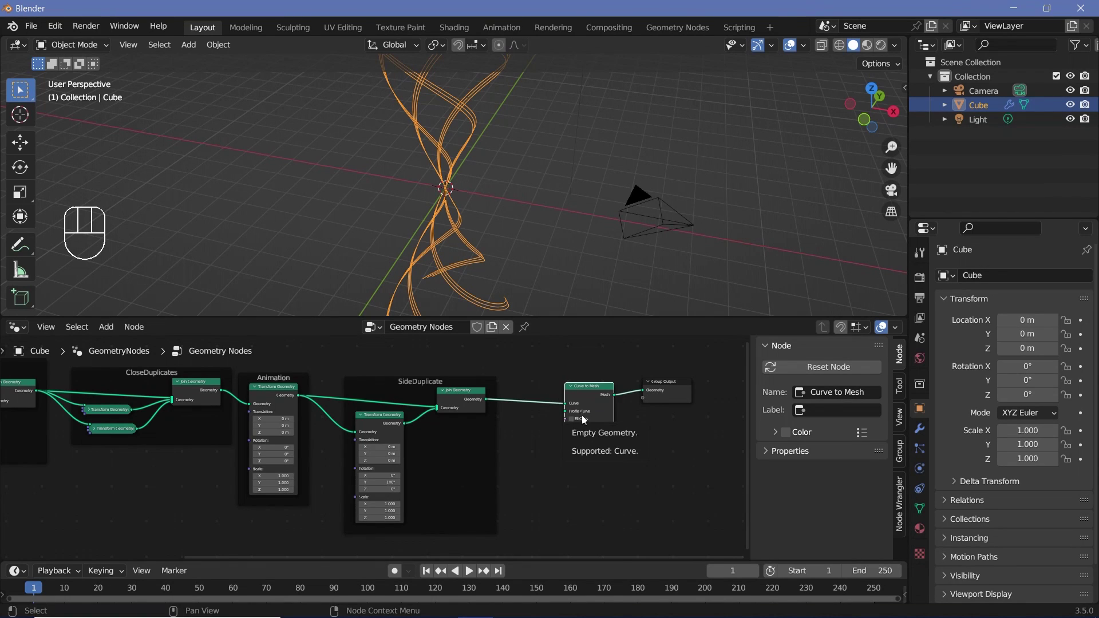
key("shift+a")
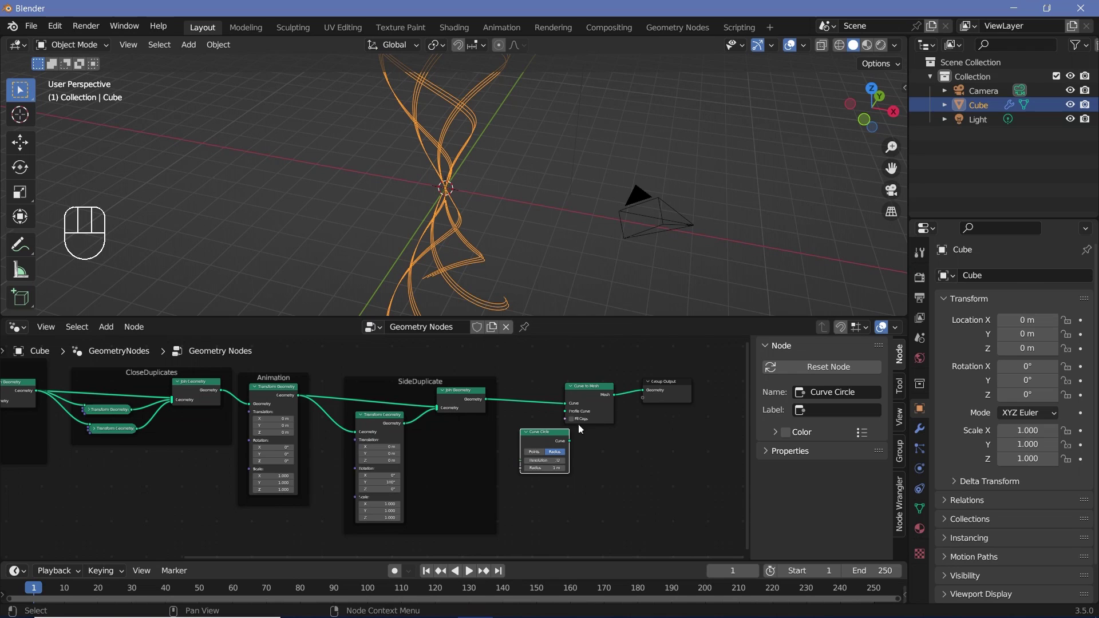
left_click(656, 414)
left_click(584, 417)
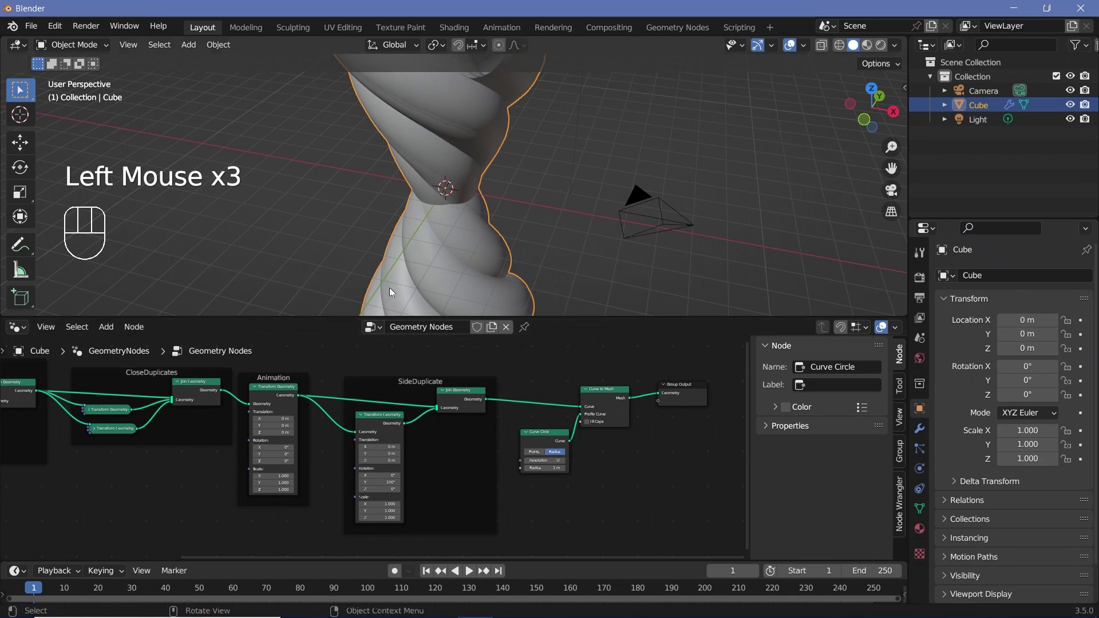
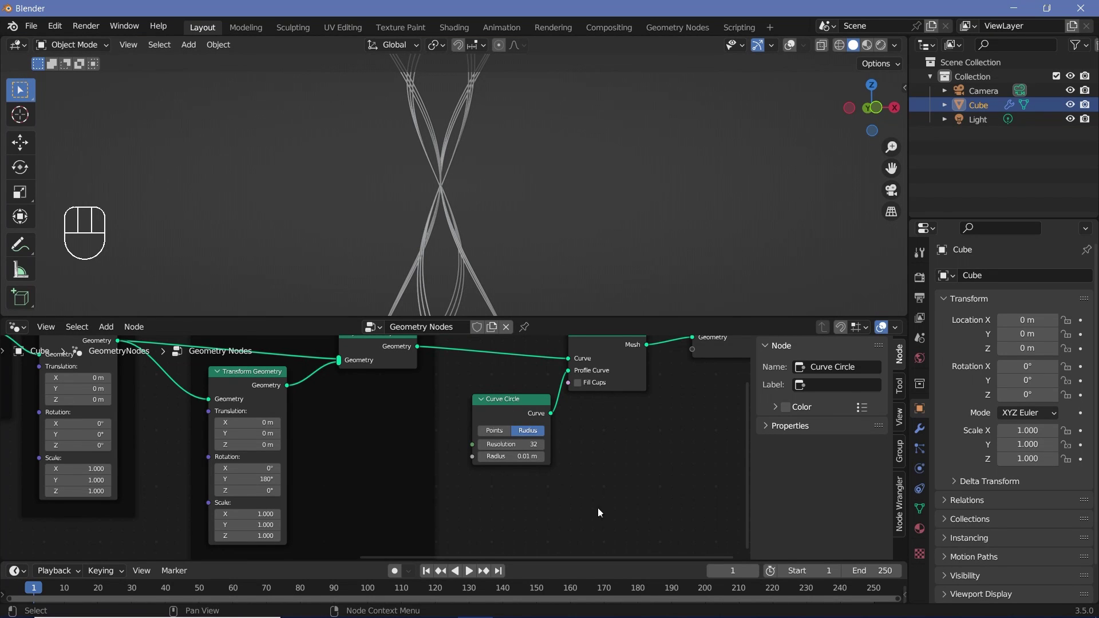
middle_click(601, 509)
Add a Curve Line node and link it as the Curve to Mesh profile
key("shift+a")
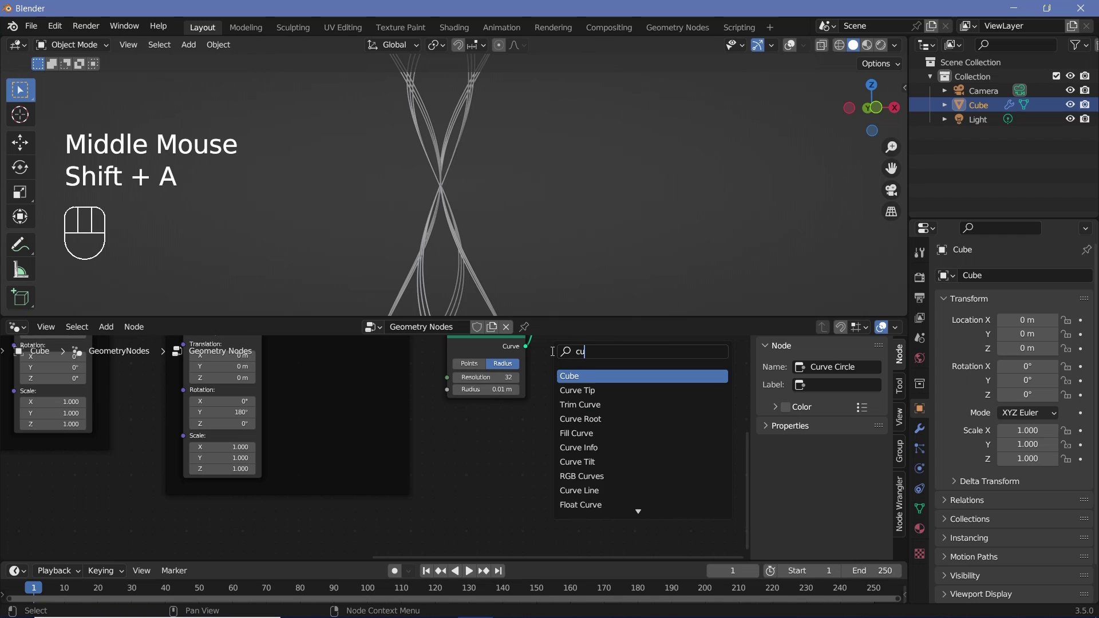
scroll("down", 3)
left_click_drag(492, 449, 506, 410)
middle_click(505, 410)
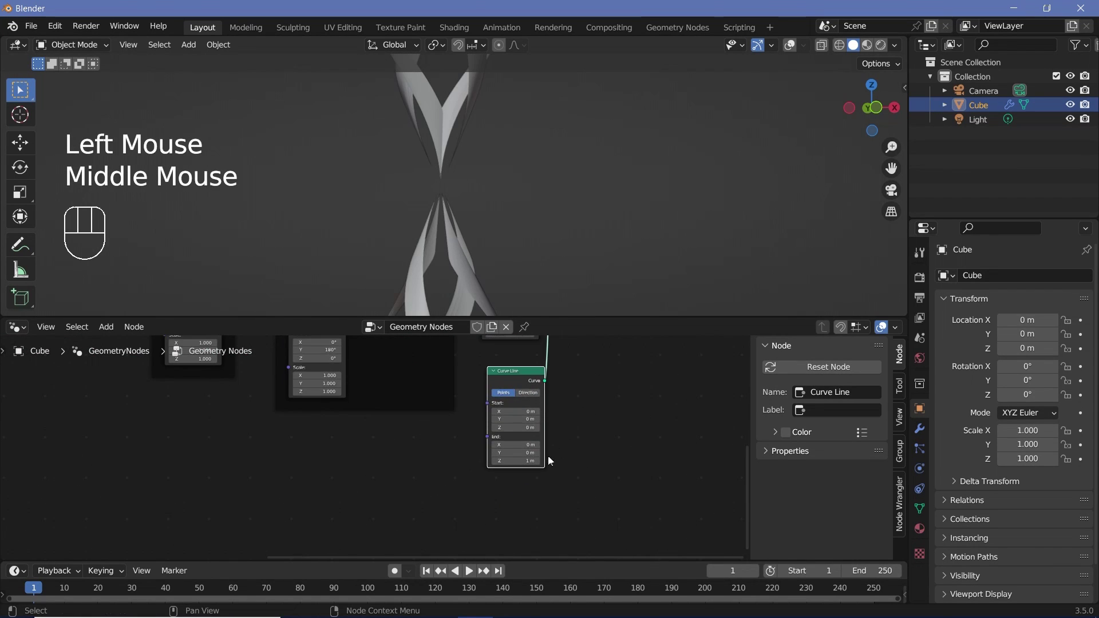
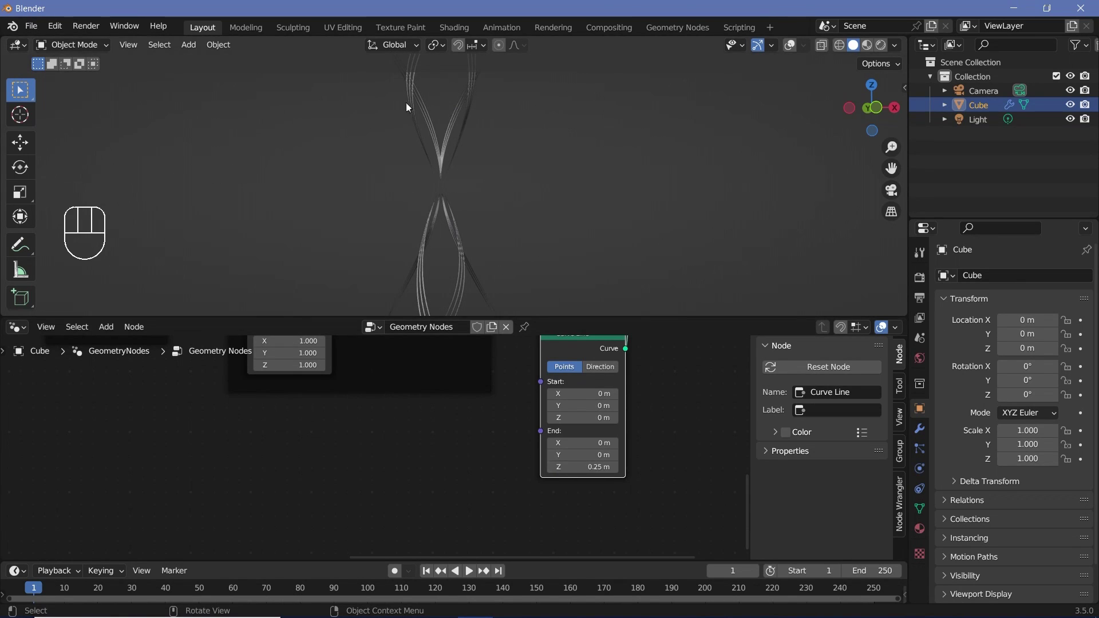
Lengthen the profile line to 1.2 m on Z so the strands become wide flat ribbons, framed as 'making them visible'
scroll("down", 3)
left_click_drag(478, 140, 484, 75)
scroll("up", 3)
left_click_drag(419, 183, 442, 215)
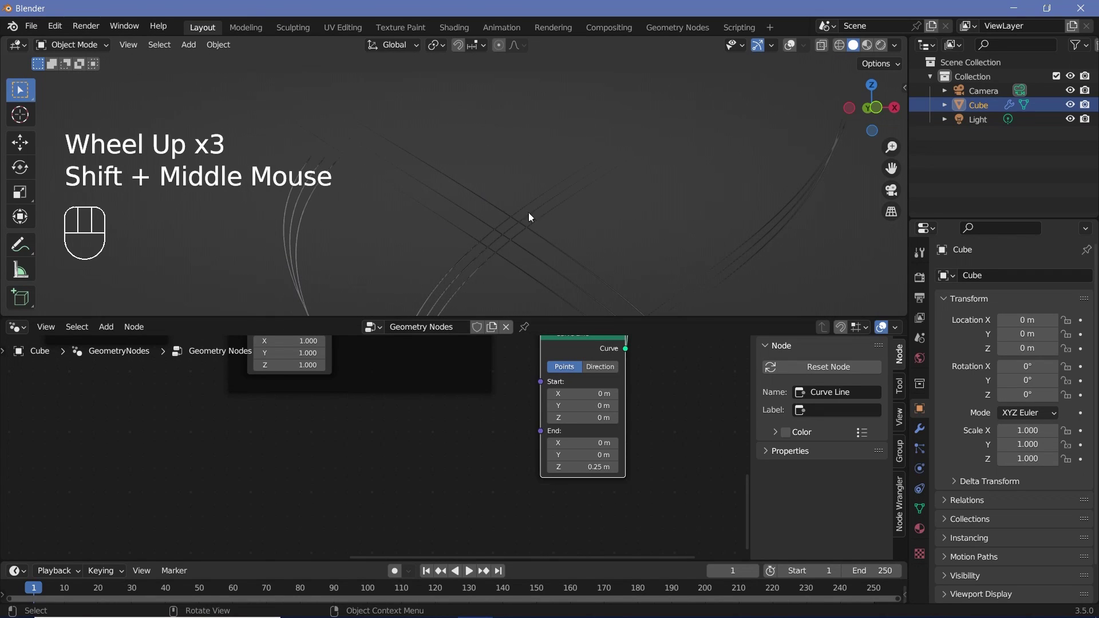
scroll("down", 3)
left_click_drag(533, 227, 447, 133)
scroll("up", 3)
left_click_drag(451, 184, 403, 244)
left_click_drag(428, 176, 520, 280)
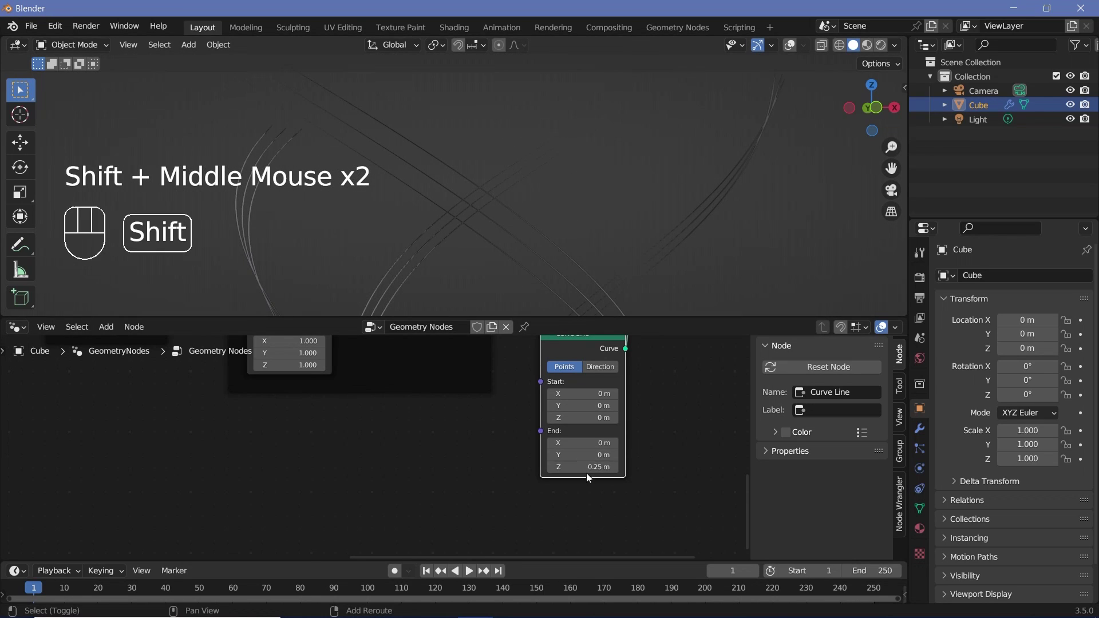
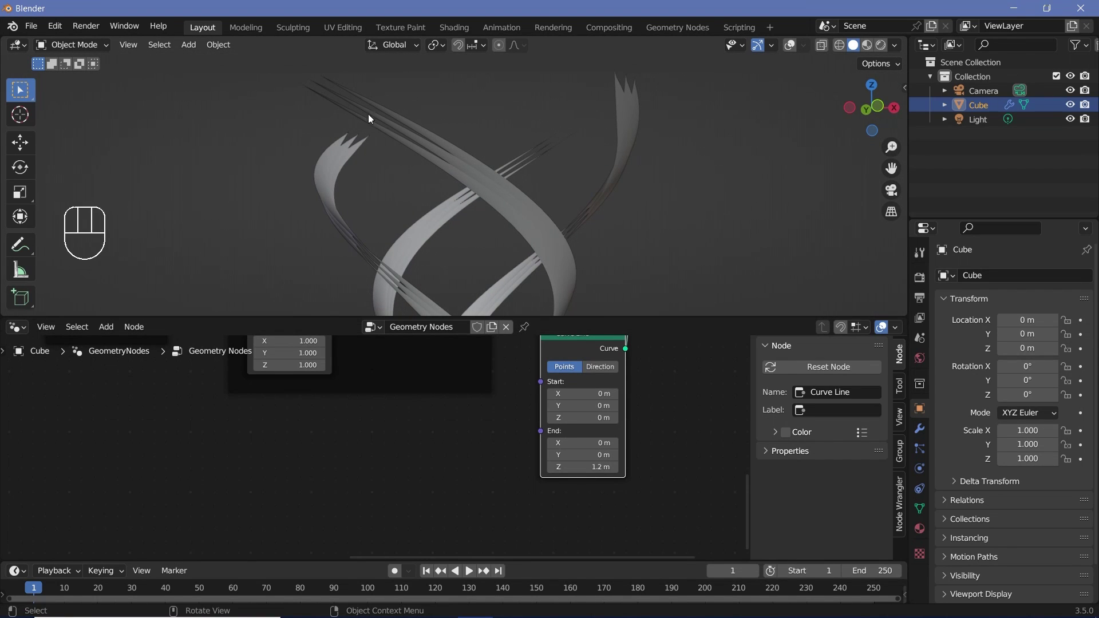
middle_click(428, 190)
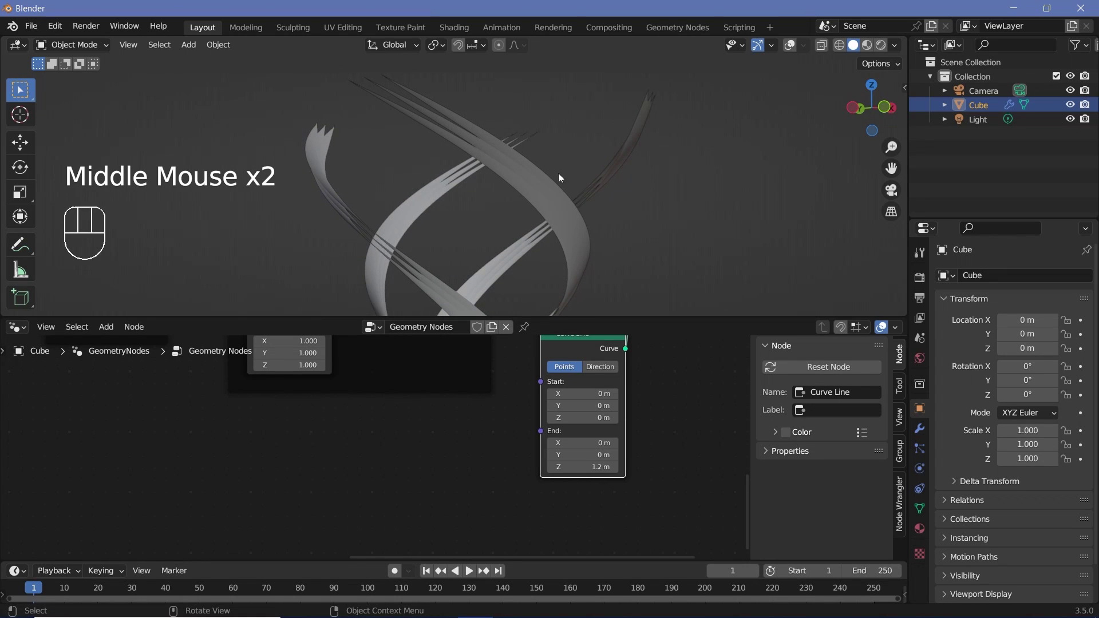
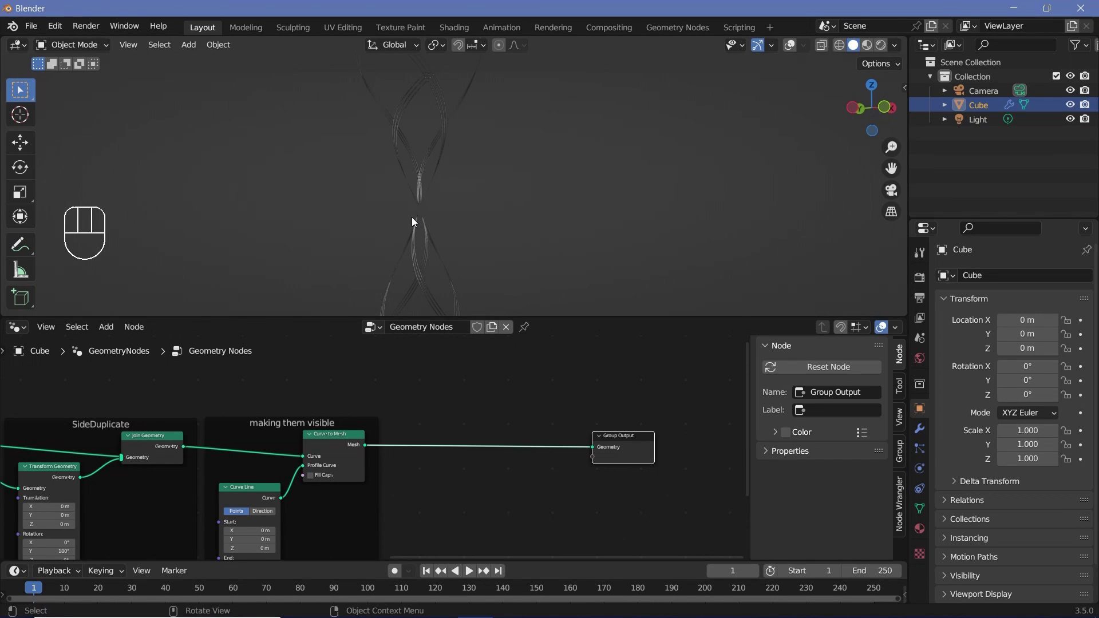
Join an Ico Sphere of radius 0.25 m with 6 subdivisions into the strand mesh before Group Output
key("shift+a")
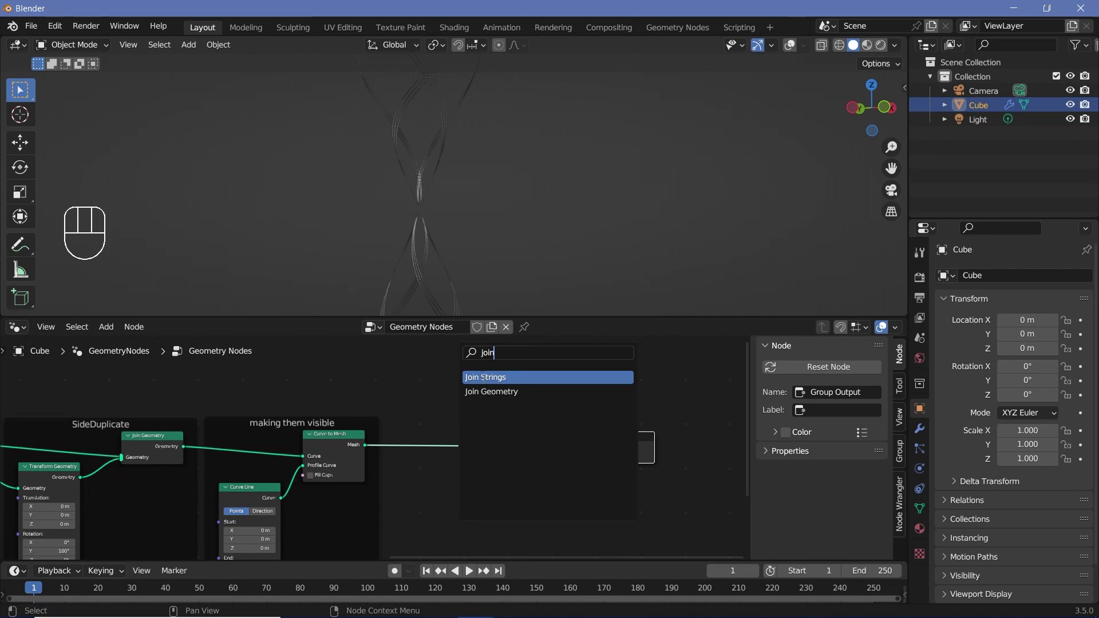
key("shift+a")
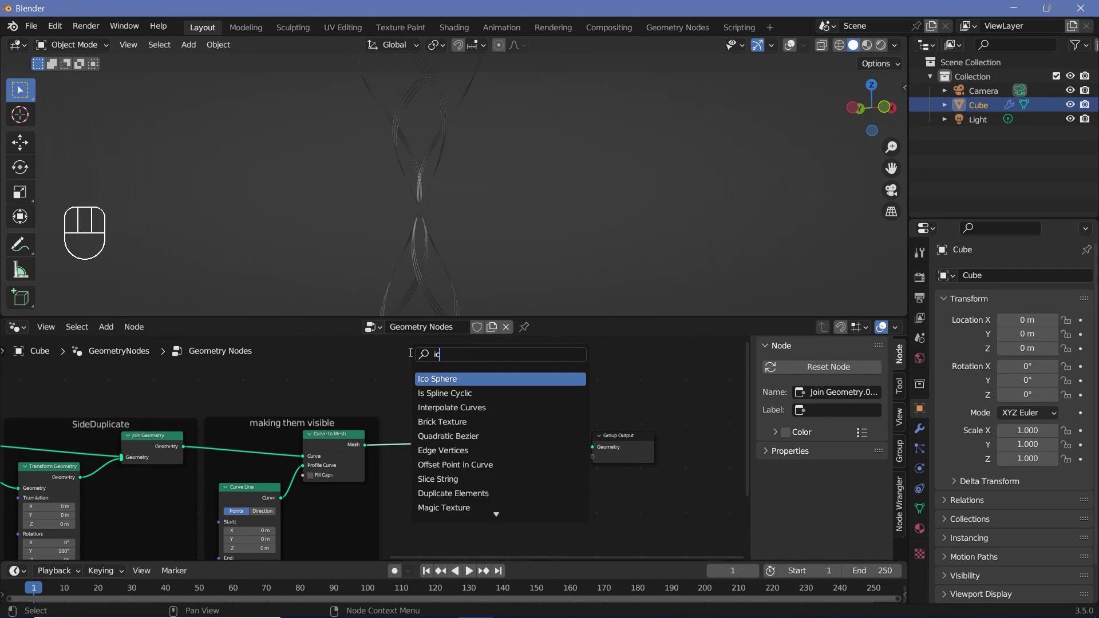
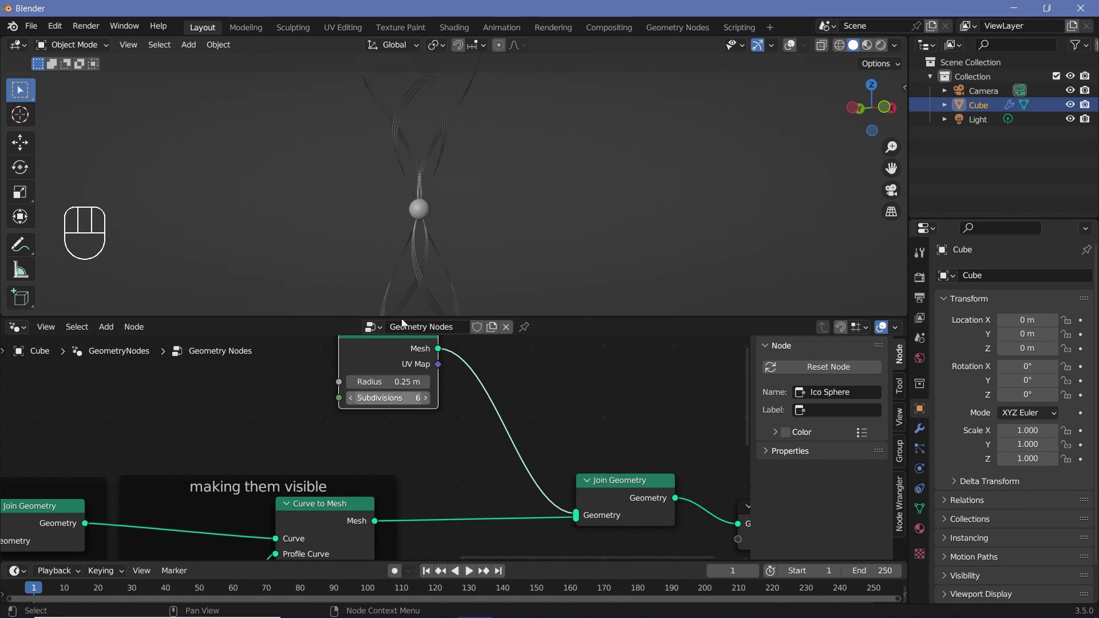
scroll("down", 3)
scroll("up", 3)
scroll("down", 3)
left_click_drag(387, 356, 238, 363)
scroll("down", 3)
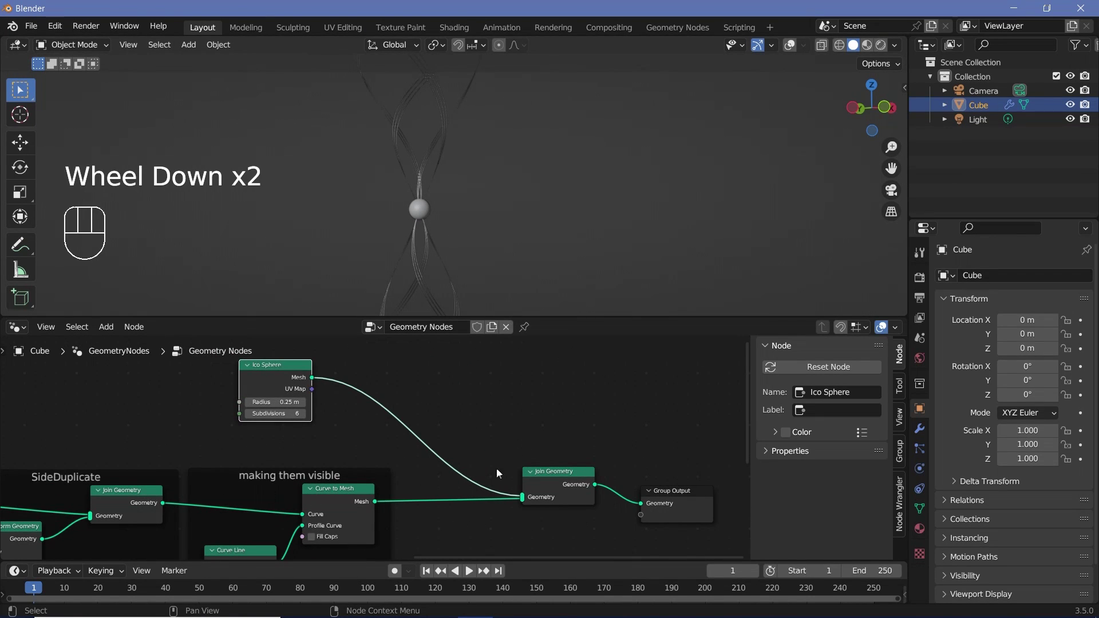
Insert Set Material and Set Shade Smooth after Ico Sphere and frame the three nodes as 'Radiator'
key("shift+a")
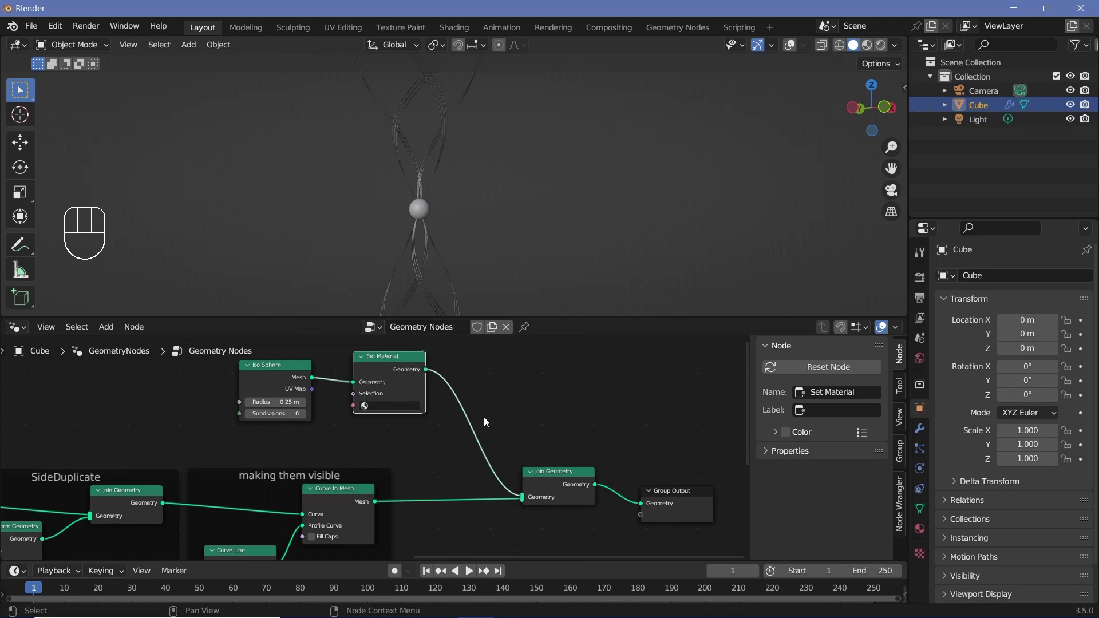
key("shift+a")
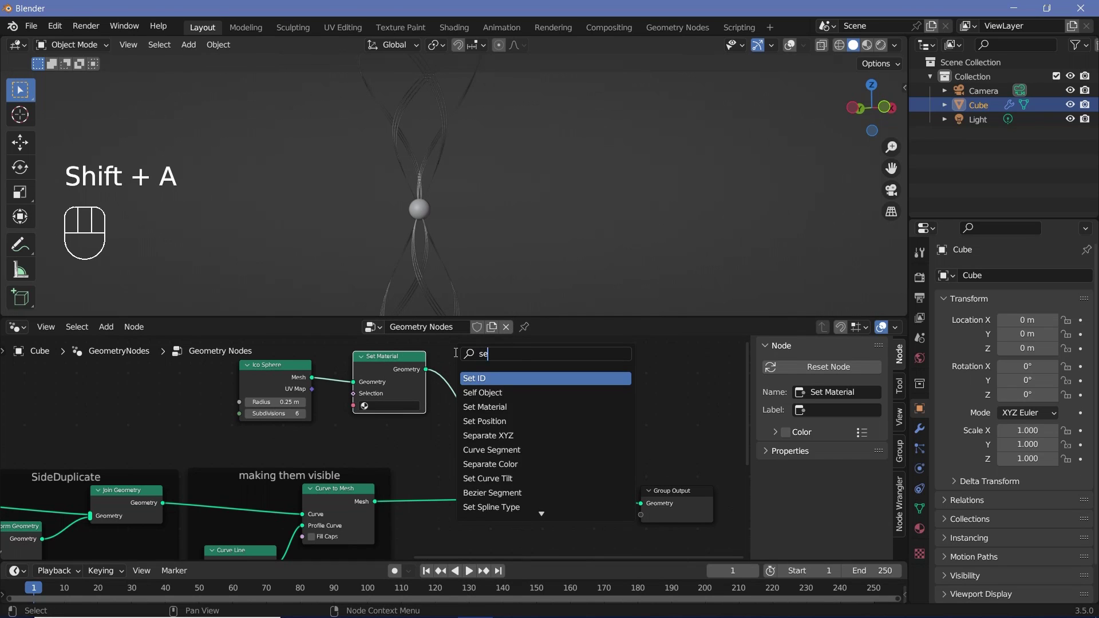
scroll("down", 3)
left_click(273, 379)
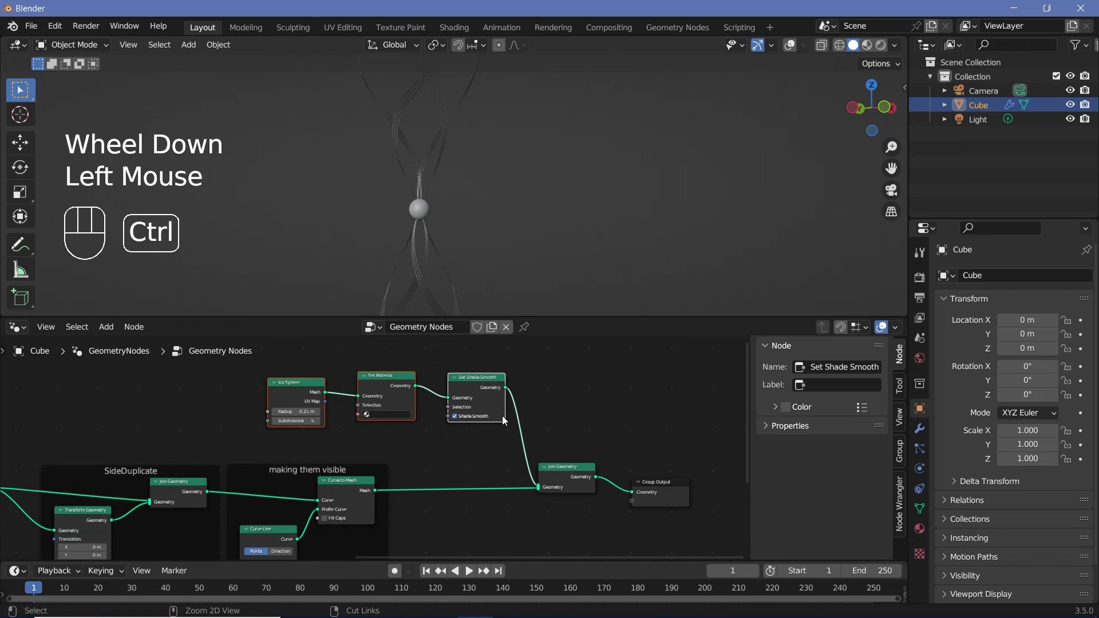
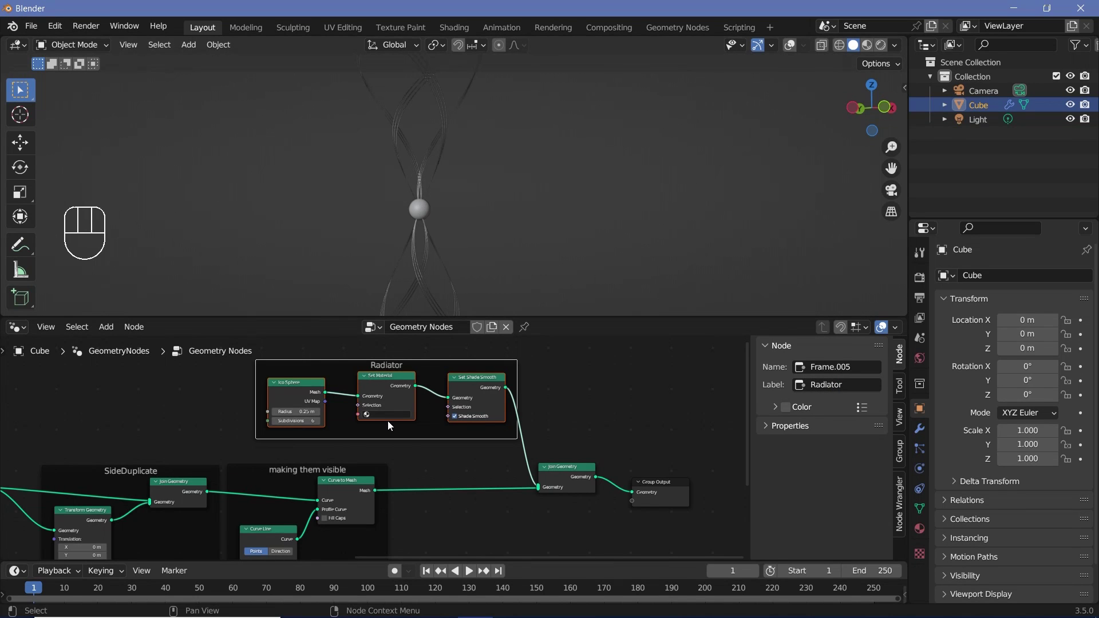
scroll("up", 3)
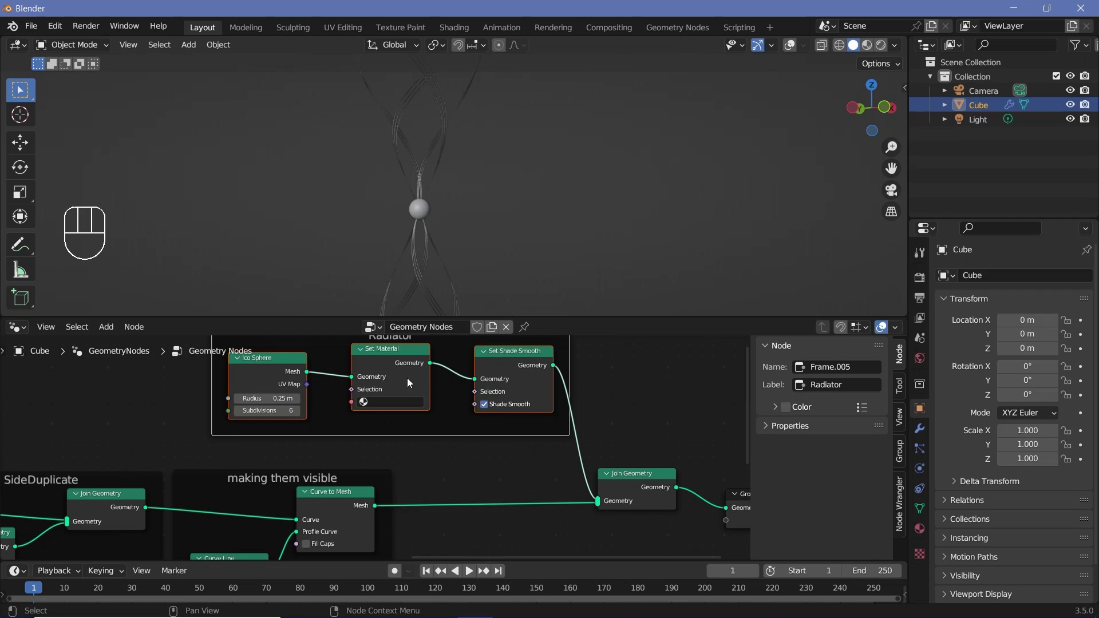
Duplicate Set Material and Set Shade Smooth onto the link between Curve to Mesh and Join Geometry
key("shift+a")
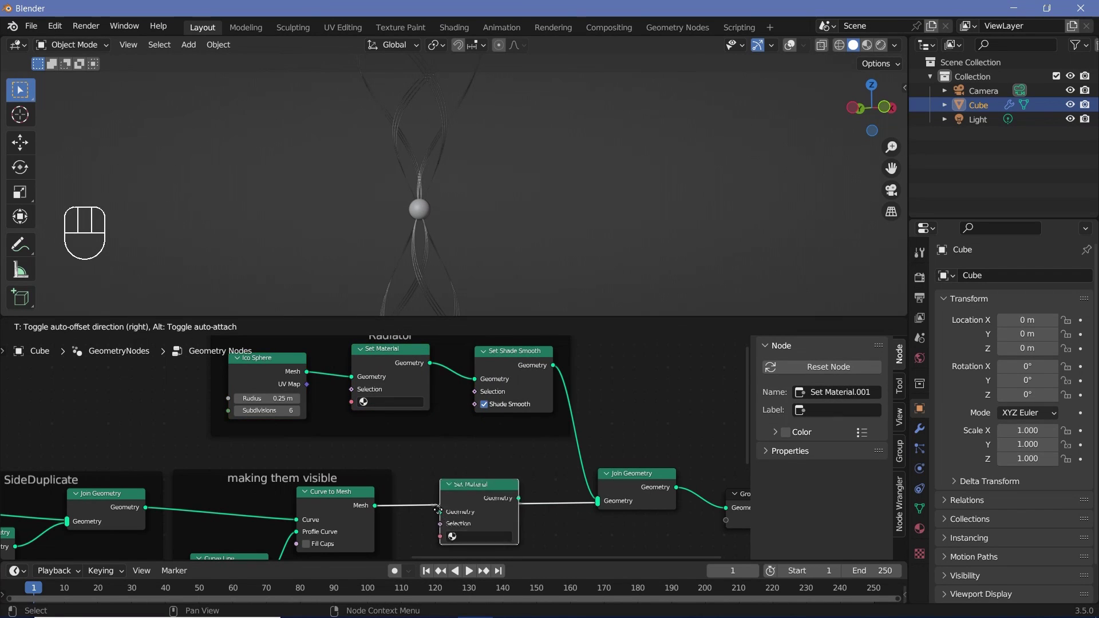
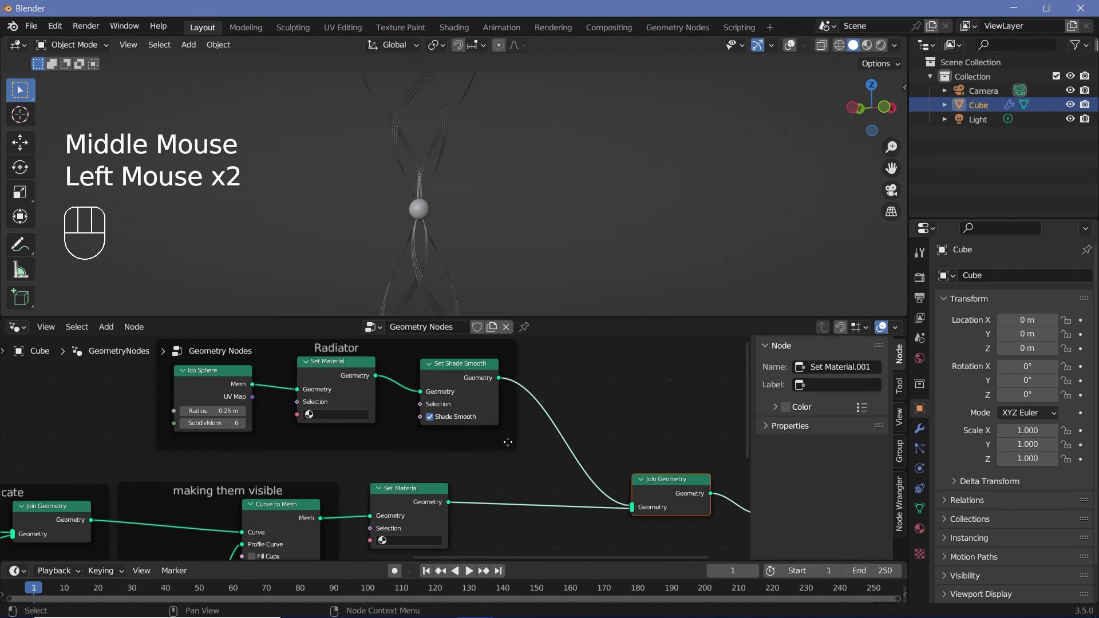
left_click(470, 378)
key("shift+a")
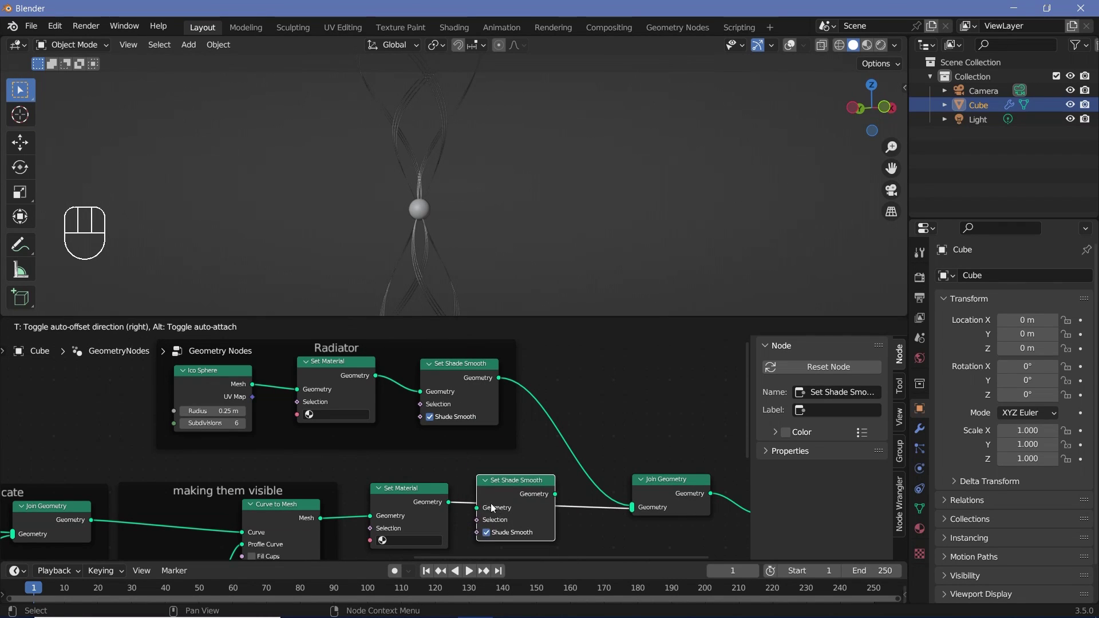
scroll("down", 3)
scroll("up", 3)
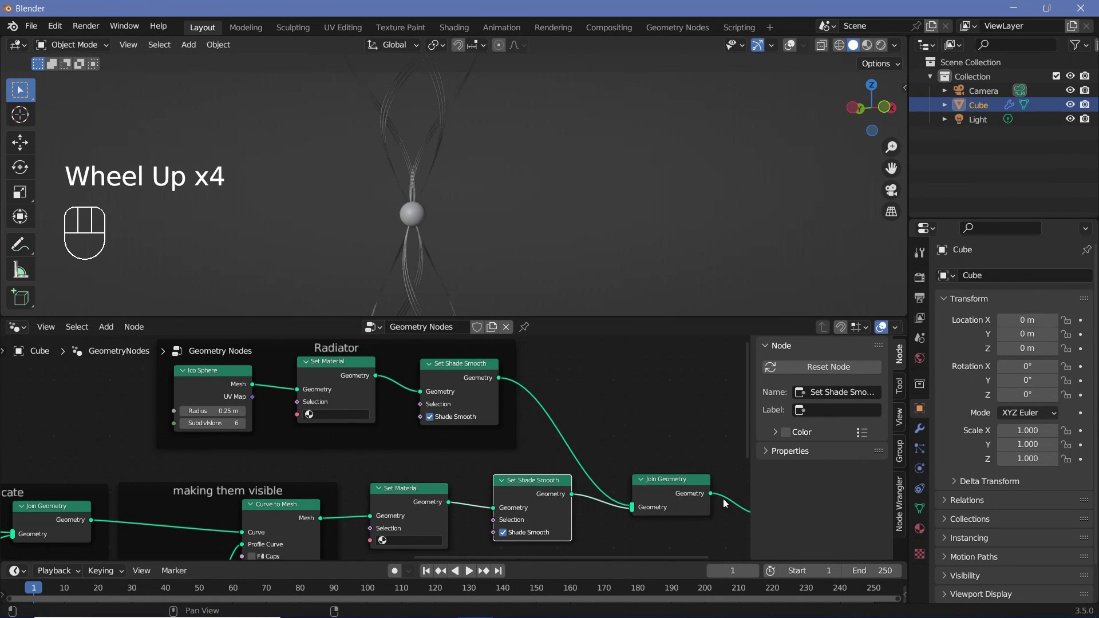
Add a second material slot on the Cube, naming them rays and radiator, and assign each to its Set Material node
left_click(921, 531)
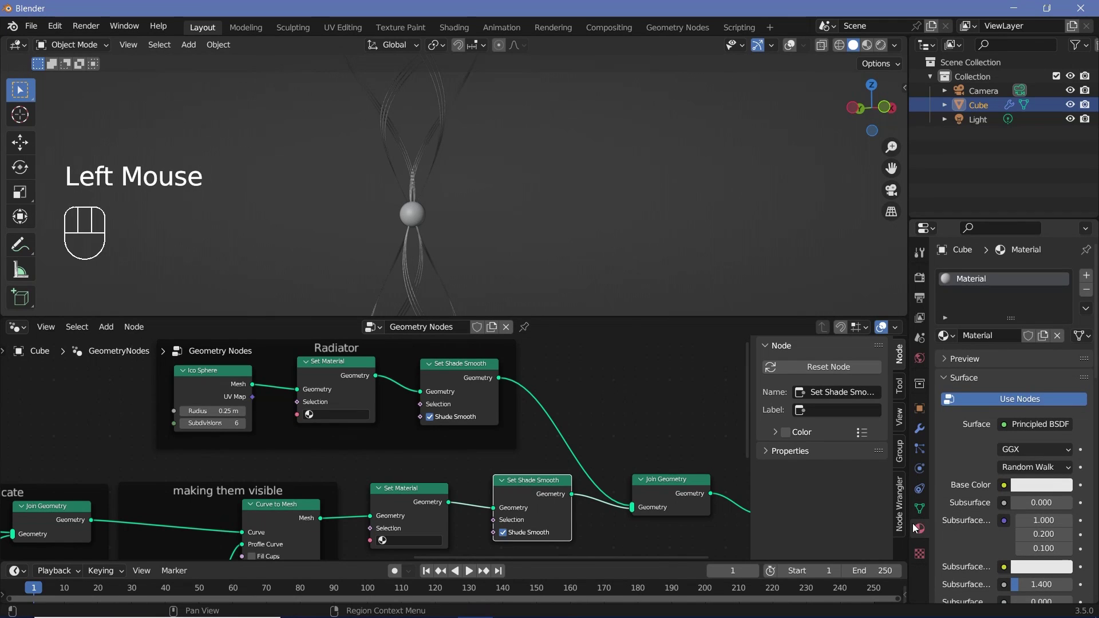
left_click(1018, 296)
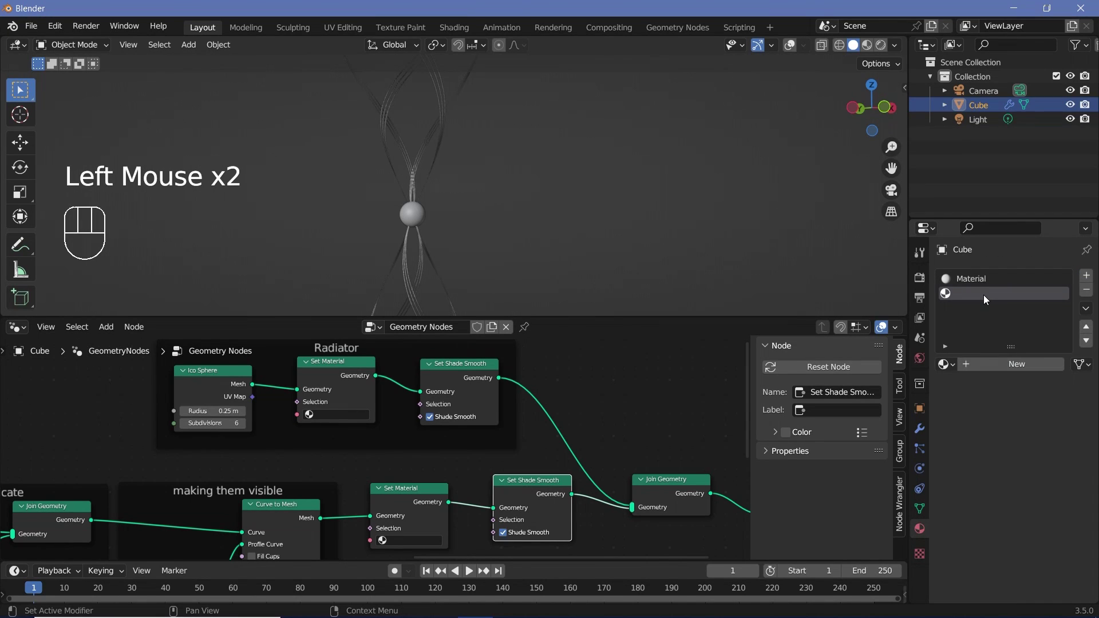
left_click(990, 369)
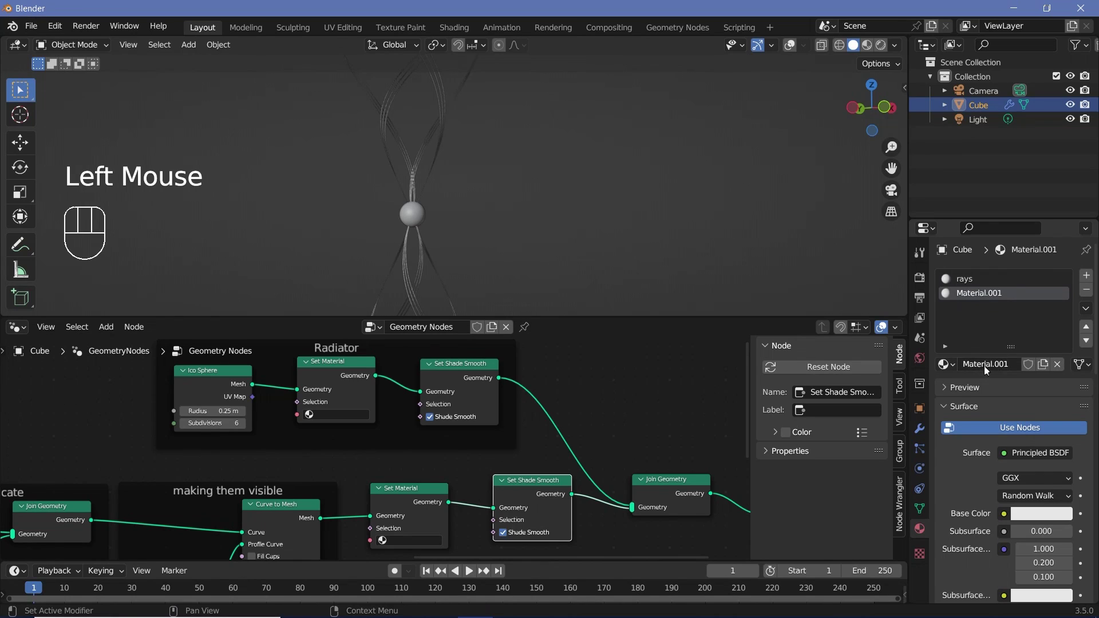
left_click_drag(991, 366, 361, 470)
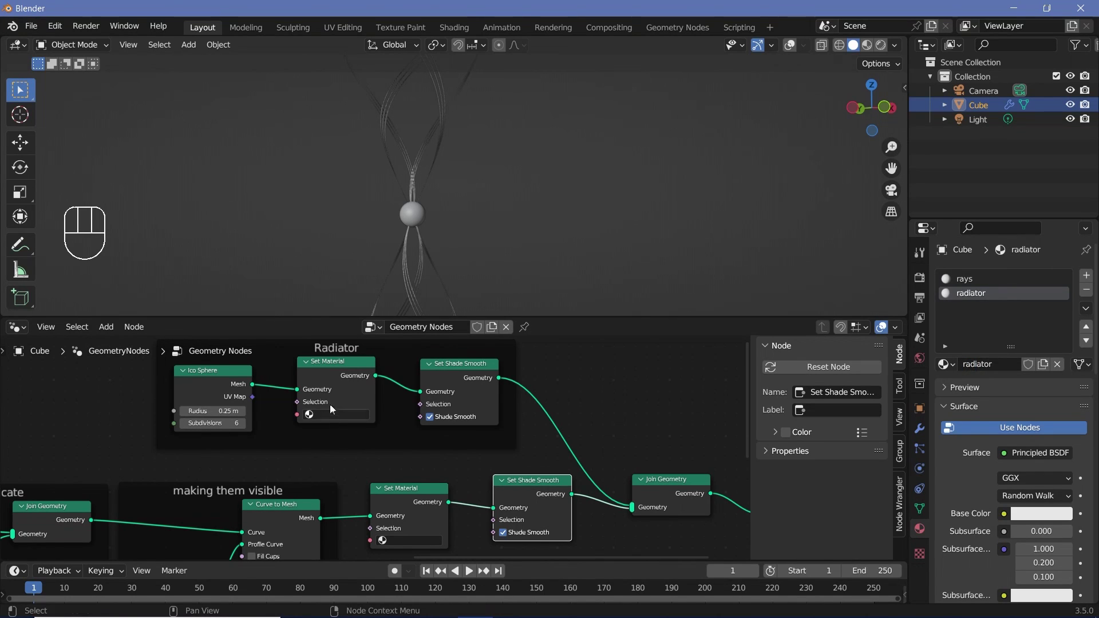
left_click_drag(334, 418, 312, 468)
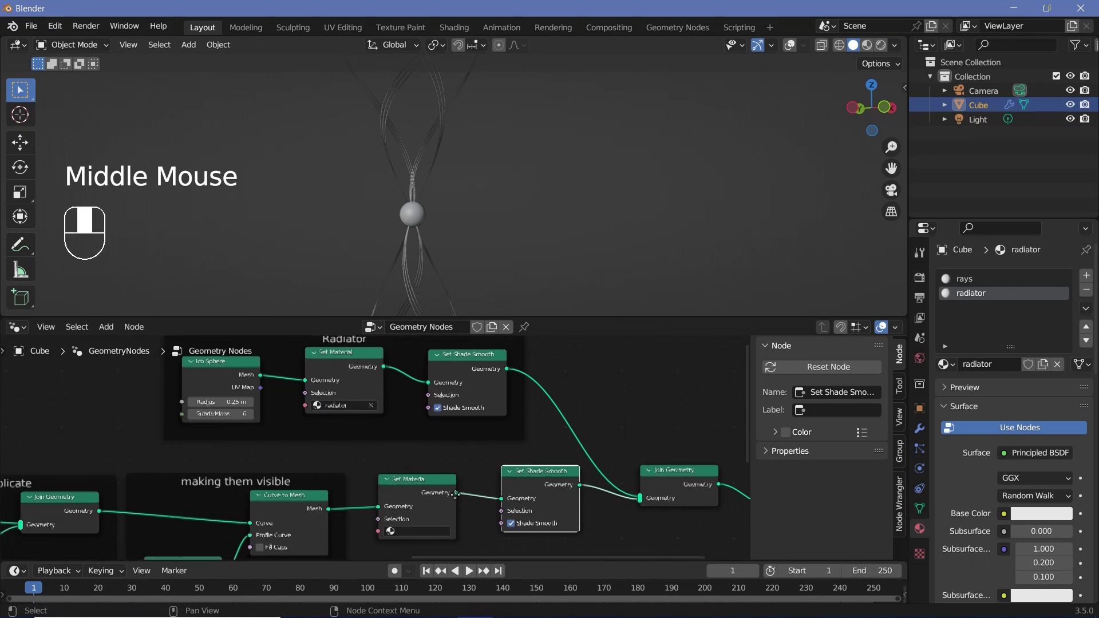
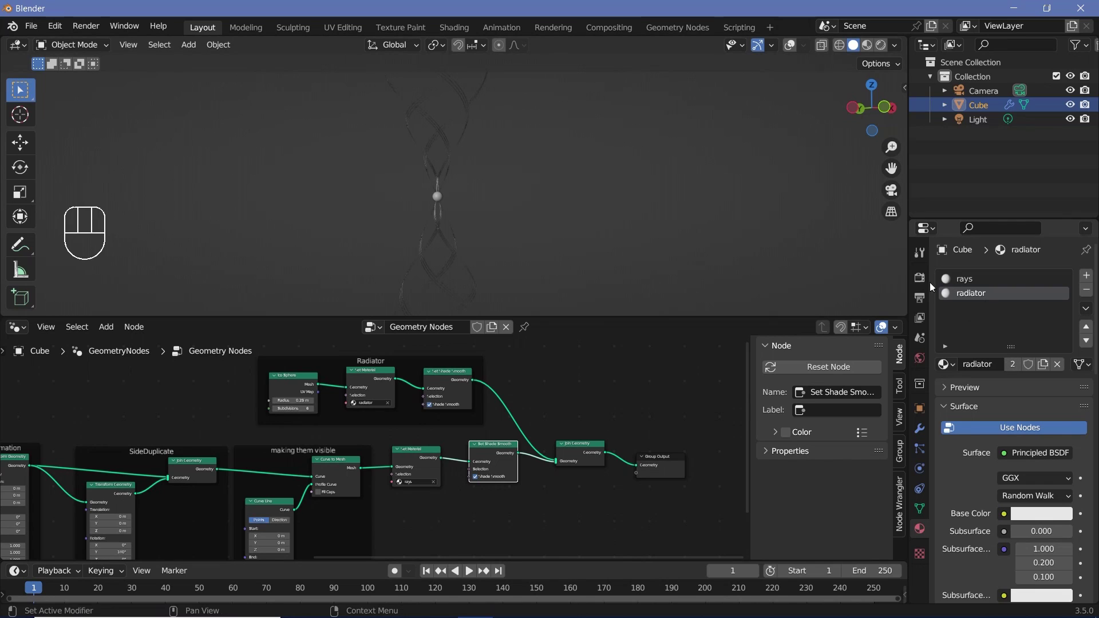
Enable ambient occlusion, bloom and screen space reflections in the Eevee render settings
left_click(928, 284)
left_click(957, 384)
left_click(957, 404)
left_click_drag(958, 453, 887, 506)
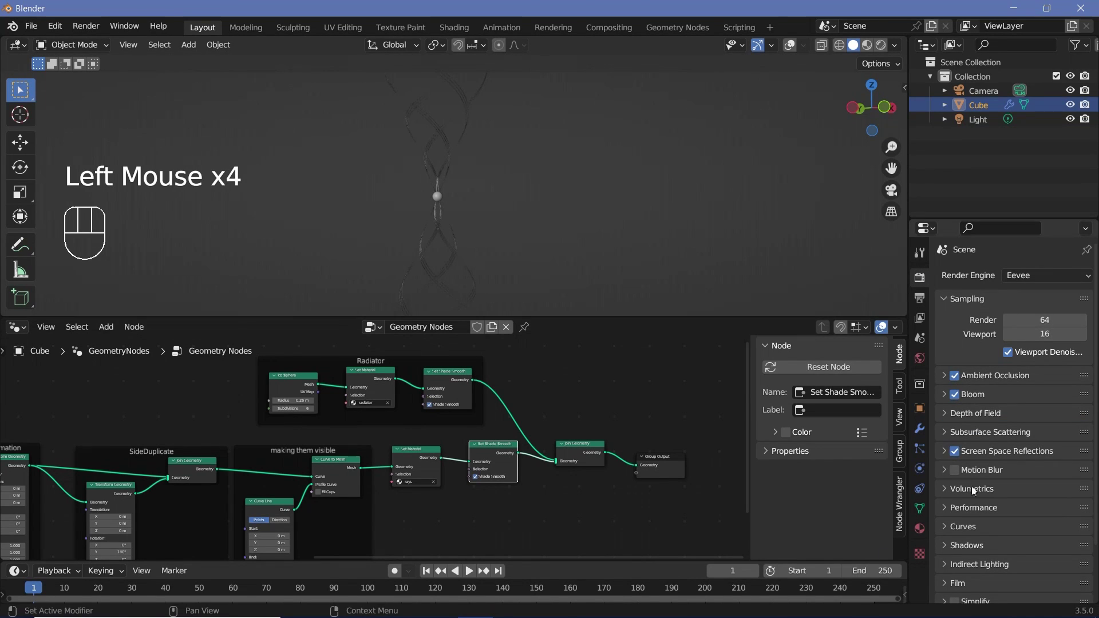
Set output to 30 fps with a 150-frame range as FFmpeg MPEG-4 H.264 video
left_click(920, 301)
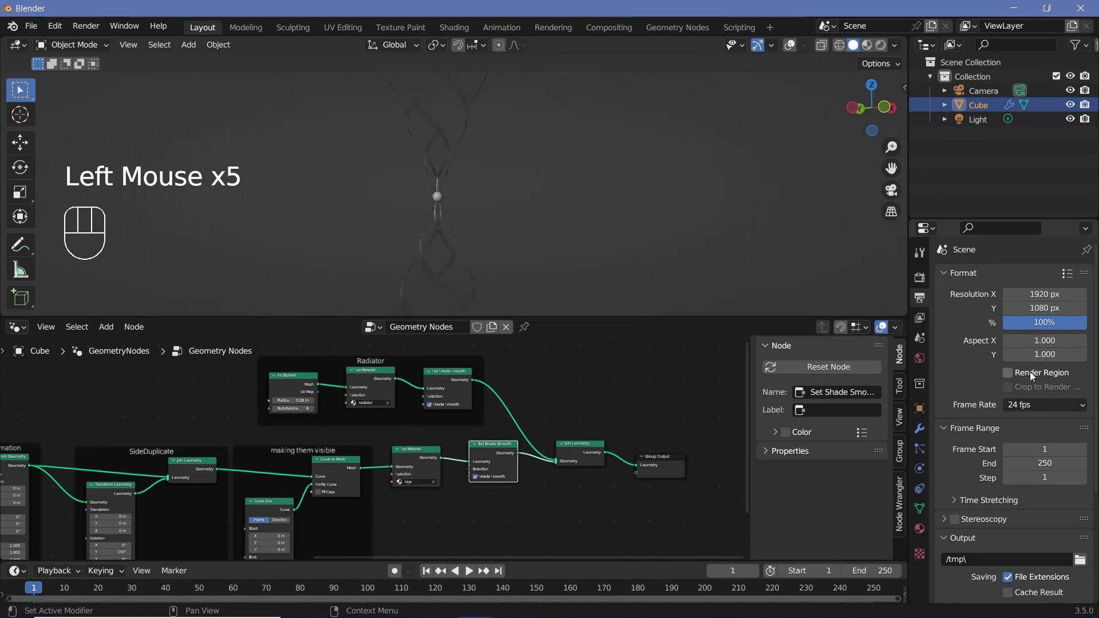
left_click_drag(1033, 405, 1017, 495)
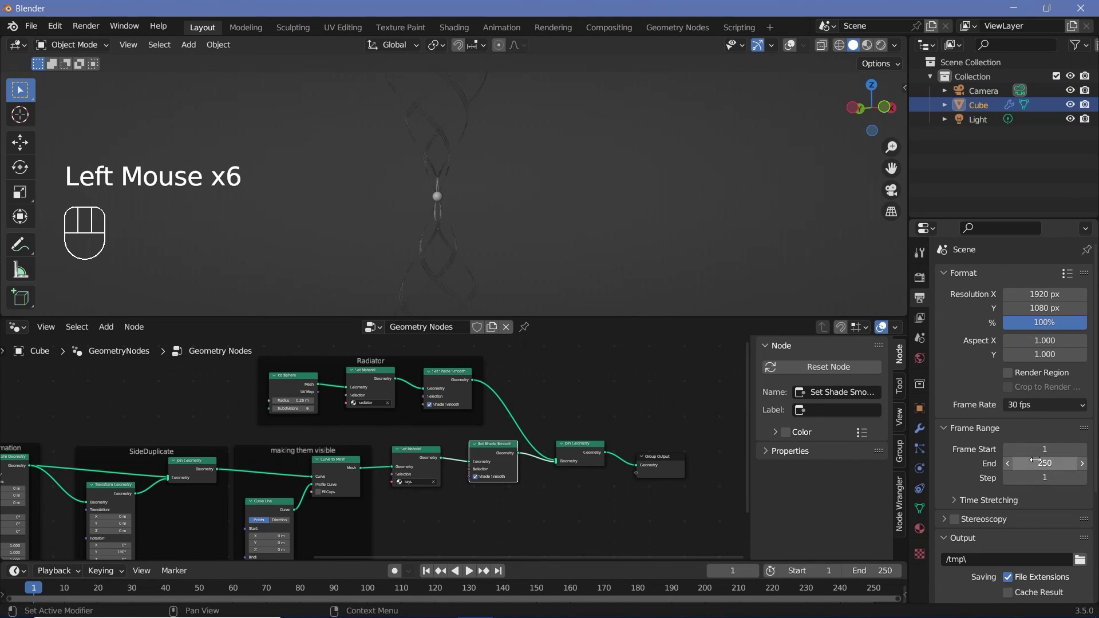
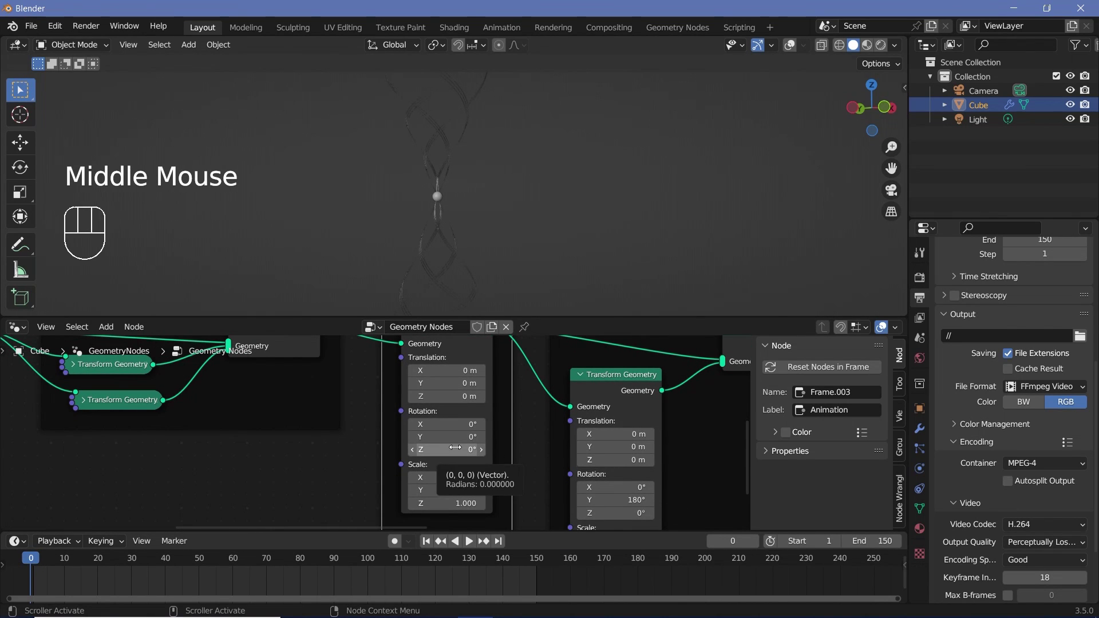
Keyframe the strands' Z rotation from 0° to 360° over 150 frames and change the keyframe interpolation
key("i")
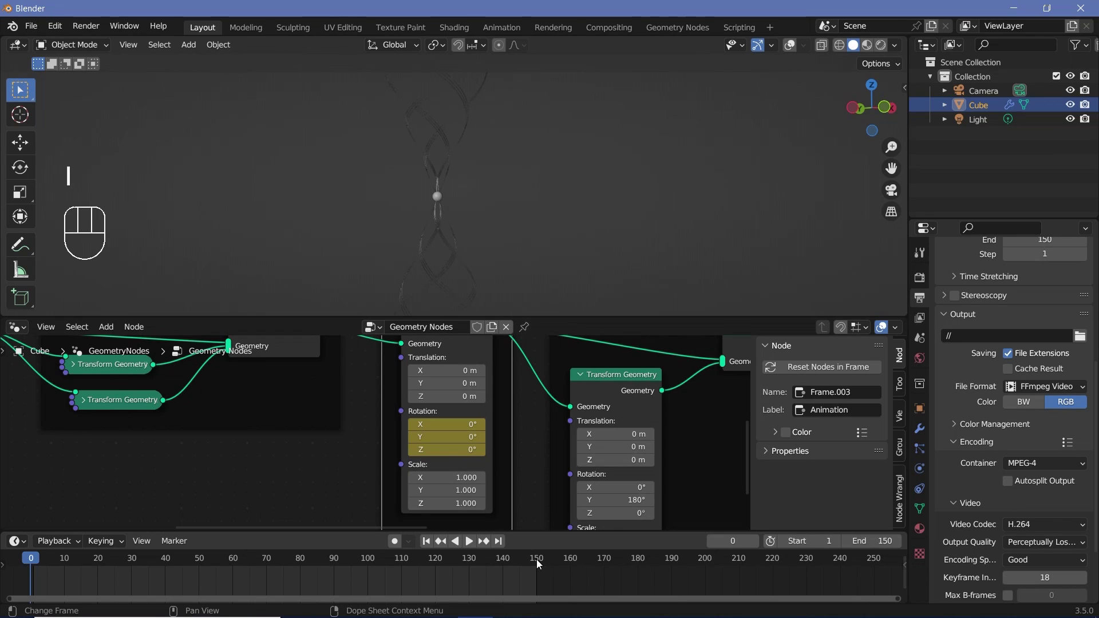
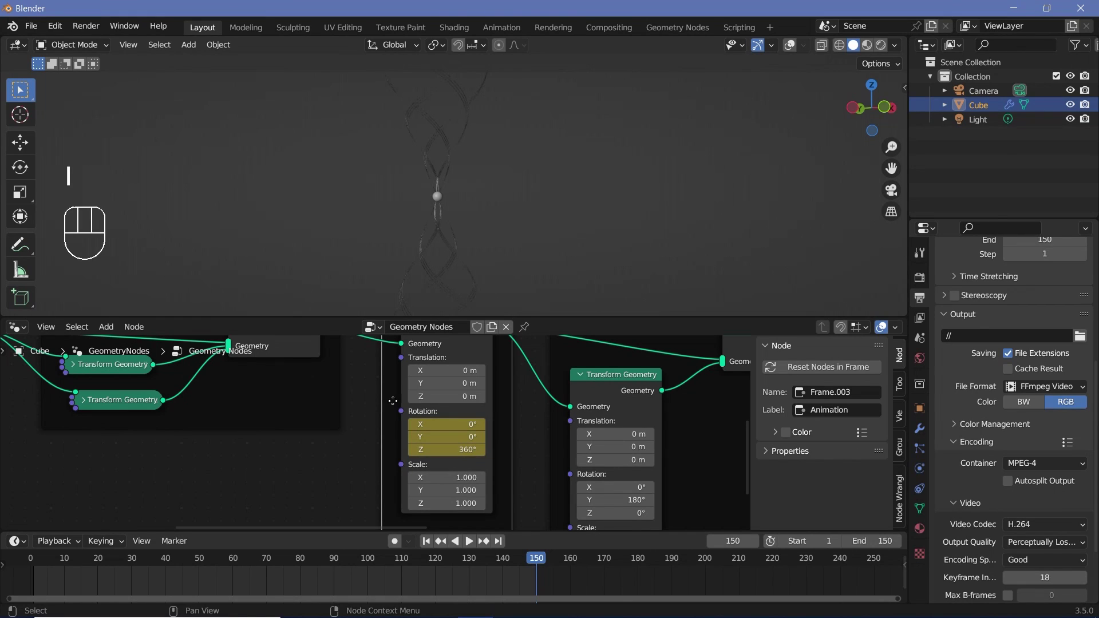
left_click(410, 371)
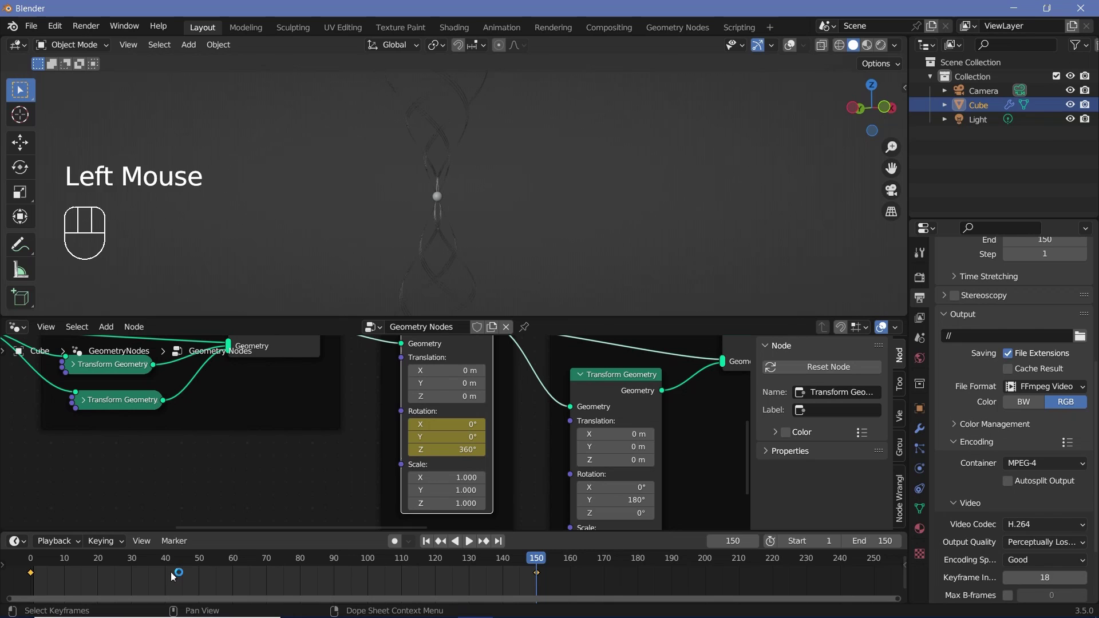
key("t")
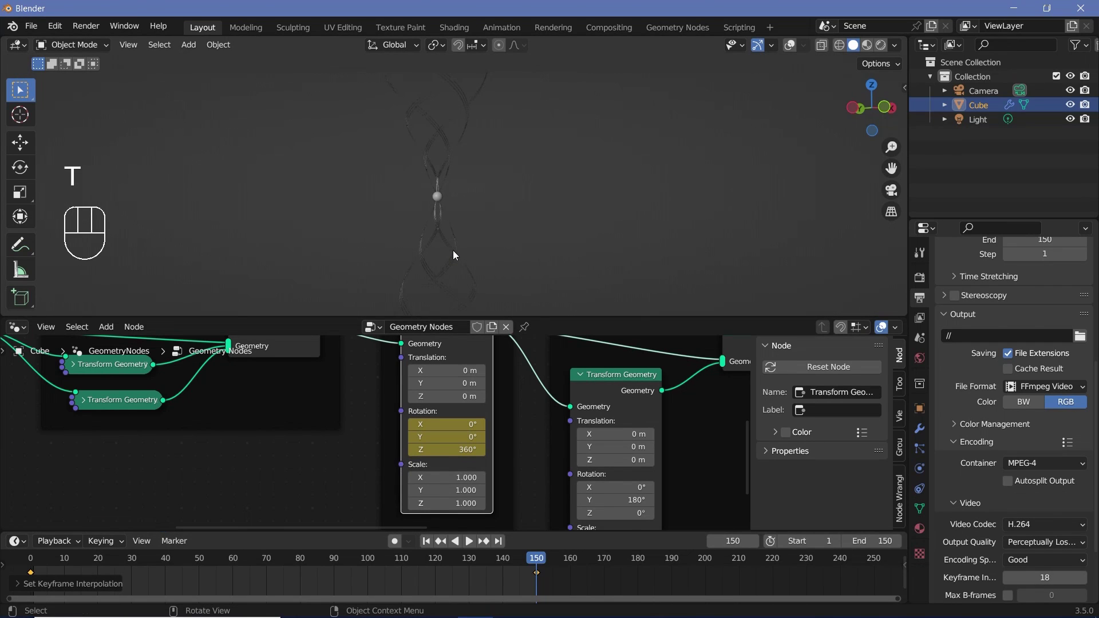
Play the spinning animation back, restarting from the first frame to check the motion
key("space")
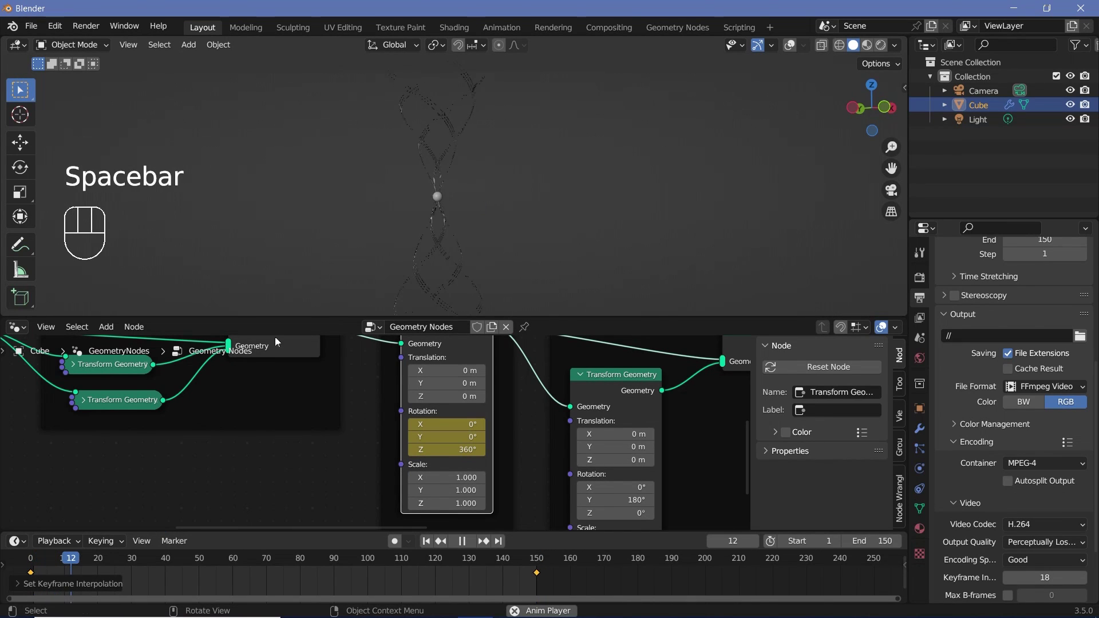
key("space")
left_click_drag(45, 544, 517, 262)
key("space")
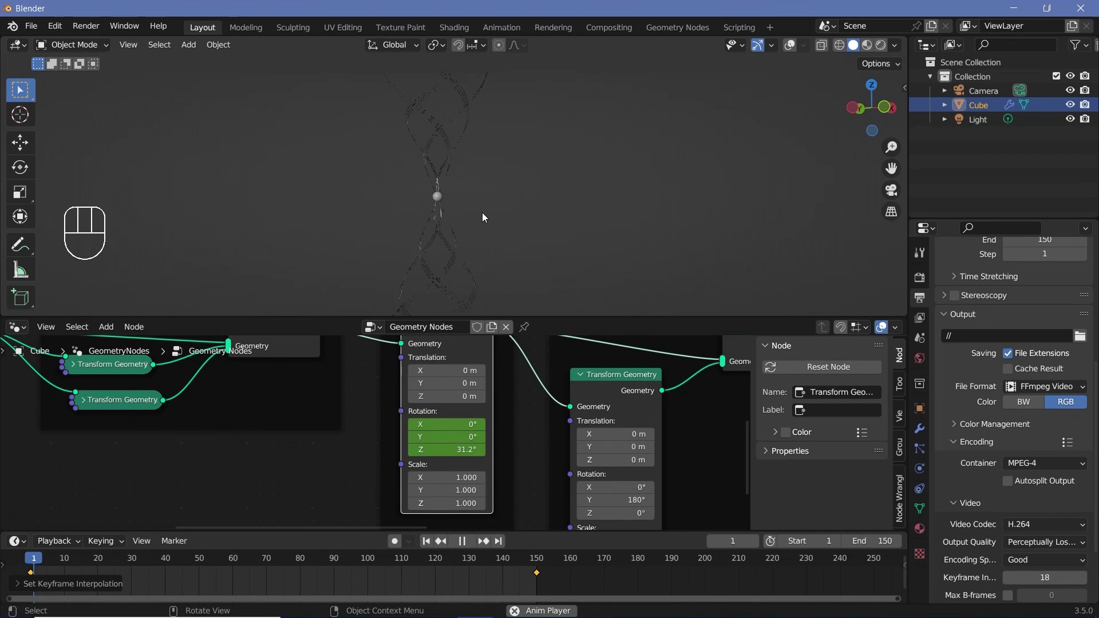
scroll("down", 3)
scroll("up", 3)
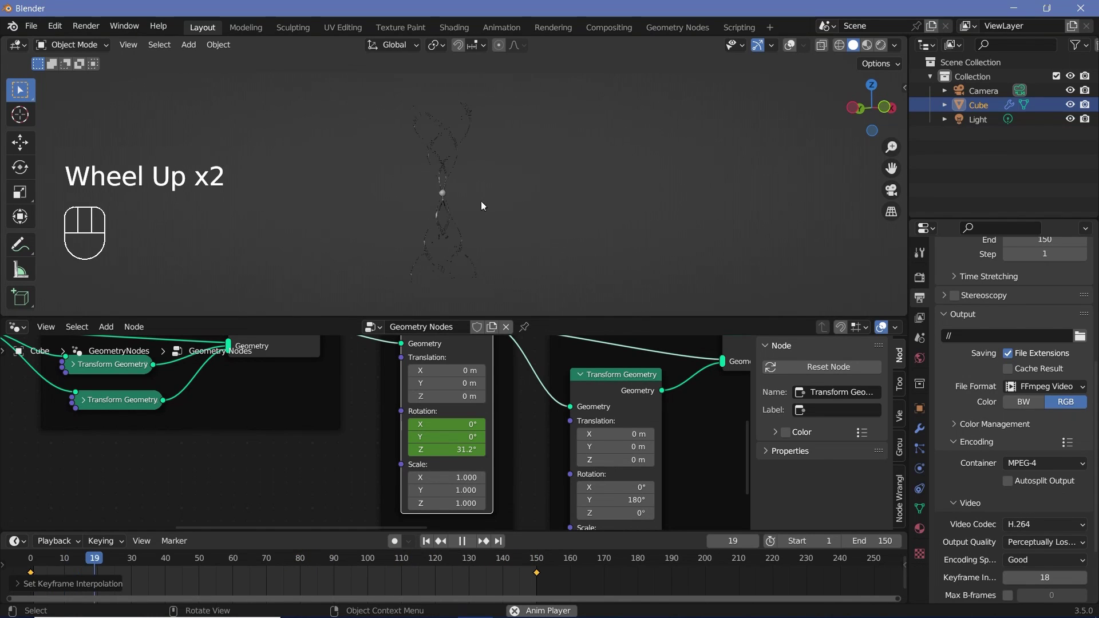
key("space")
Insert a Transform Geometry node before Group Output rotating the whole geometry 90° around X
middle_click(667, 409)
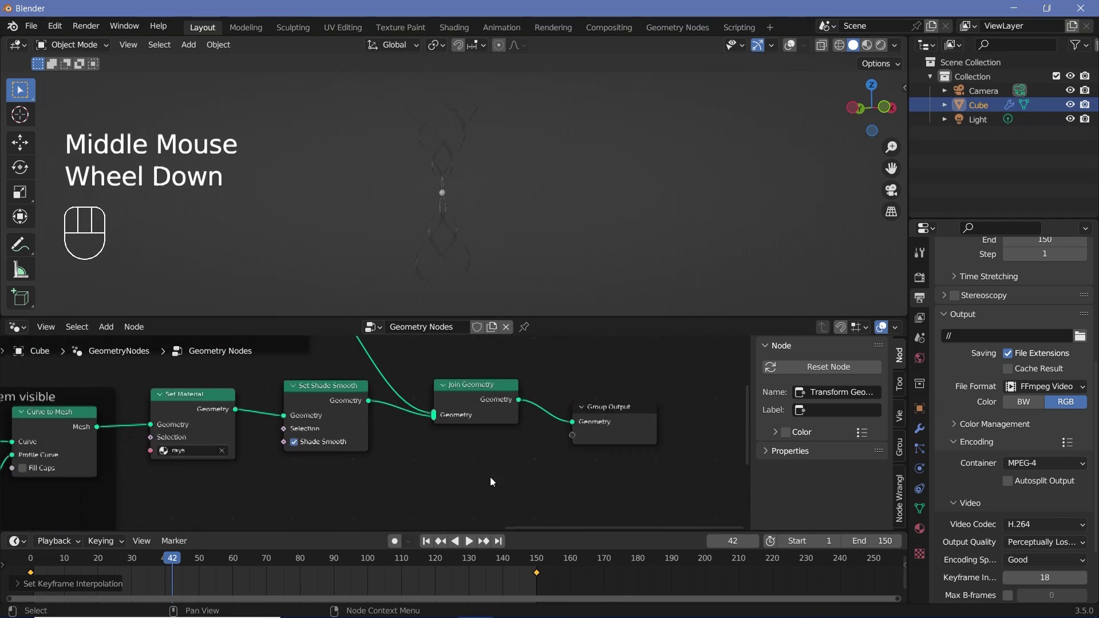
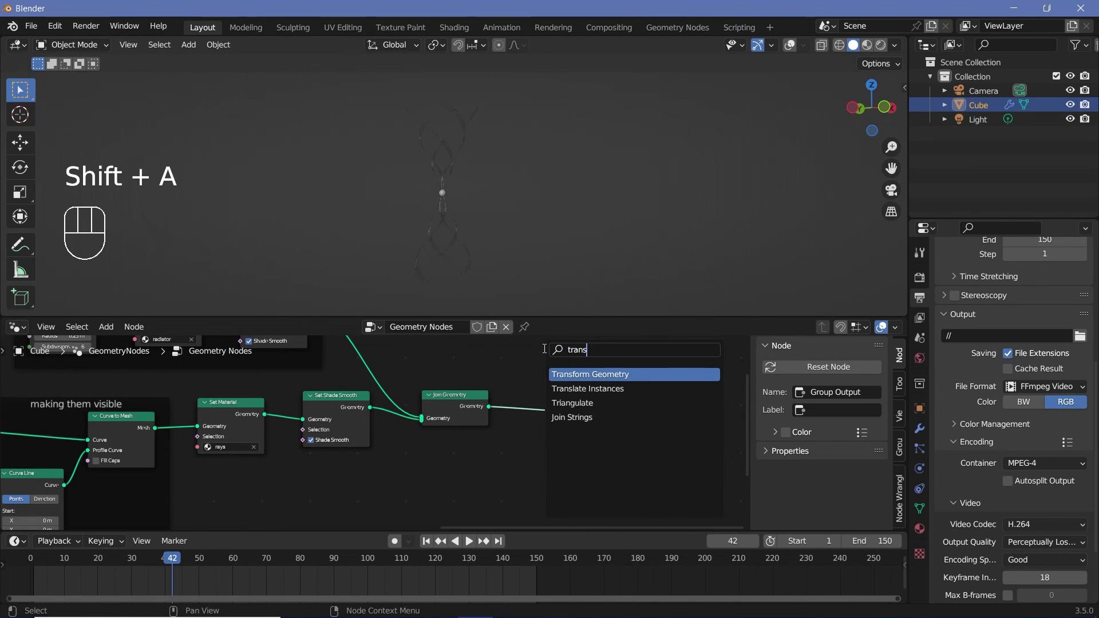
middle_click(625, 479)
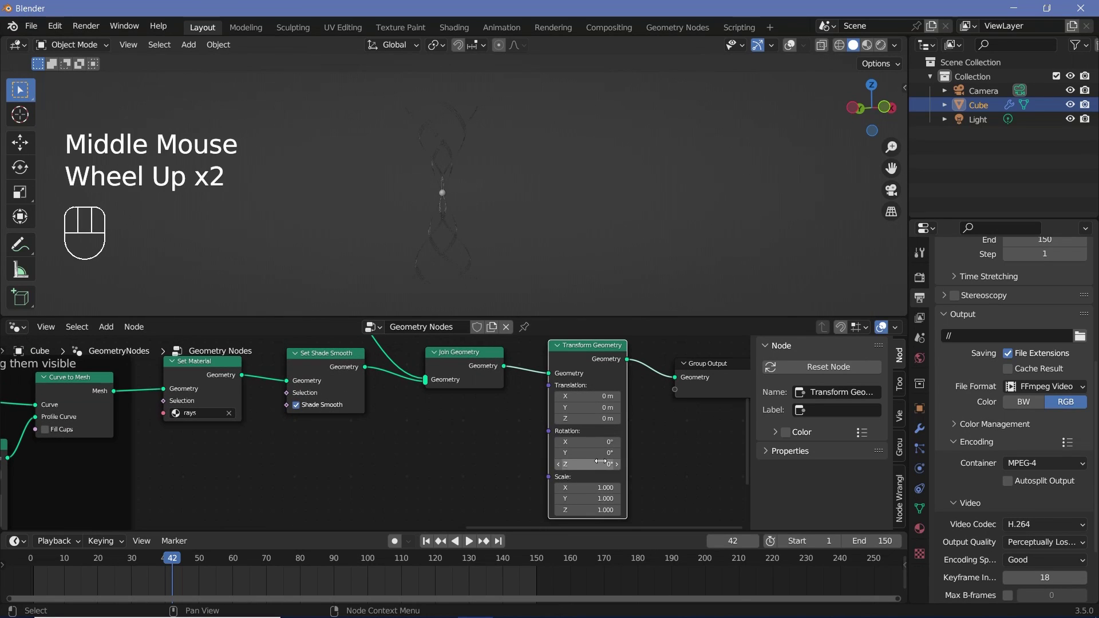
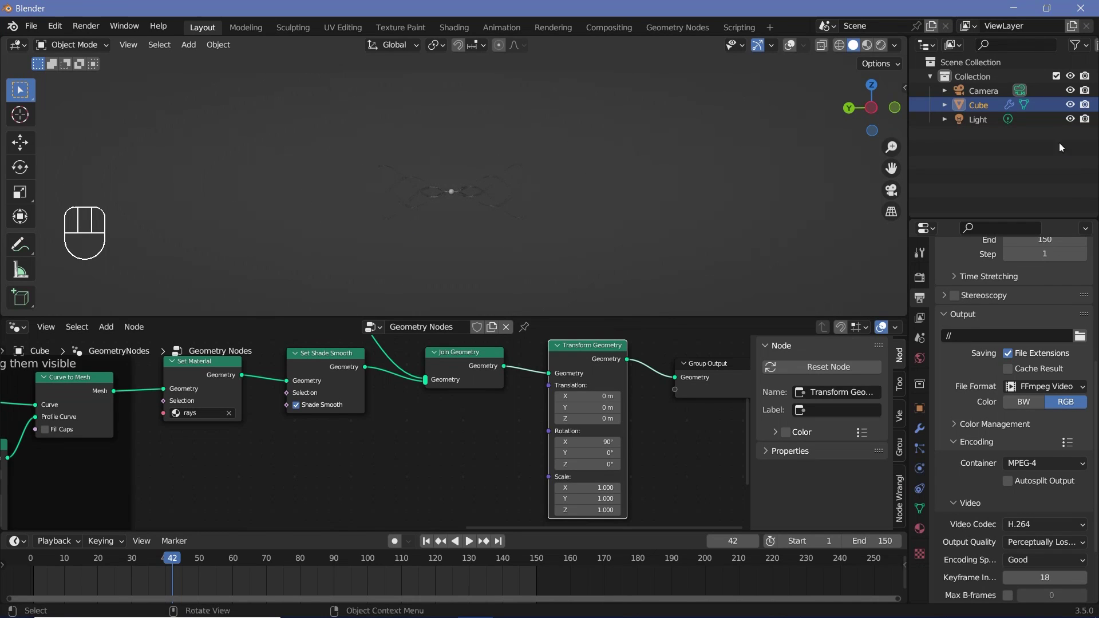
Move the camera along constrained axes and check through camera view until the sphere and strands are framed
left_click(992, 96)
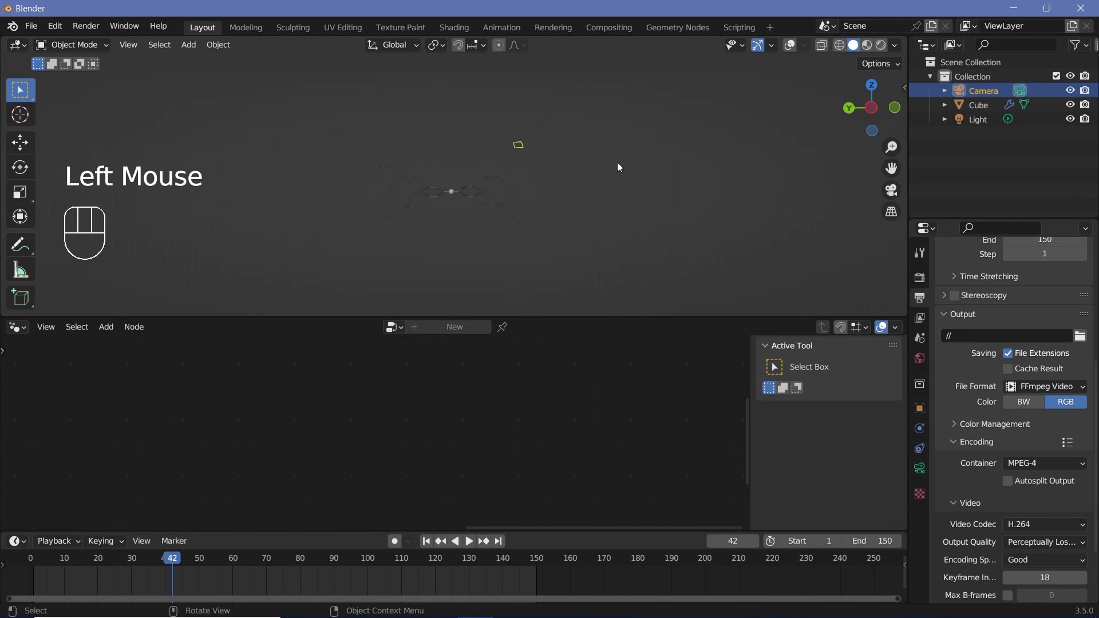
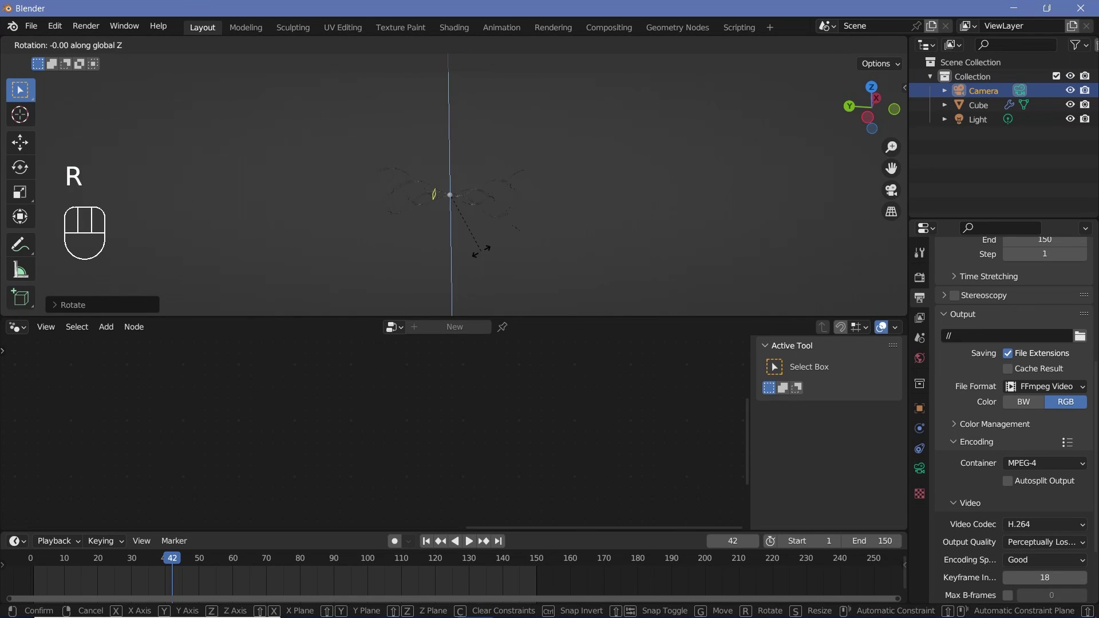
key("r")
key("g")
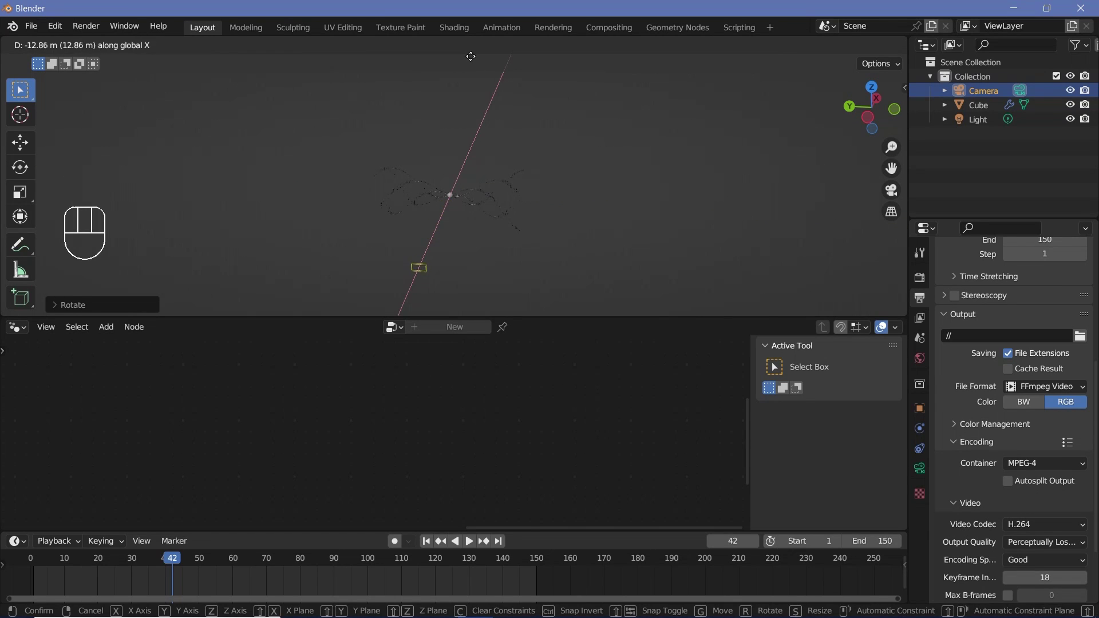
key("KP_0")
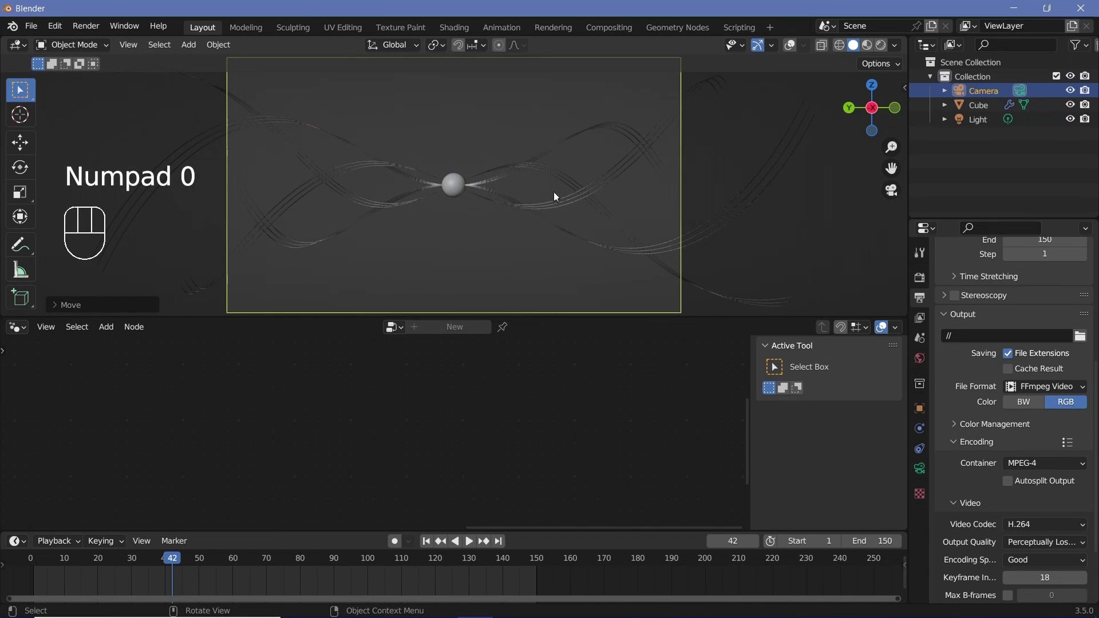
key("g")
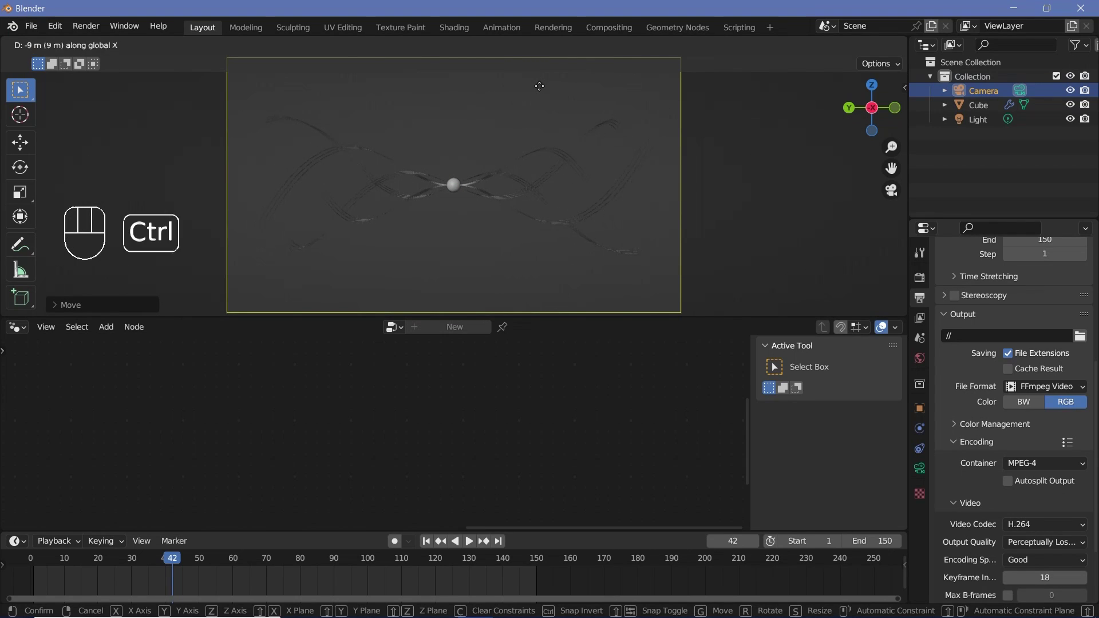
scroll("down", 3)
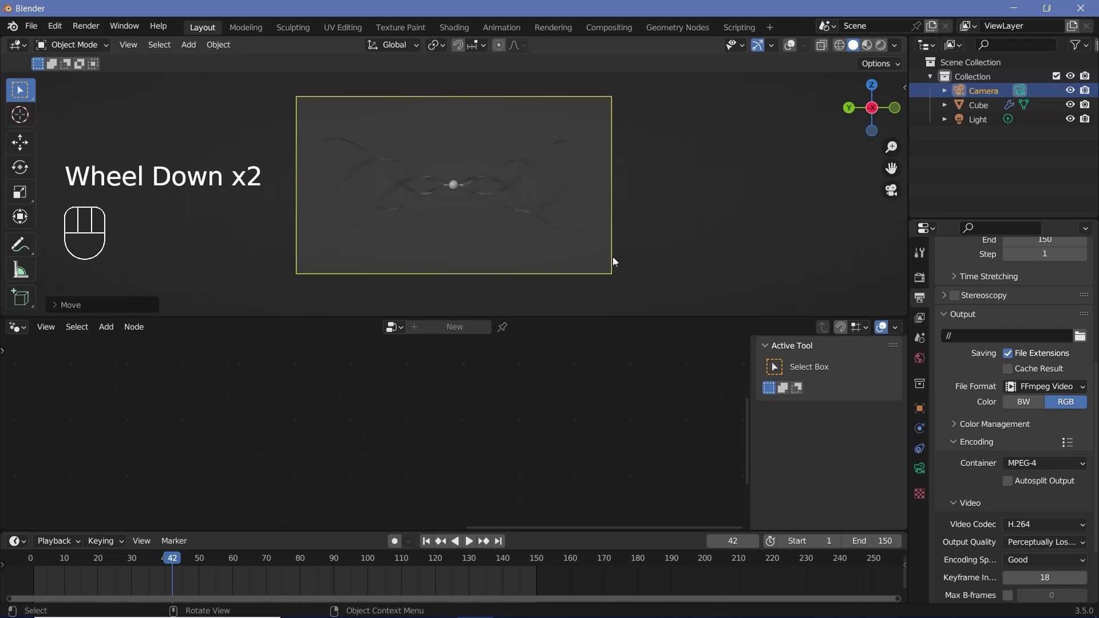
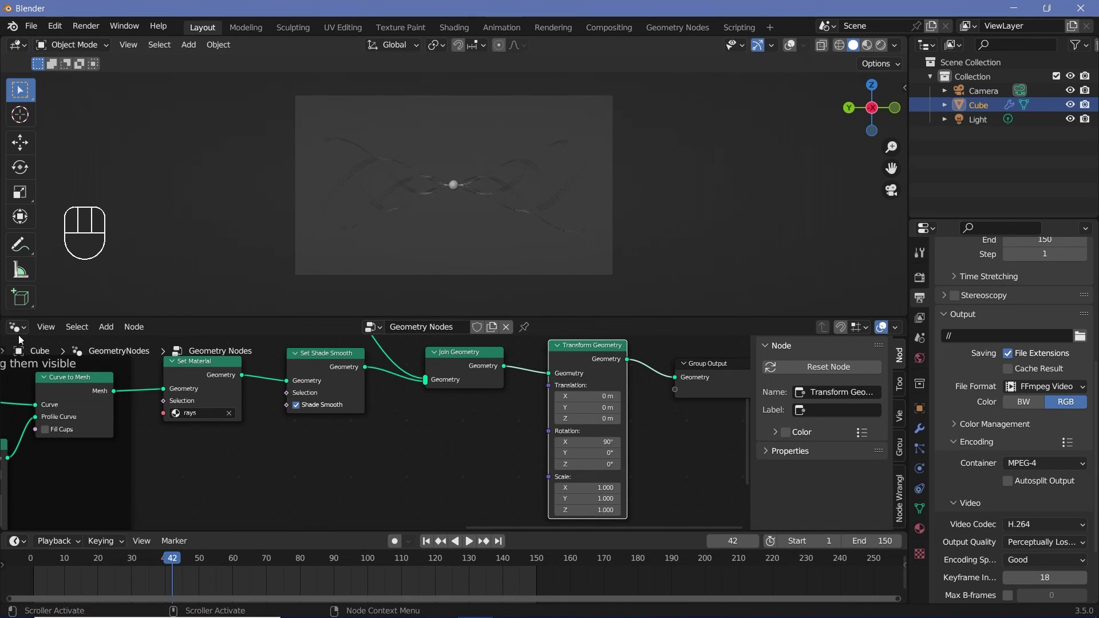
Show the radiator material's shader nodes and set its Shadow Mode to None in Material Settings
left_click_drag(22, 332, 55, 461)
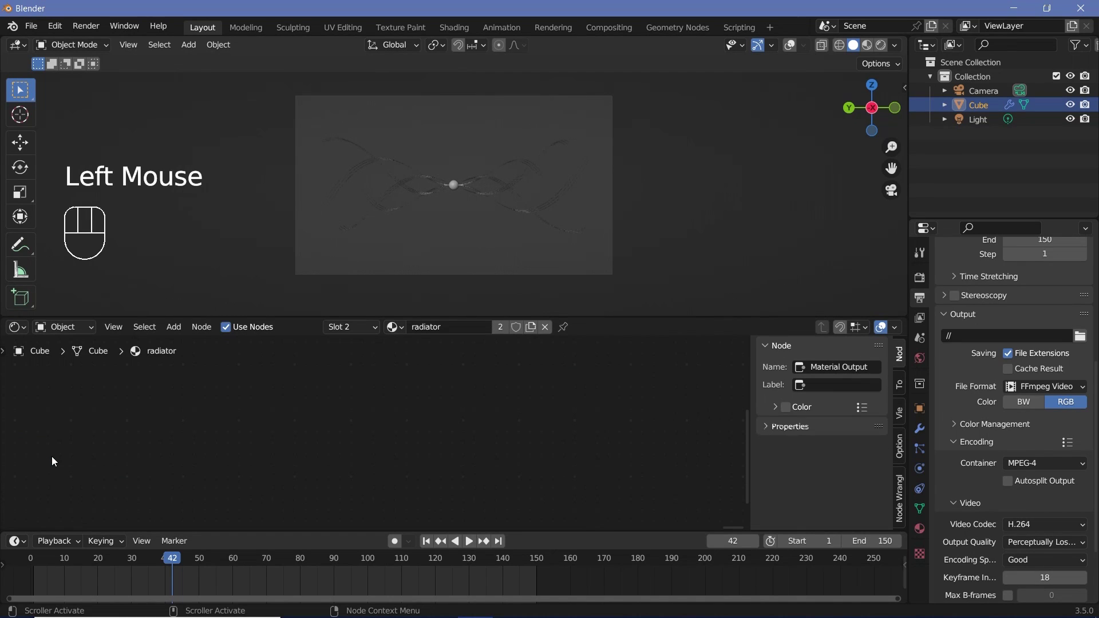
left_click(927, 530)
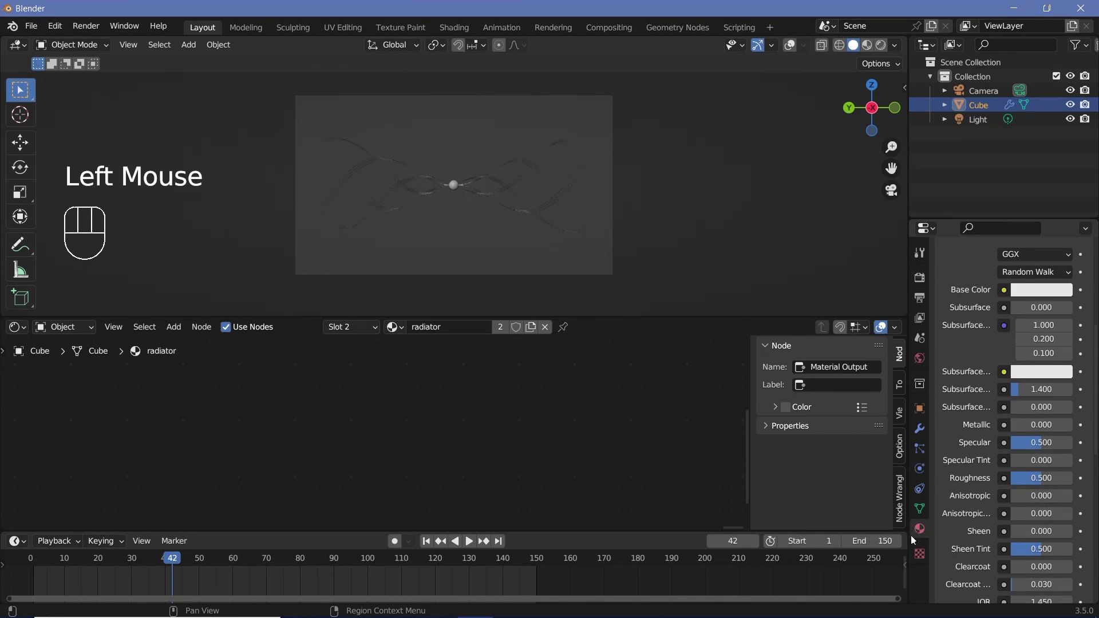
scroll("down", 3)
scroll("up", 3)
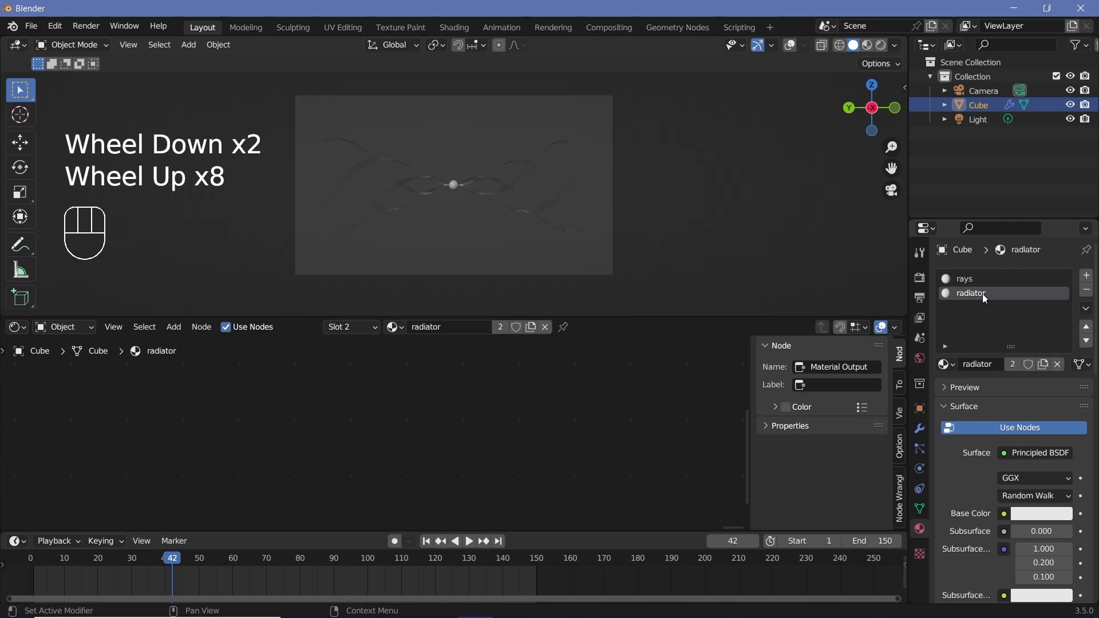
scroll("down", 3)
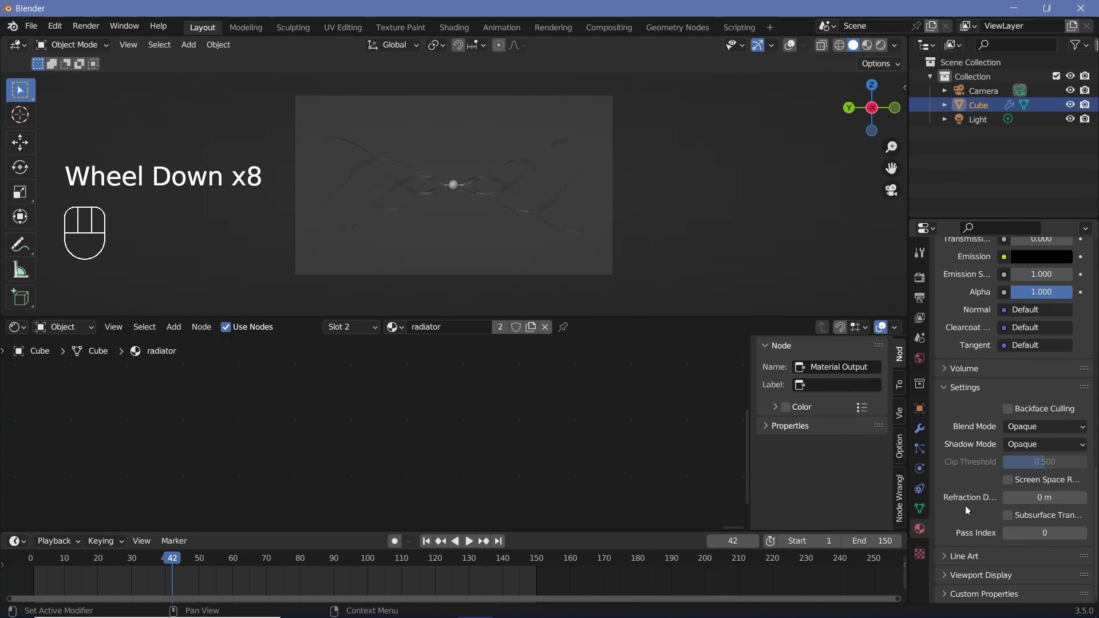
scroll("down", 3)
left_click_drag(1017, 450, 1015, 466)
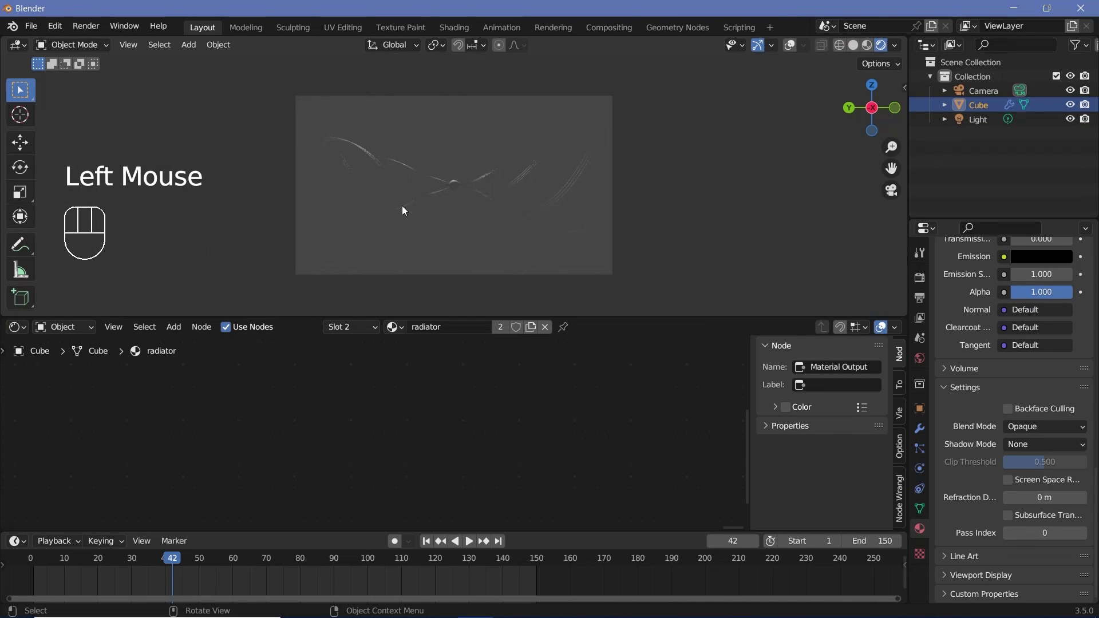
Preview the scene in rendered shading and select the Light to show its point-light settings
scroll("up", 3)
scroll("down", 3)
left_click(989, 123)
Select the Cube and pick its radiator material slot so its nodes show in the Shader Editor
key("alt+g")
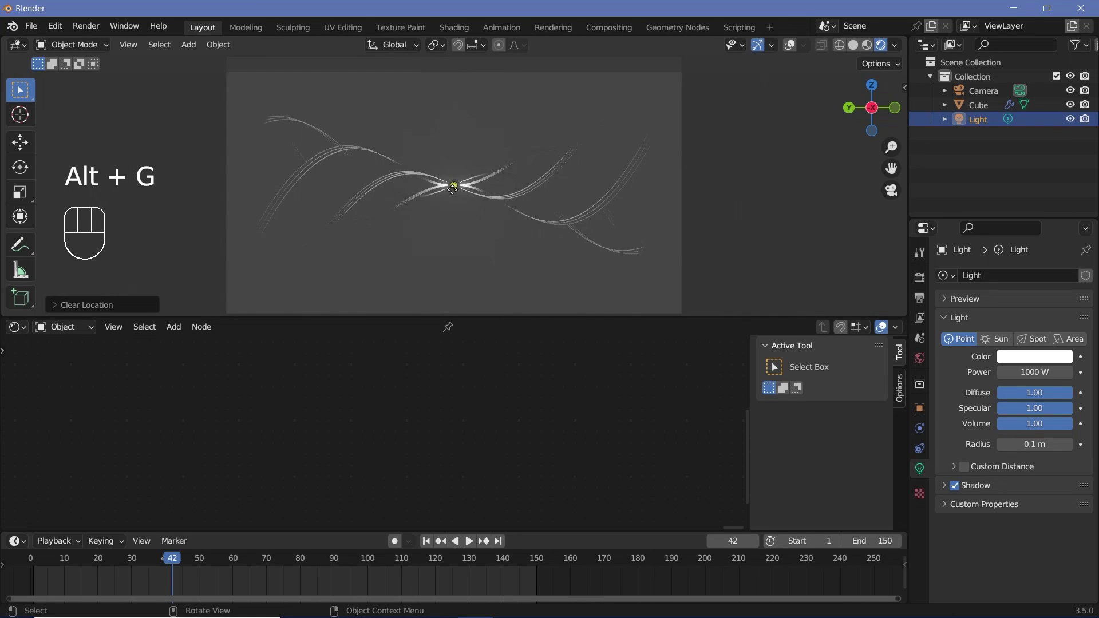
scroll("up", 3)
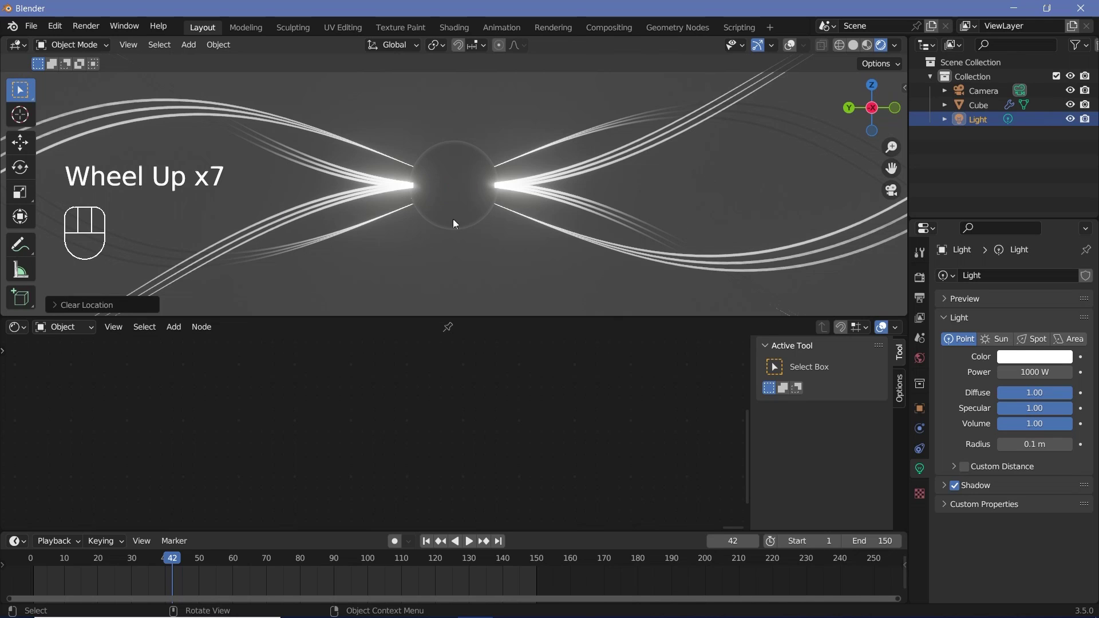
scroll("down", 3)
scroll("down", 3)
scroll("up", 3)
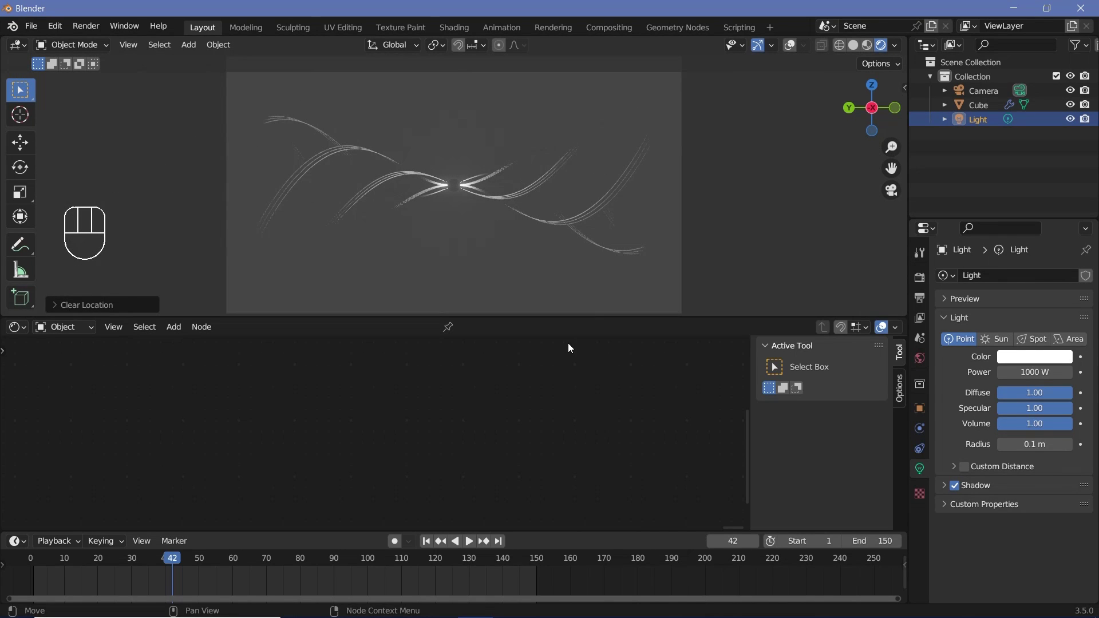
left_click(587, 219)
scroll("down", 3)
scroll("up", 3)
scroll("down", 3)
Frame and centre the radiator material nodes in the Shader Editor view
middle_click(388, 402)
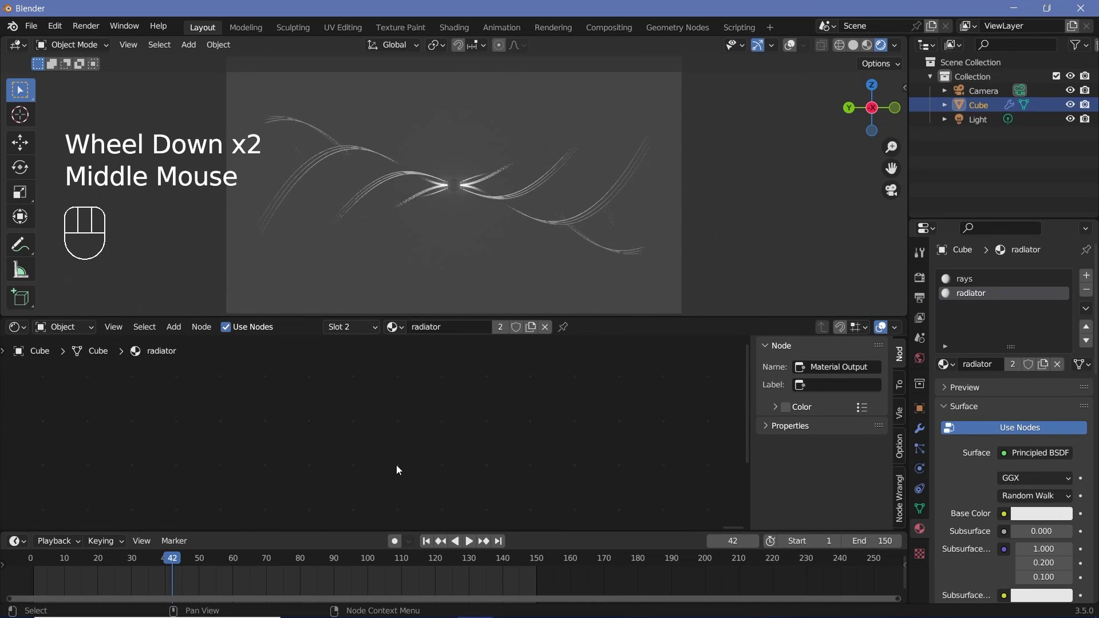
key("KP_Decimal")
scroll("up", 3)
middle_click(415, 473)
left_click_drag(438, 449, 499, 452)
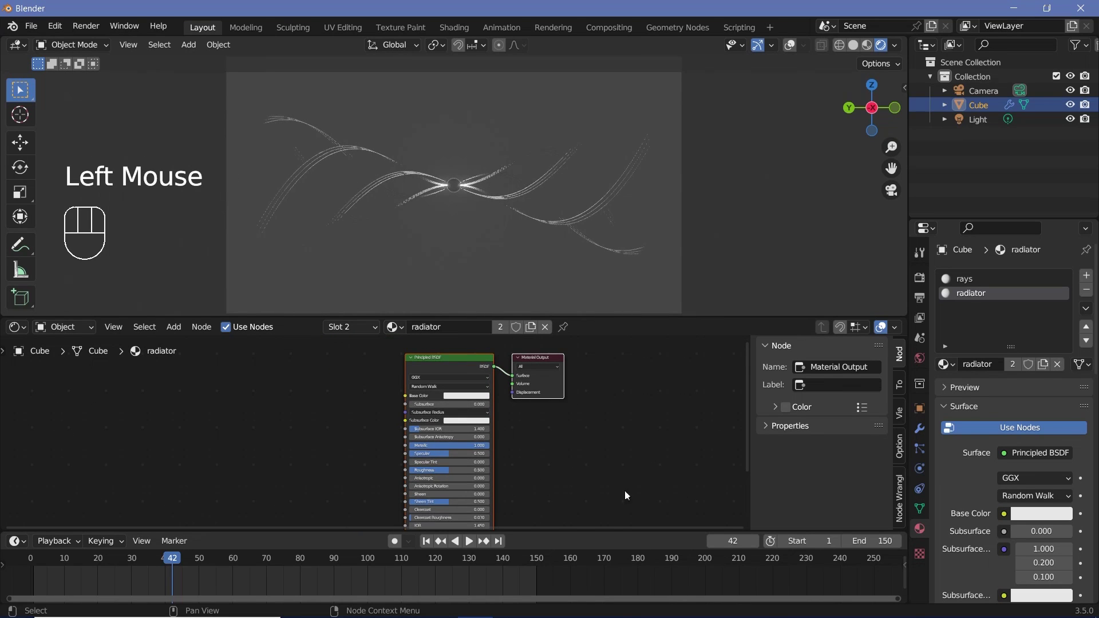
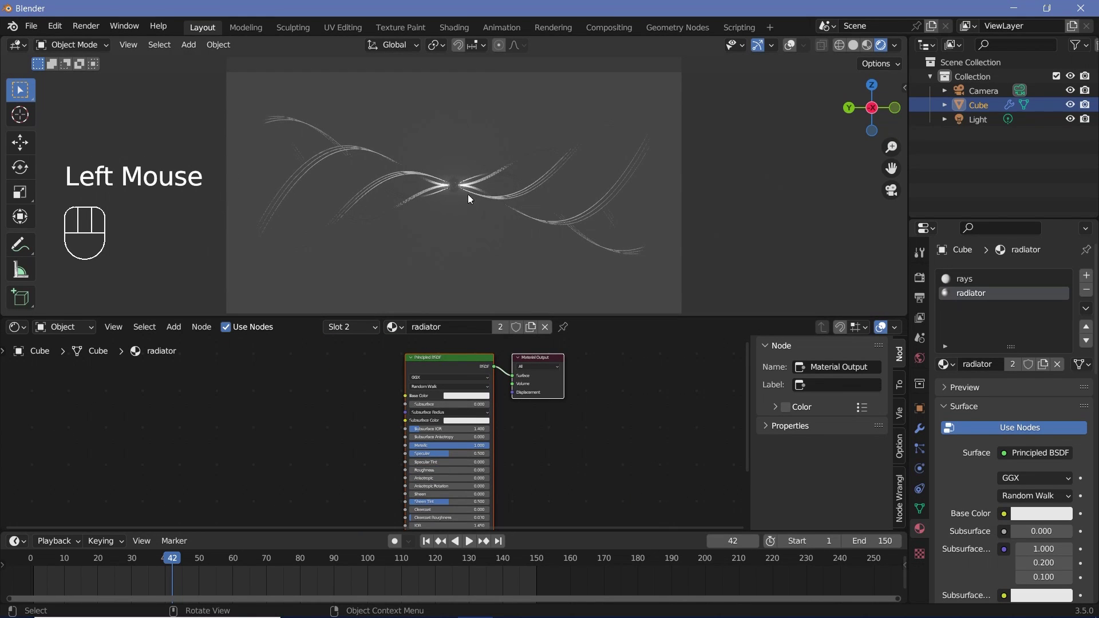
scroll("up", 3)
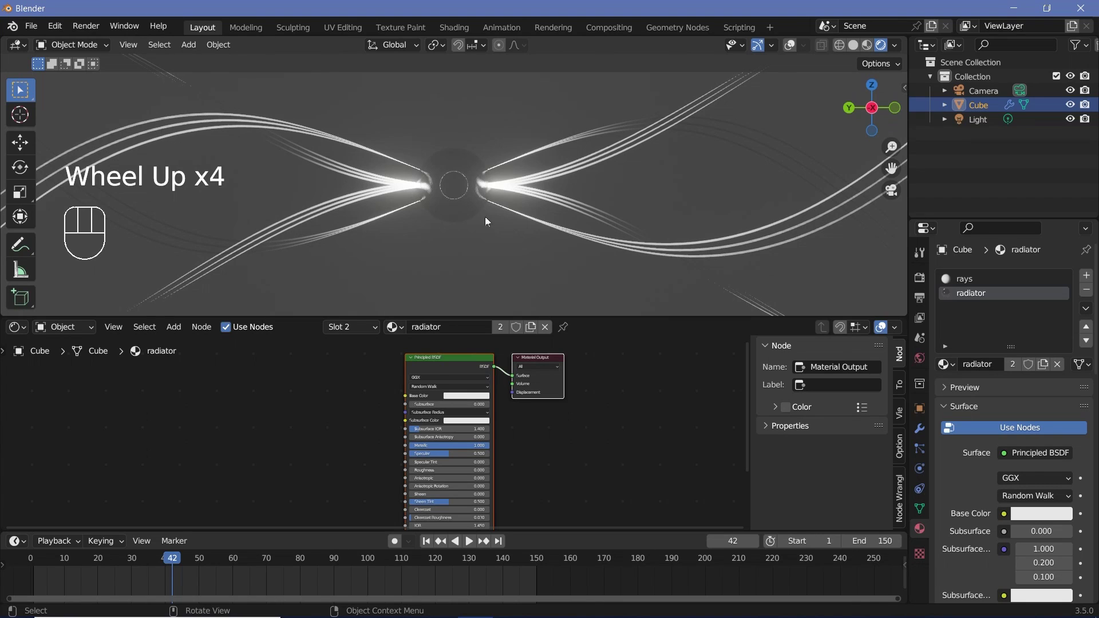
middle_click(330, 491)
scroll("down", 3)
Add Layer Weight, a ColorRamp and a Math Multiply set to 10, linking Fresnel through the ramp into the multiply
key("shift+a")
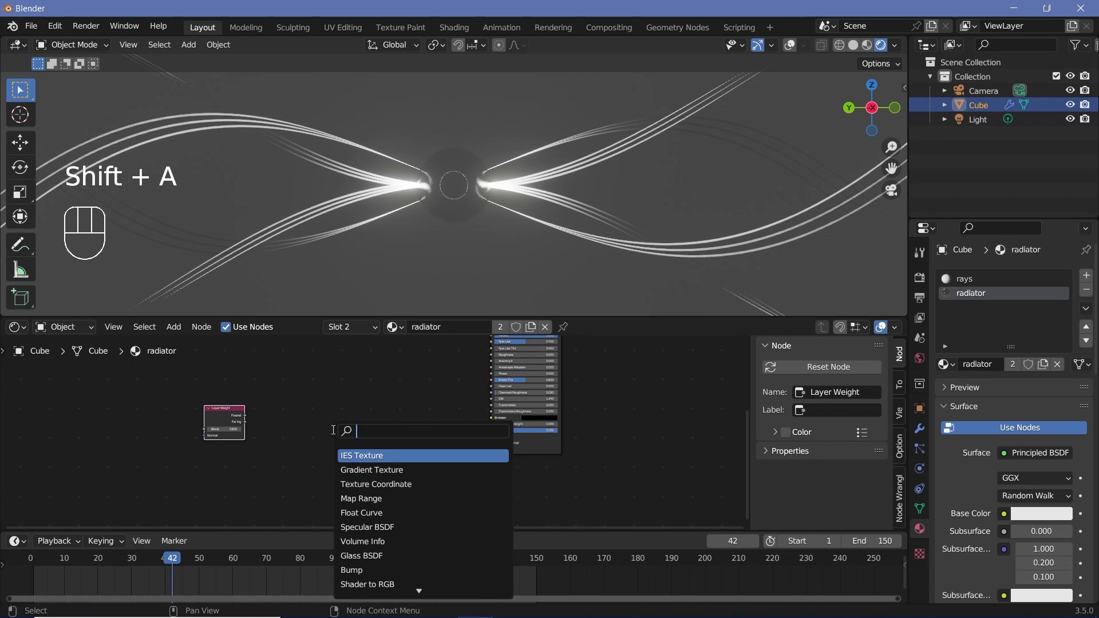
scroll("up", 3)
left_click_drag(208, 418, 281, 459)
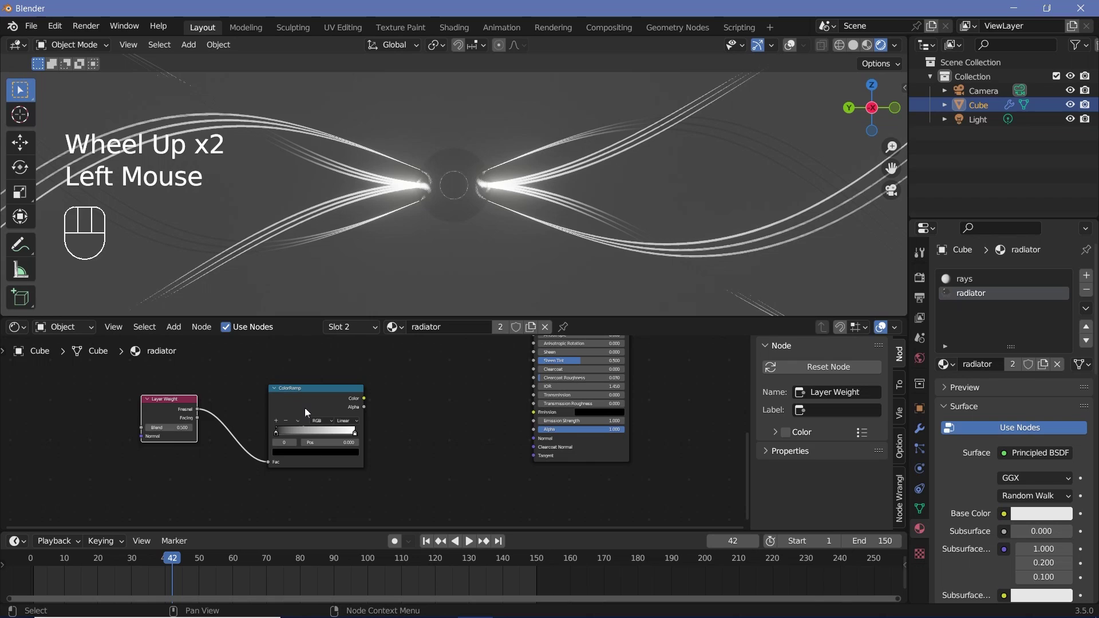
left_click(311, 405)
key("shift+a")
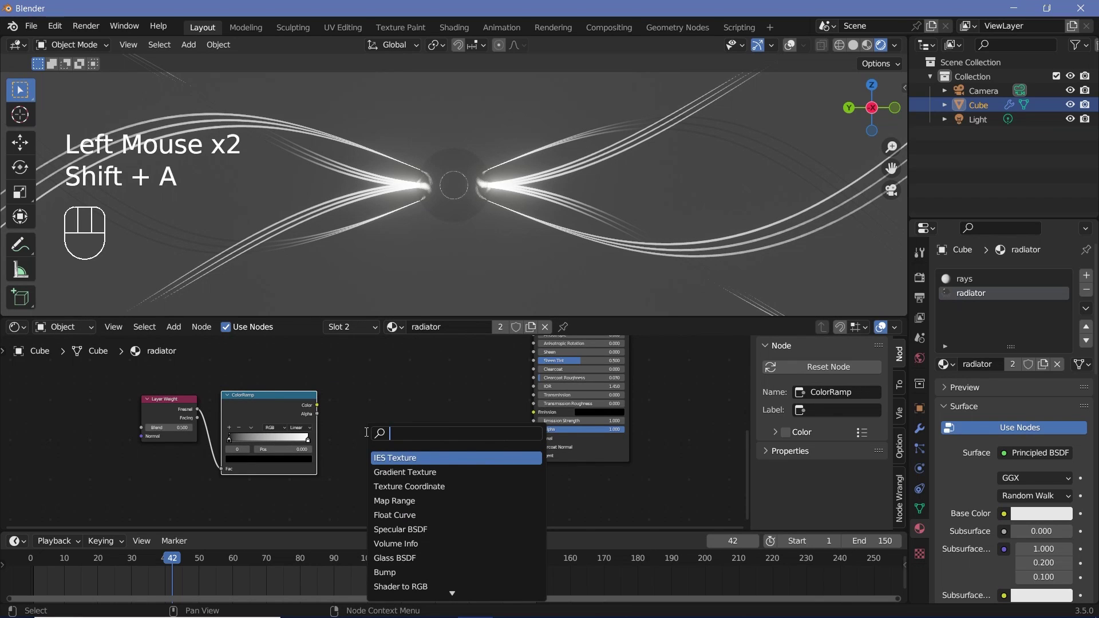
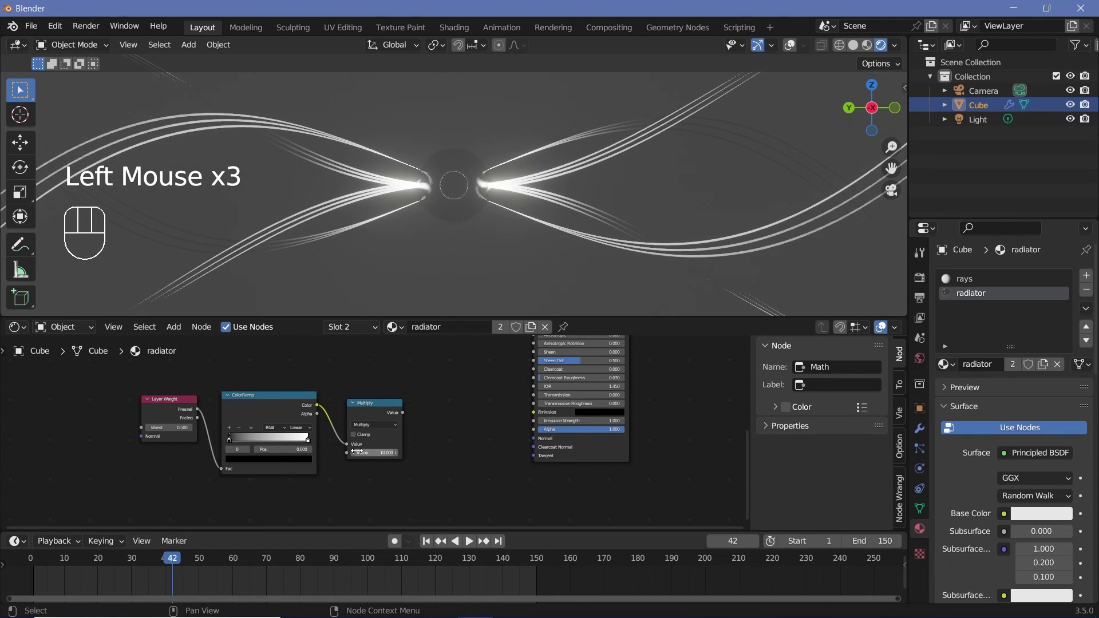
left_click(393, 414)
left_click(394, 413)
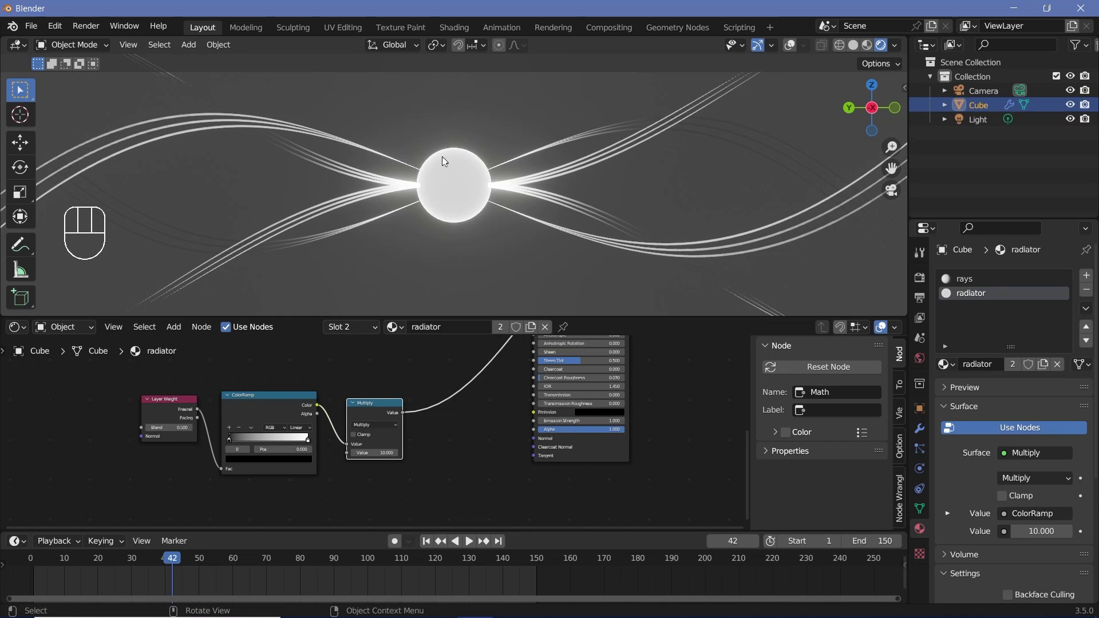
Tighten the ramp's dark stop, feed the ×10 value into the BSDF emission strength and set emission colour white
left_click_drag(233, 443, 242, 445)
left_click_drag(405, 416, 496, 451)
left_click(600, 459)
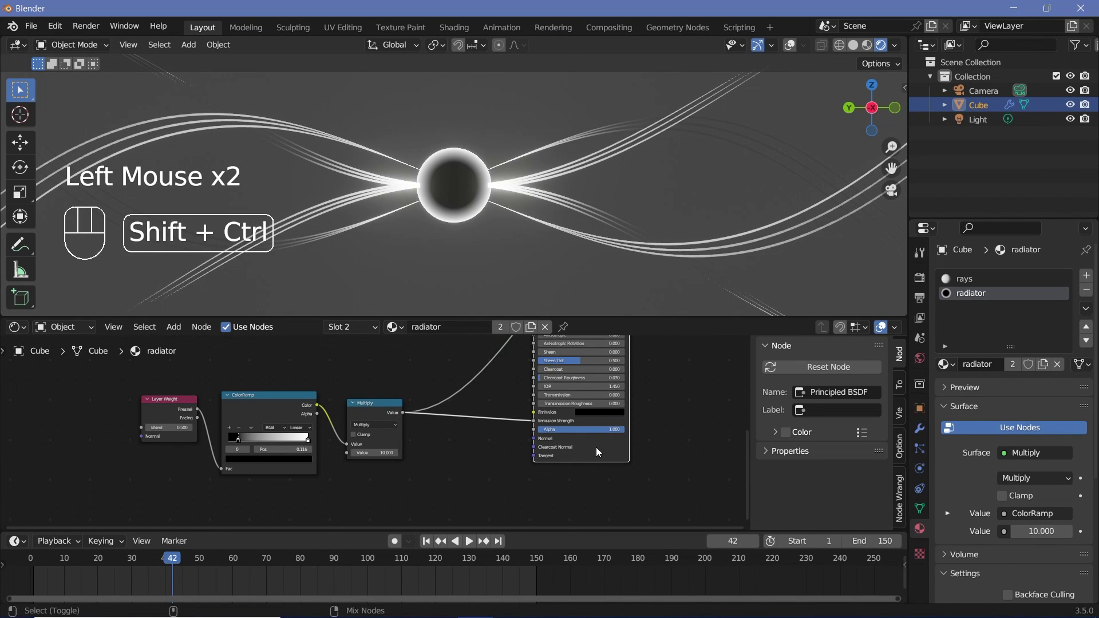
left_click_drag(604, 475, 584, 487)
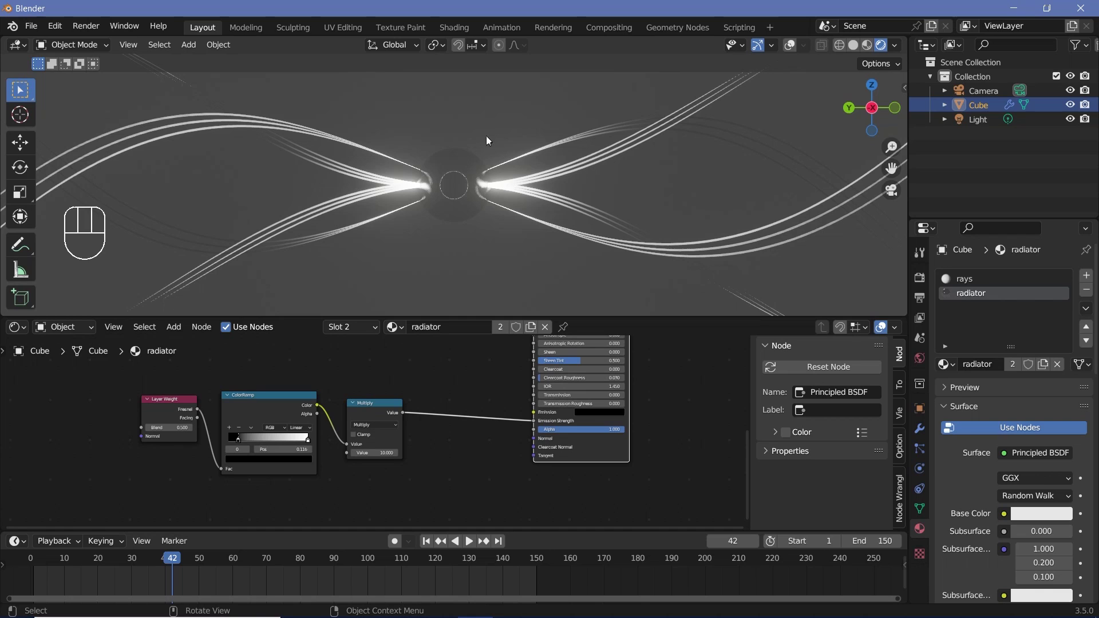
left_click(609, 415)
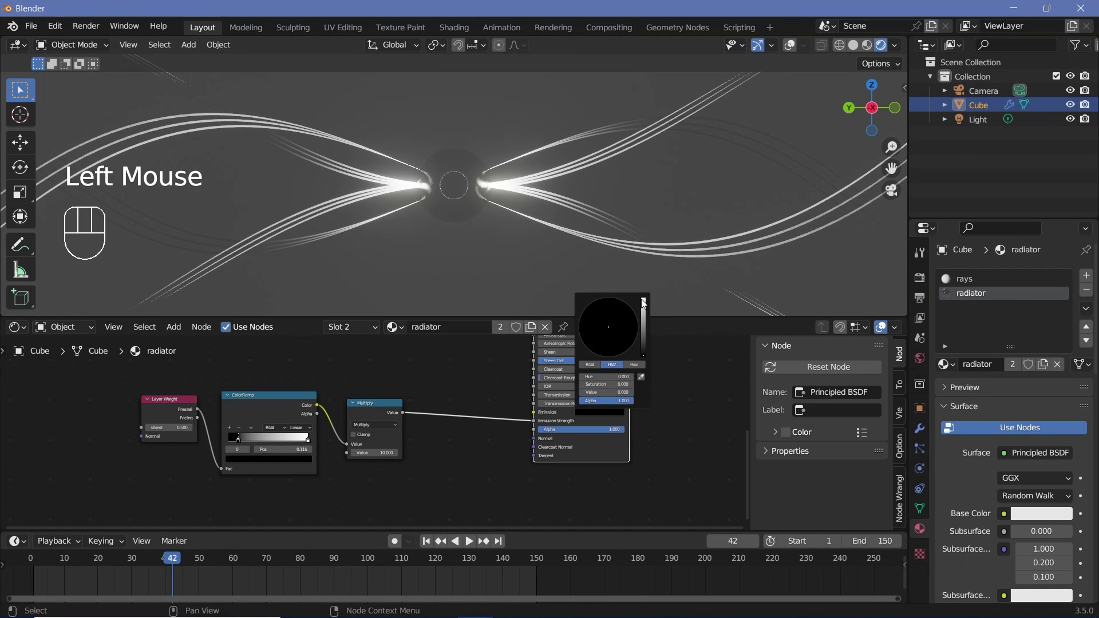
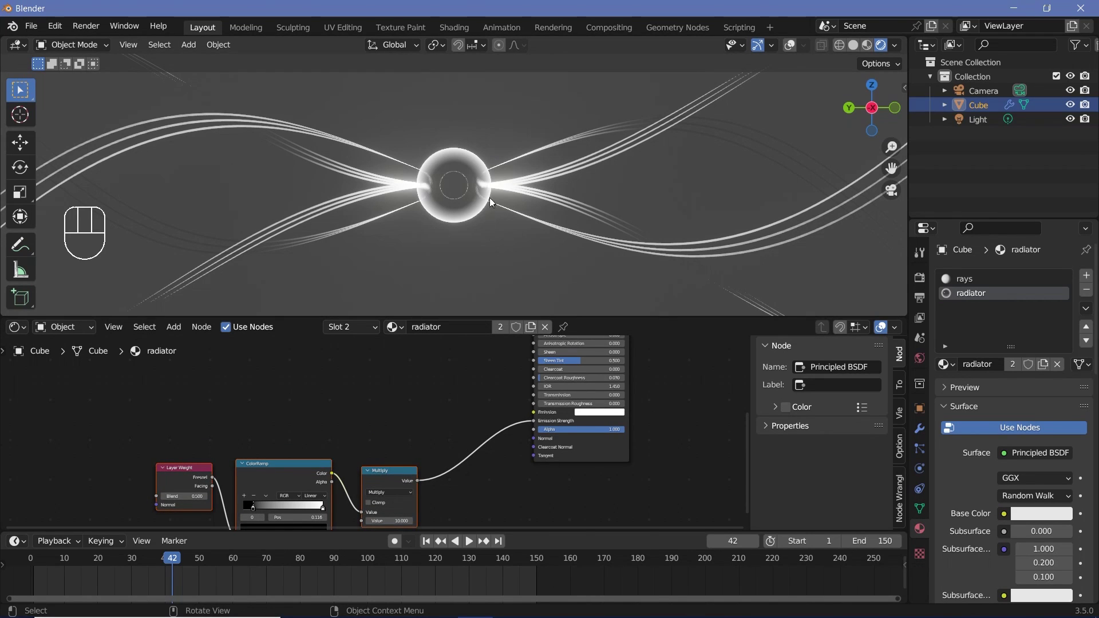
Add a Gradient Texture feeding a second ColorRamp and preview it on the radiator sphere
key("shift+a")
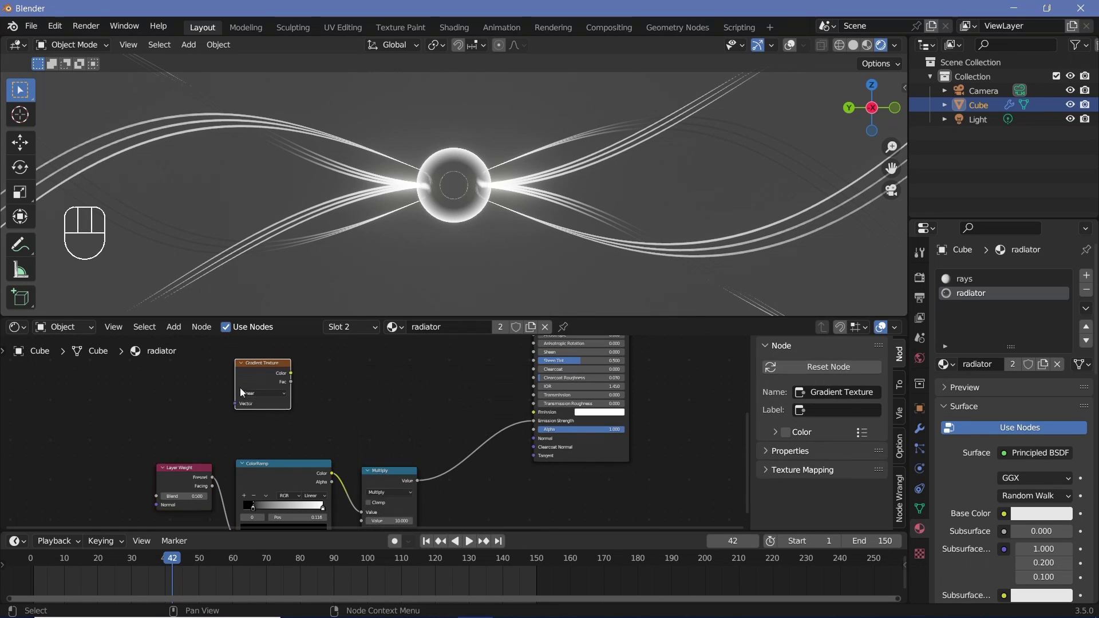
key("shift+a")
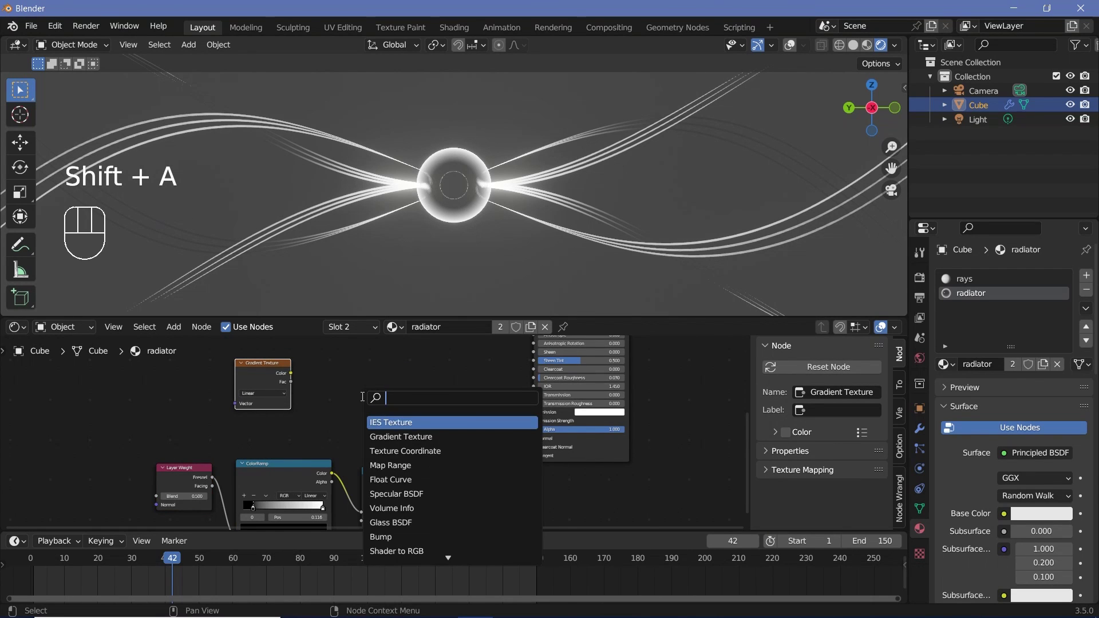
left_click_drag(299, 380, 308, 404)
left_click(378, 366)
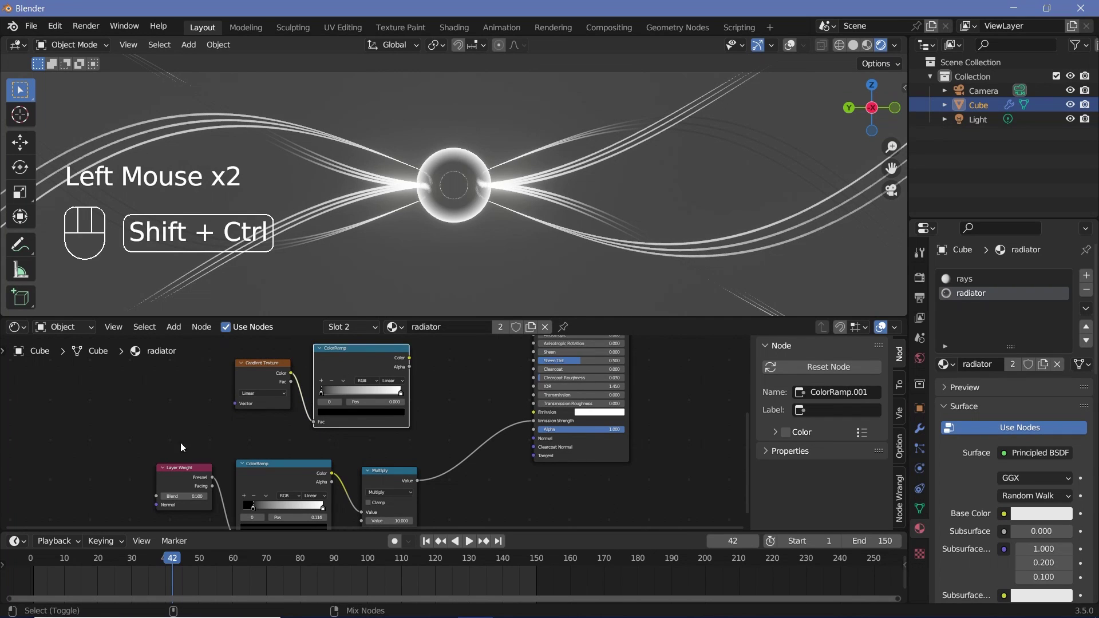
left_click(253, 468)
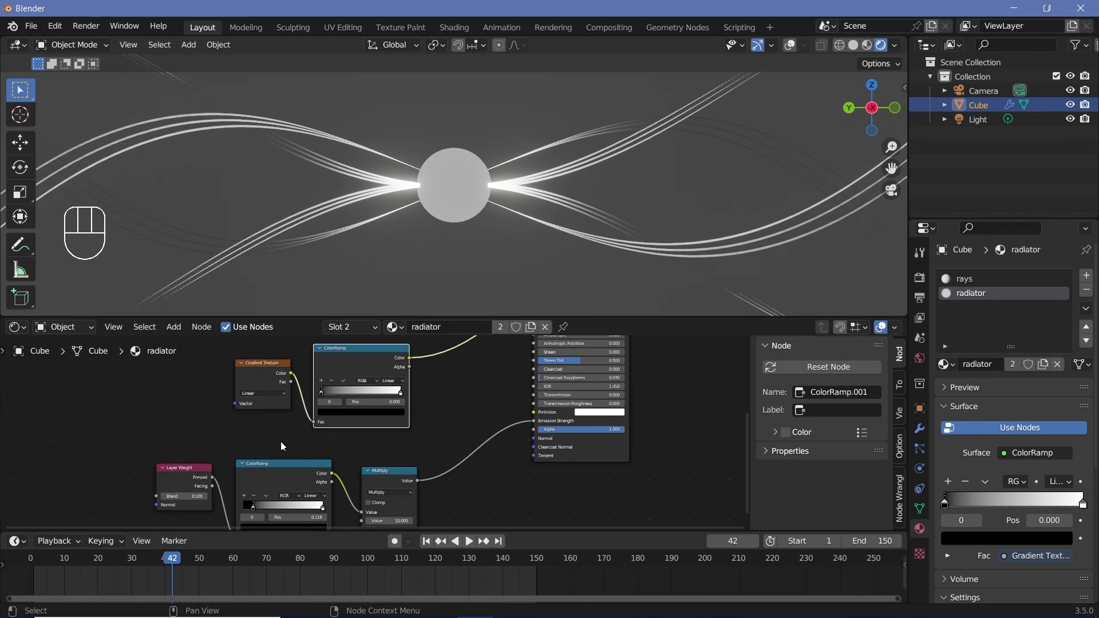
left_click(252, 363)
left_click(274, 374)
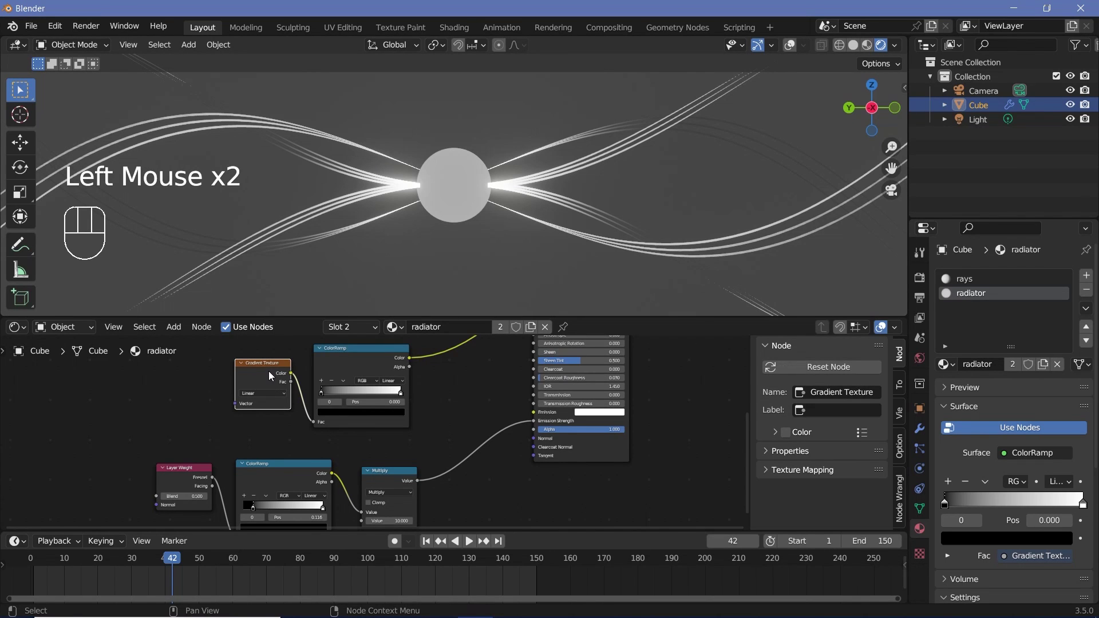
Add Texture Coordinate and Mapping to the gradient, using Object coordinates rotated 90° on Z
key("ctrl+t")
scroll("down", 3)
middle_click(58, 433)
left_click(252, 415)
scroll("up", 3)
left_click(330, 404)
left_click_drag(327, 406, 170, 434)
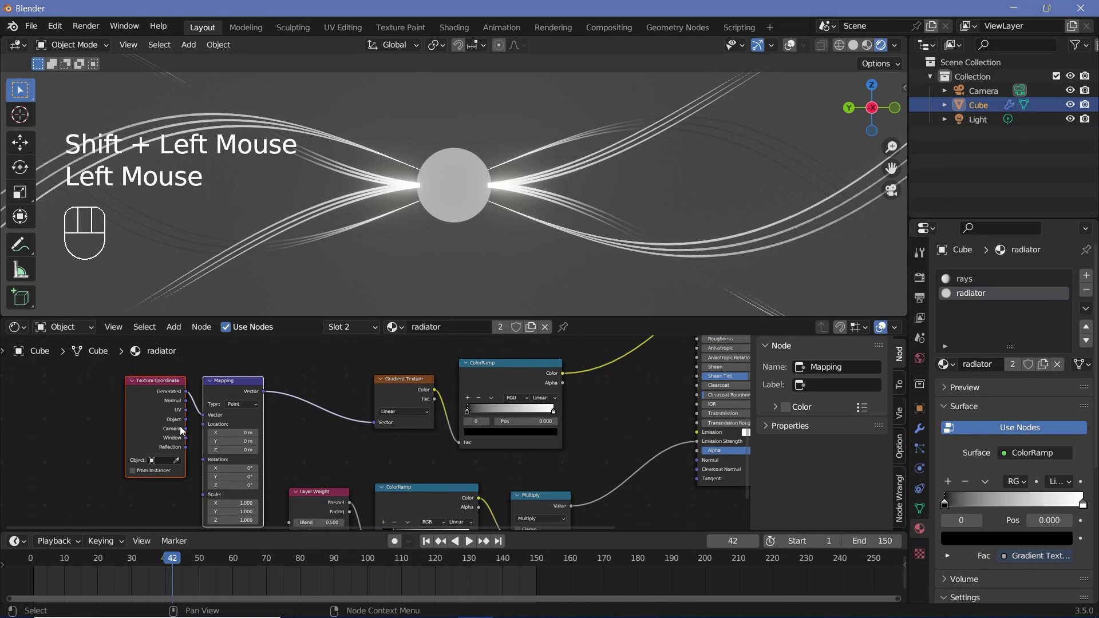
left_click_drag(190, 423, 465, 120)
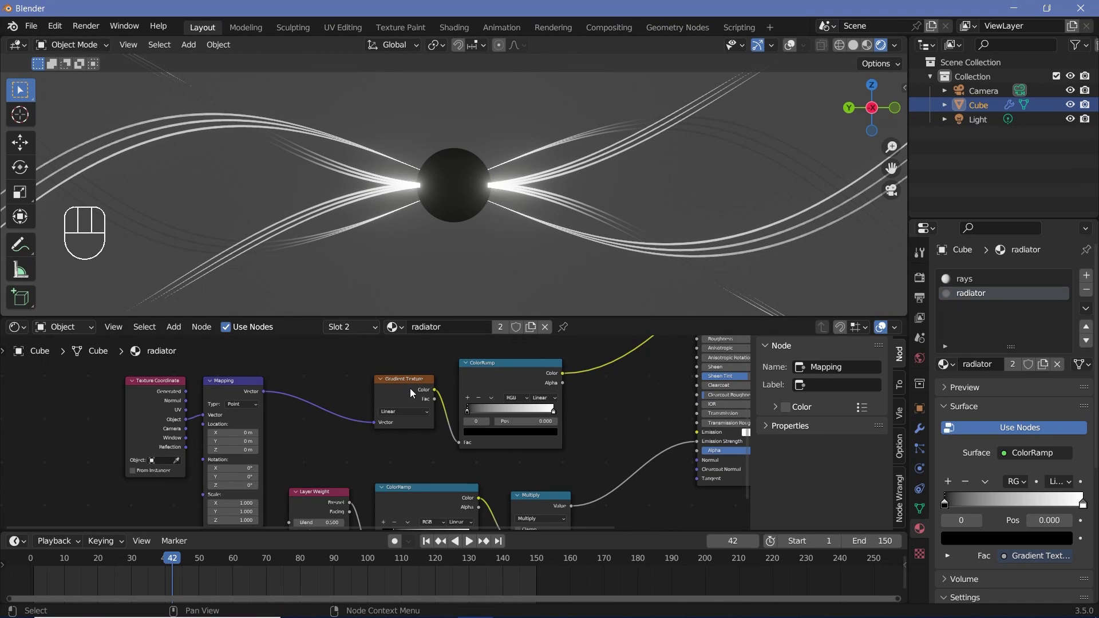
left_click(492, 205)
left_click_drag(518, 235, 384, 271)
scroll("up", 3)
left_click_drag(441, 196, 445, 246)
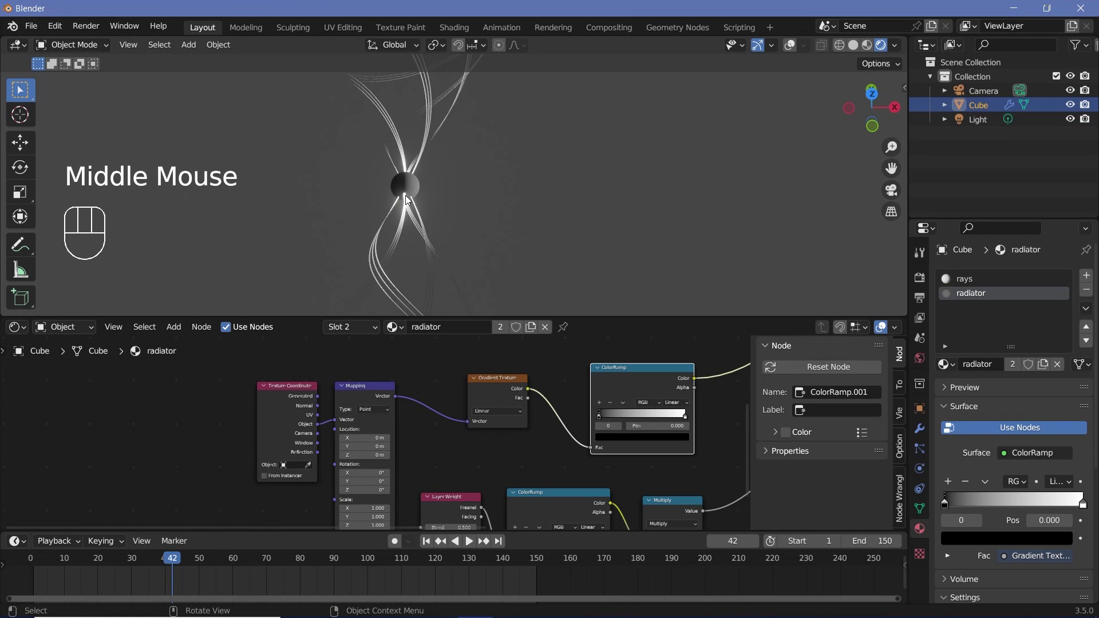
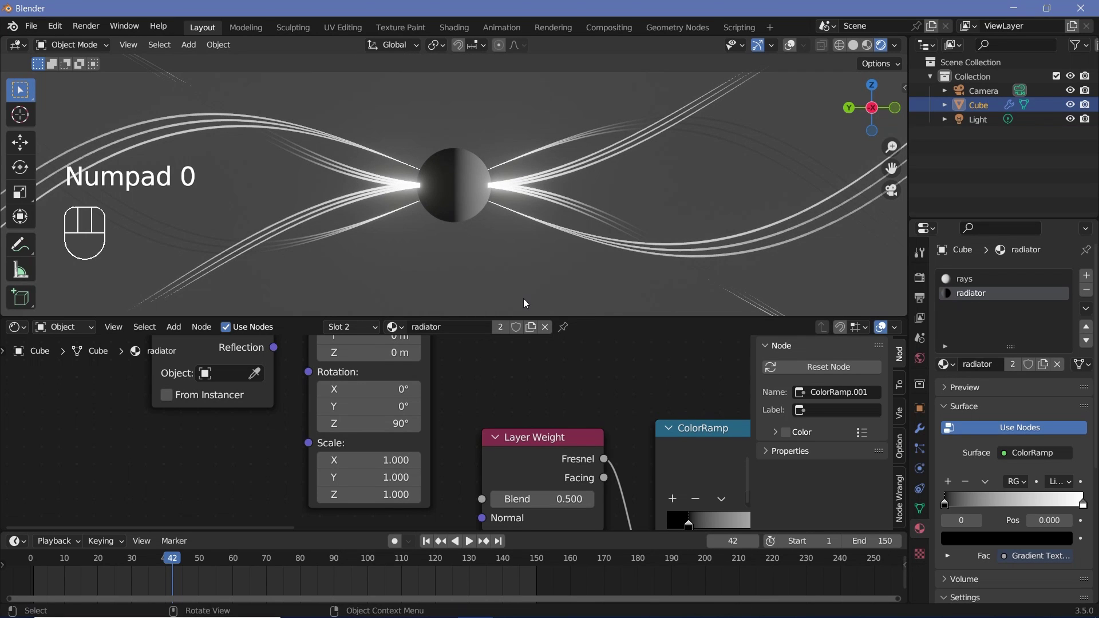
middle_click(377, 501)
scroll("down", 3)
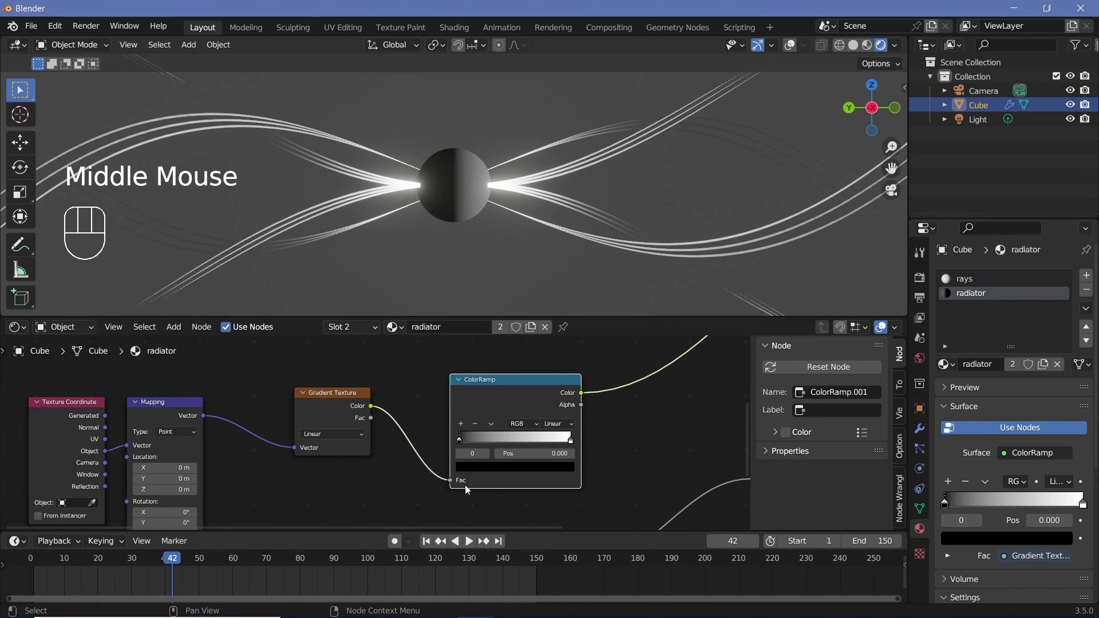
Colour the ramp's left stop red so the sphere glows red, then select the rays material slot
left_click(483, 473)
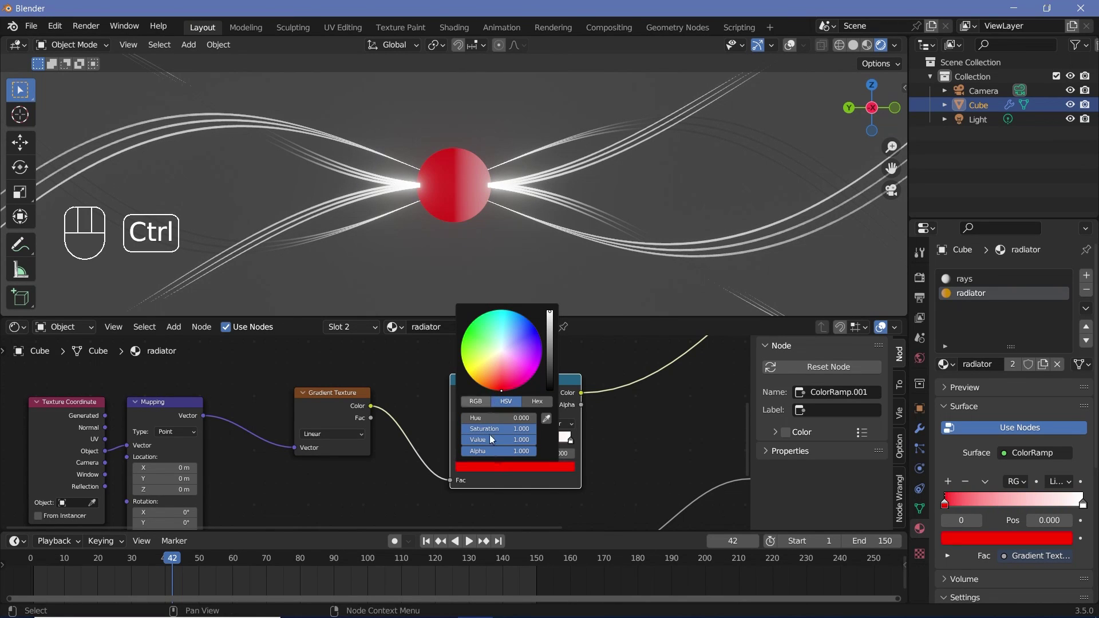
left_click(571, 444)
left_click(542, 468)
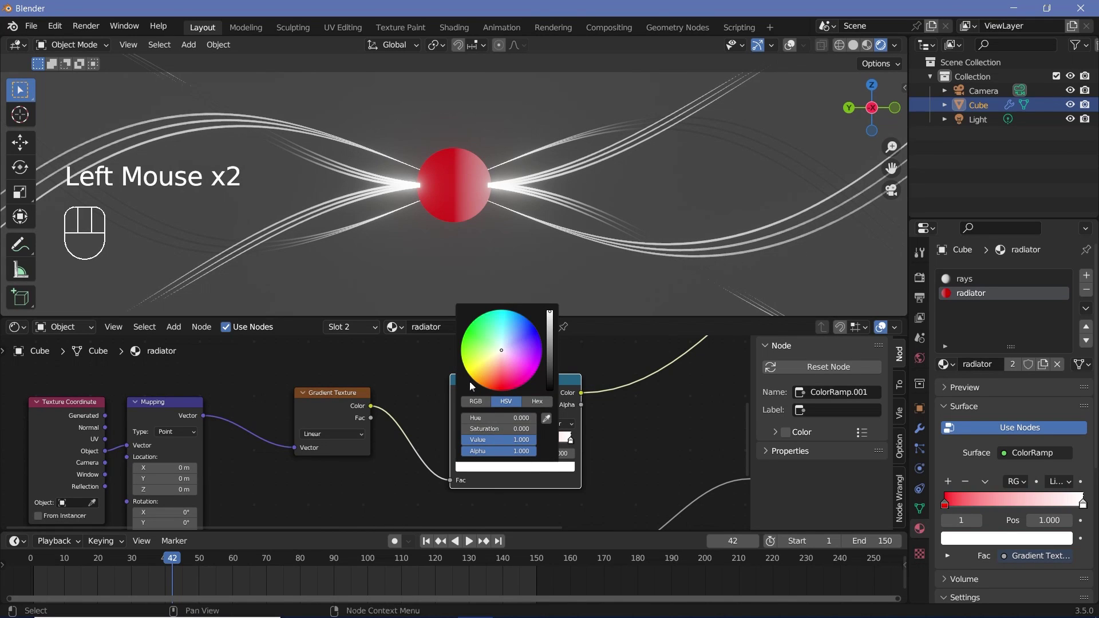
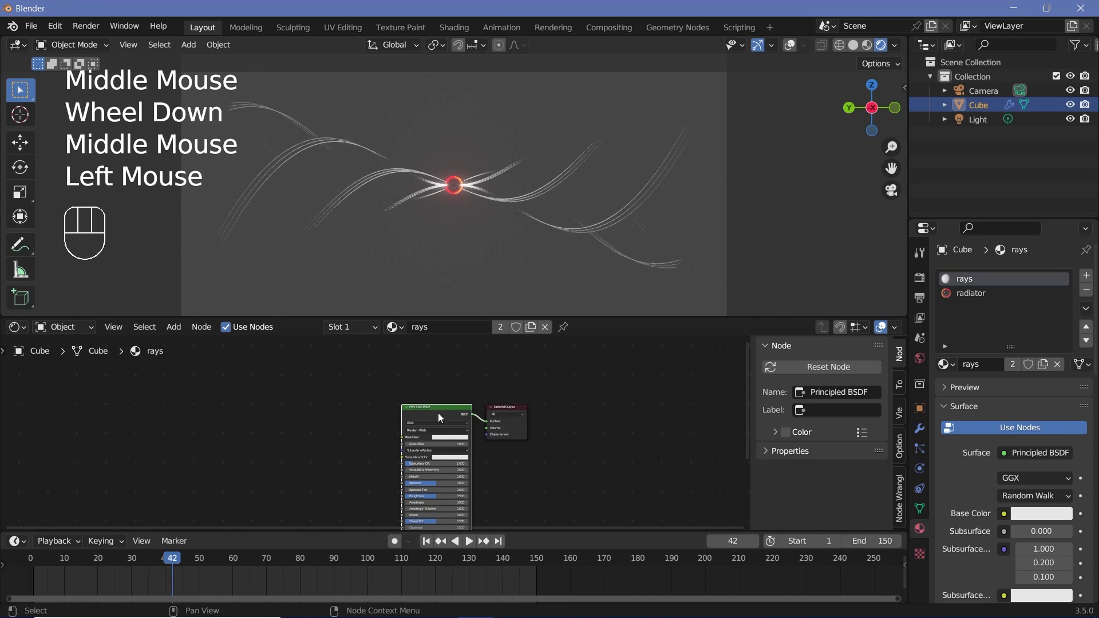
Replace the rays material's default shader with a gradient-driven ColorRamp in orange tones
key("x")
key("shift+a")
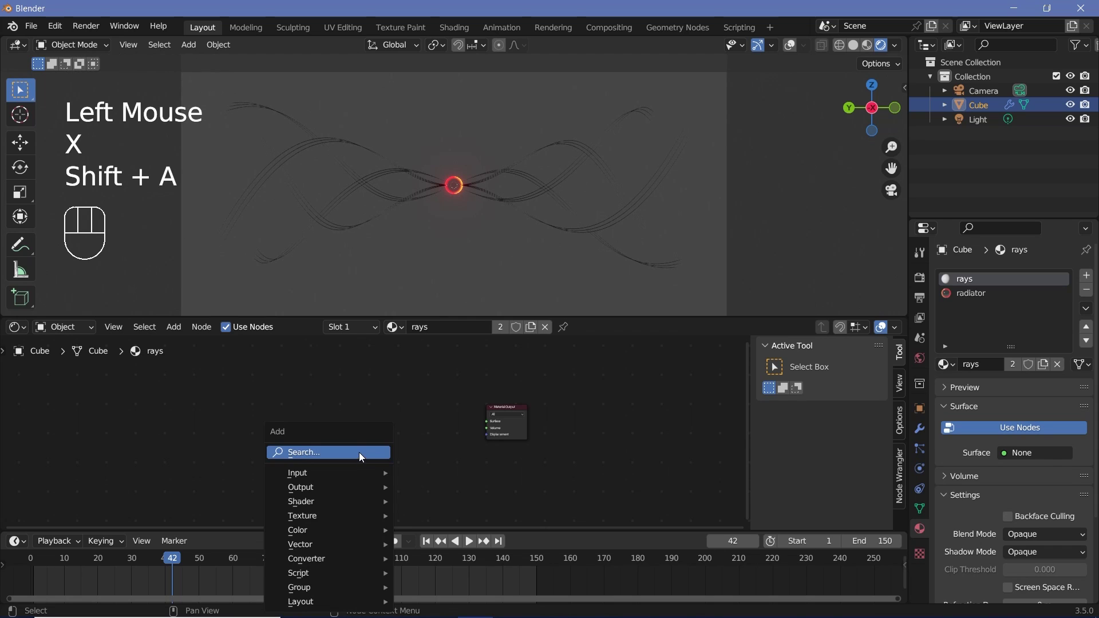
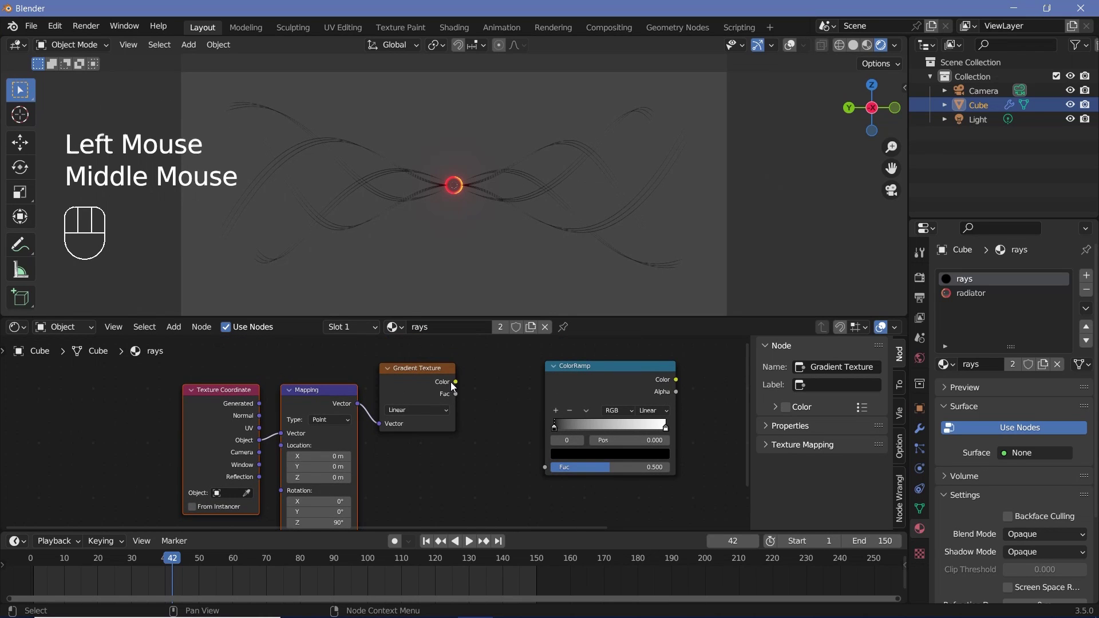
left_click_drag(467, 395, 561, 453)
left_click(567, 456)
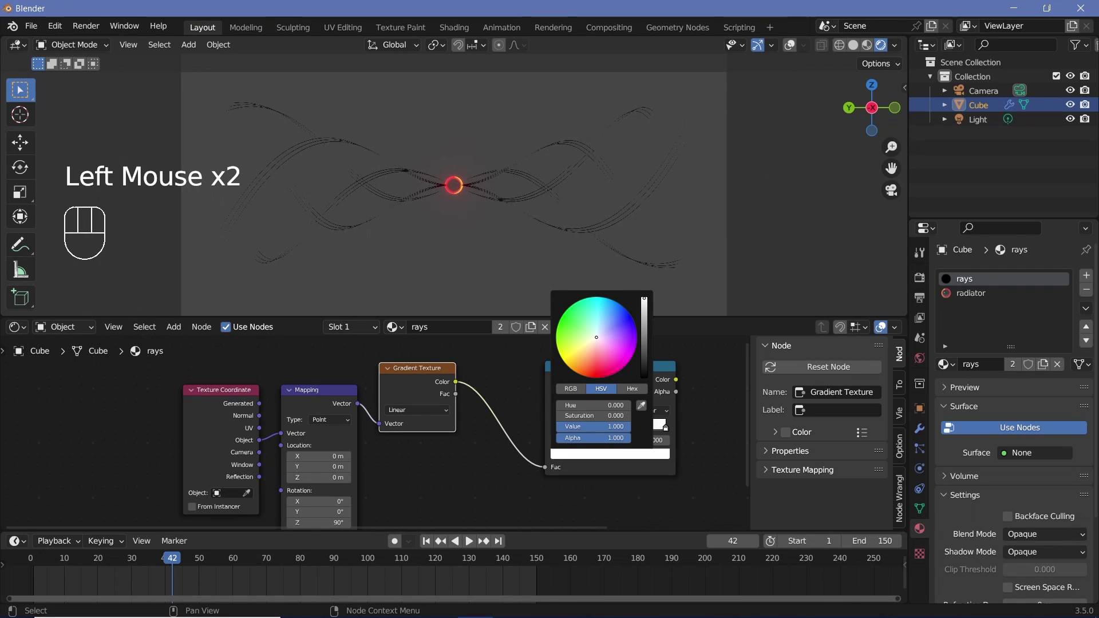
left_click(650, 457)
middle_click(566, 458)
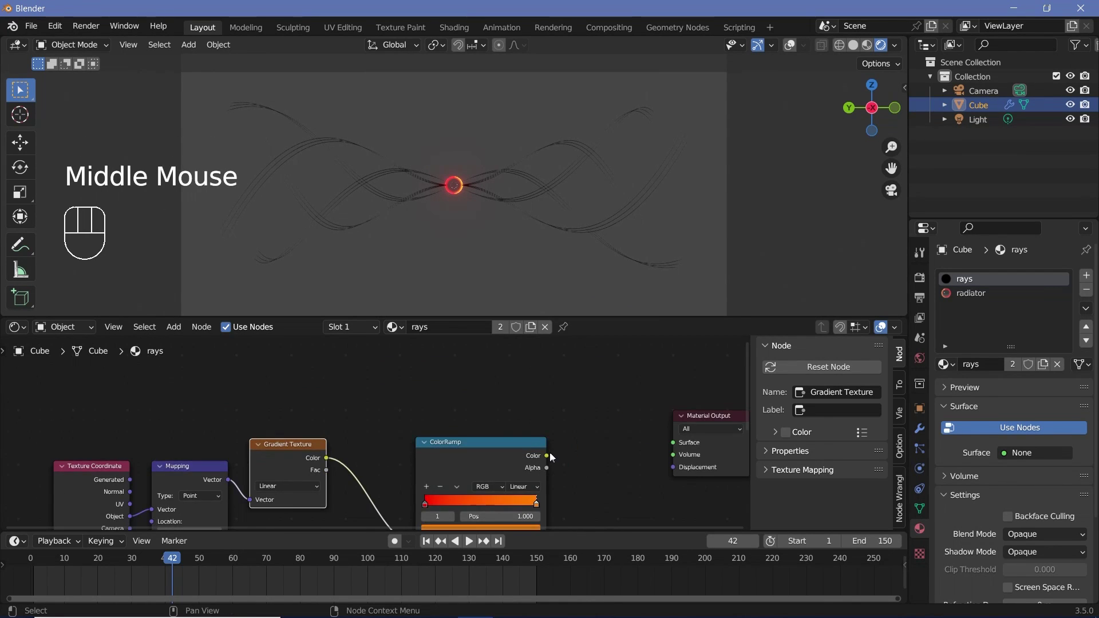
left_click(520, 464)
Feed the ColorRamp into an Emission shader at strength 10 wired to the Material Output surface
key("shift+a")
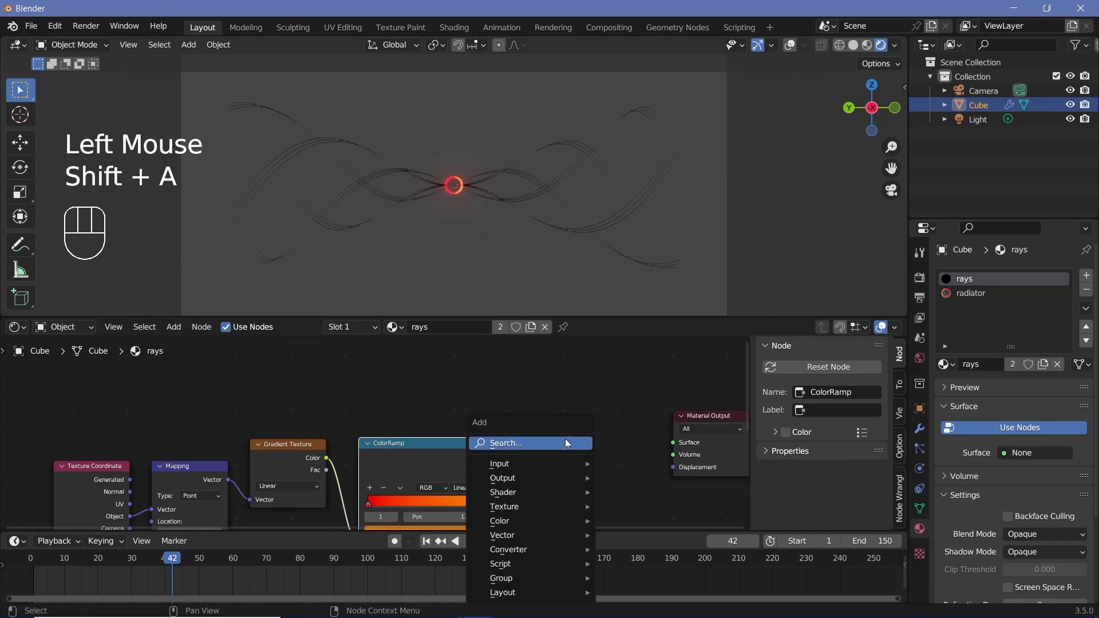
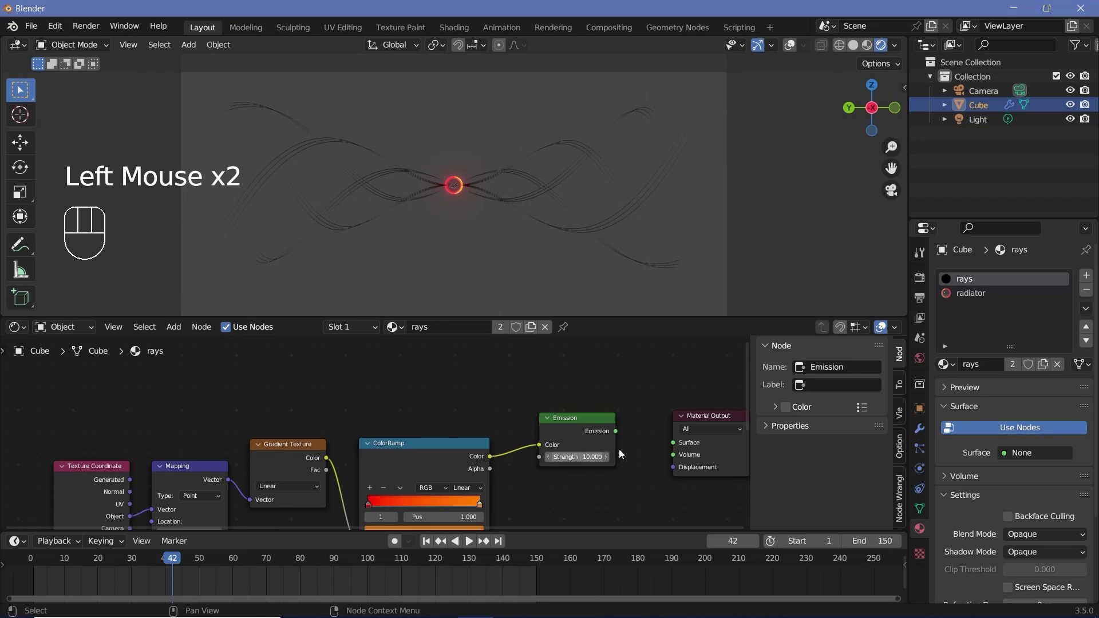
left_click_drag(622, 434, 492, 214)
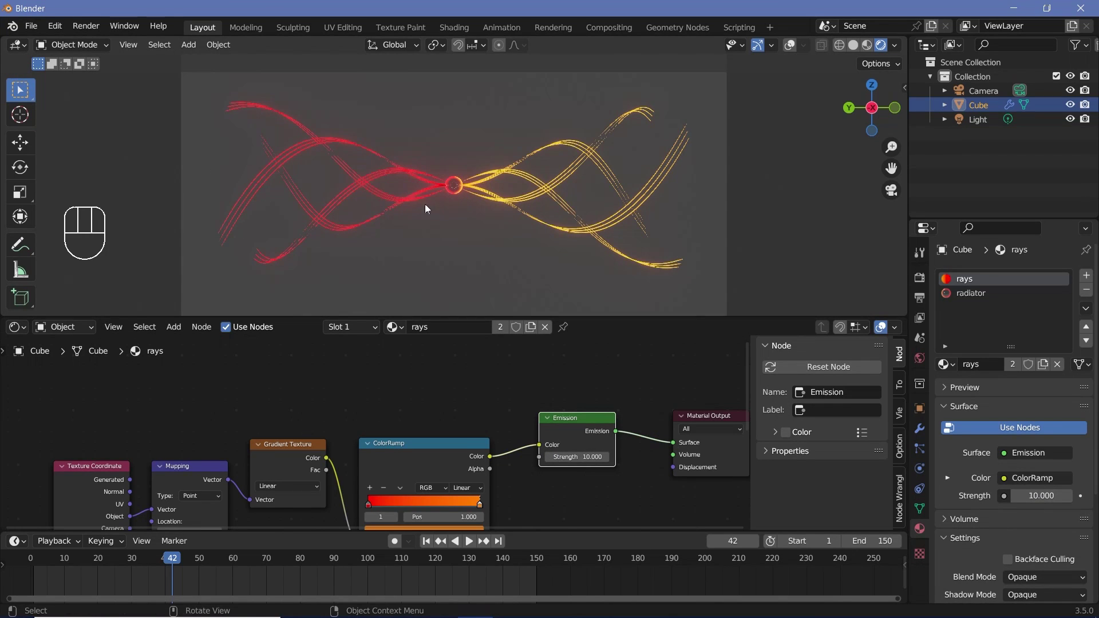
left_click_drag(716, 455, 664, 440)
left_click_drag(597, 424, 507, 476)
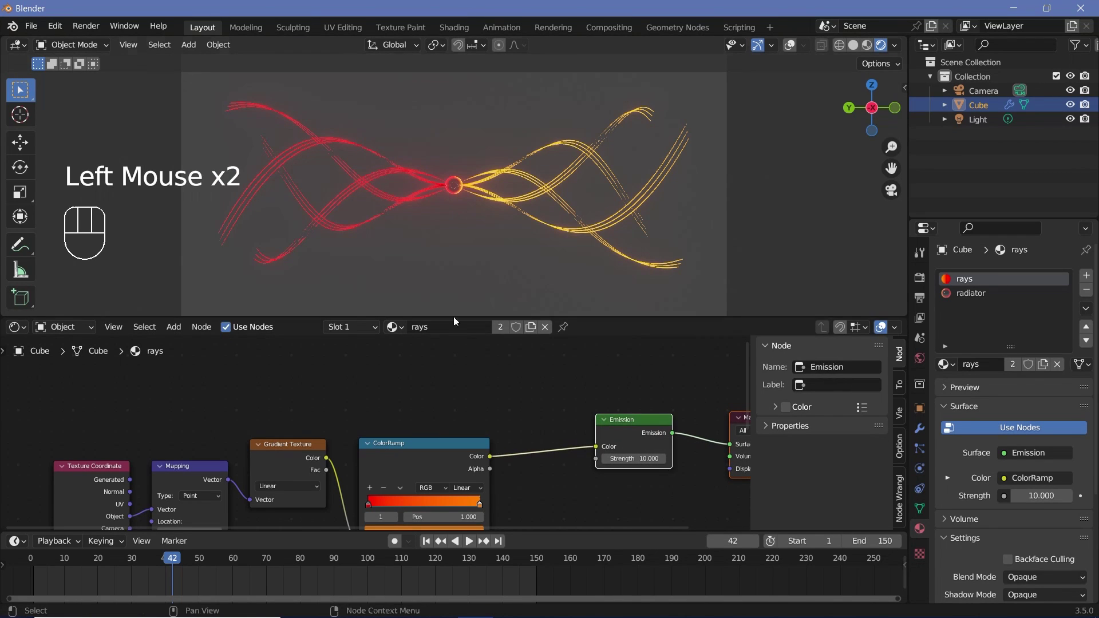
Insert a Hue Saturation Value node (saturation 0.98) before the Emission and raise strength to 20
key("shift+a")
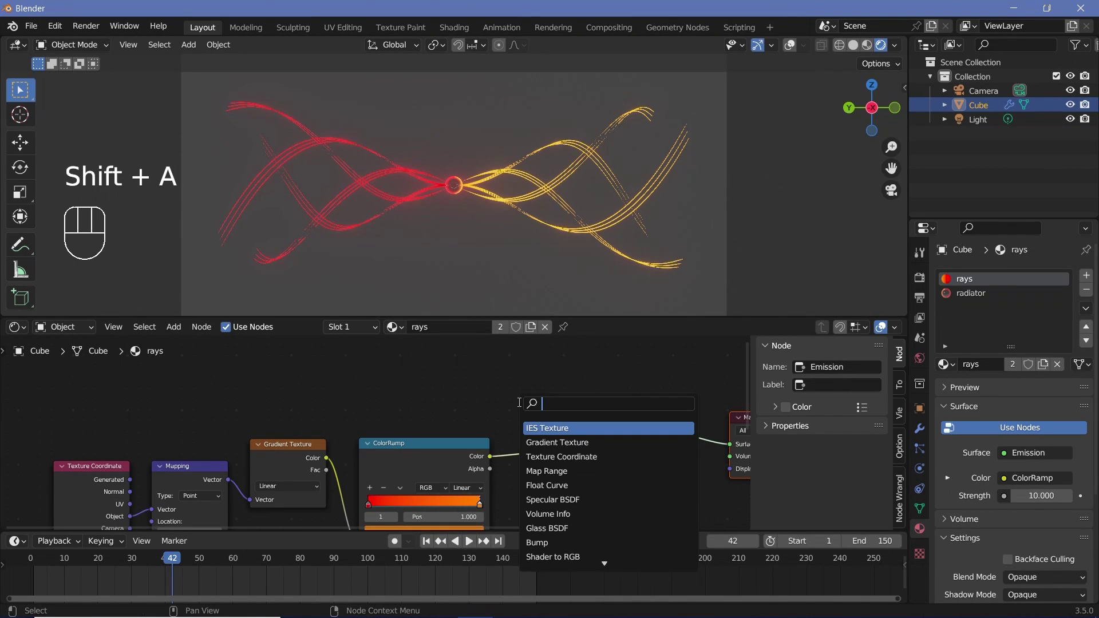
key("BackSpace")
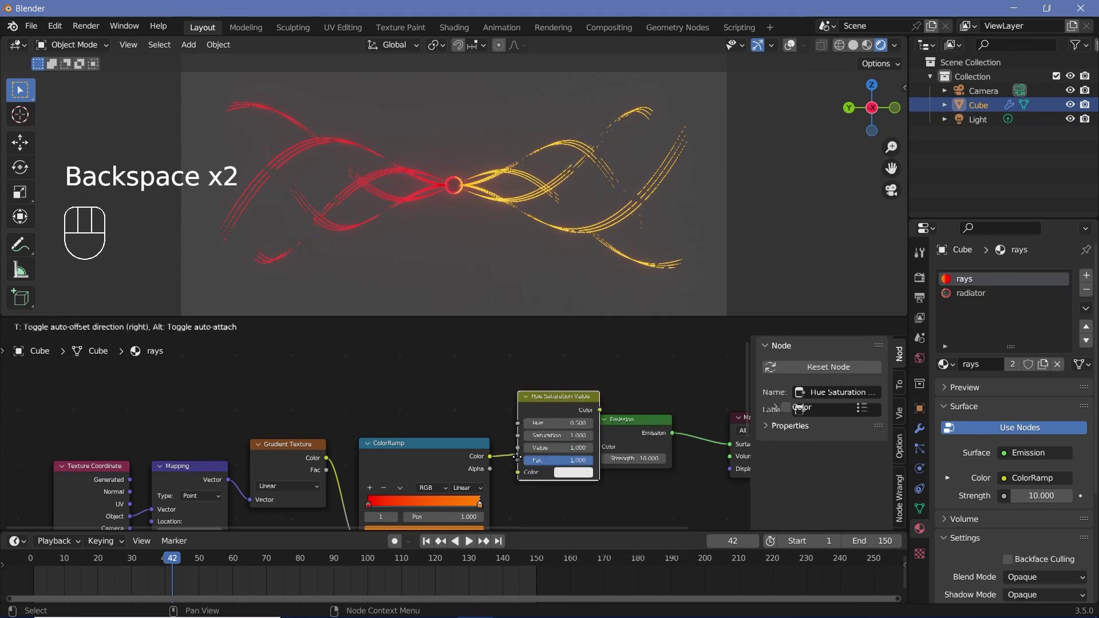
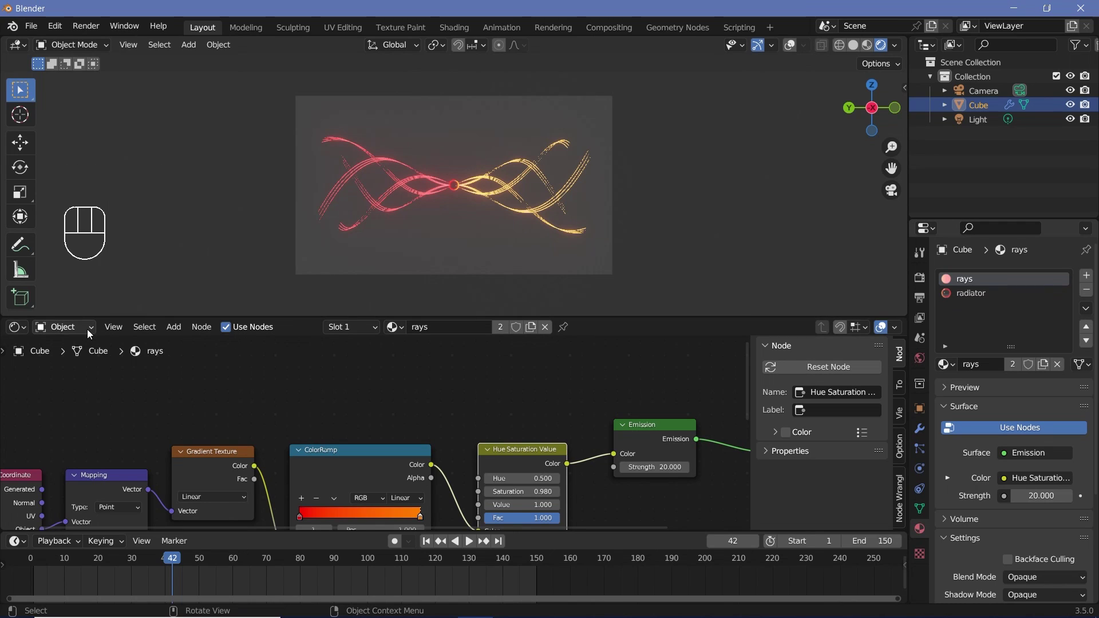
left_click_drag(91, 334, 75, 357)
Set the World background black and add a Volume Scatter at density 0.001 to the World volume
left_click(510, 449)
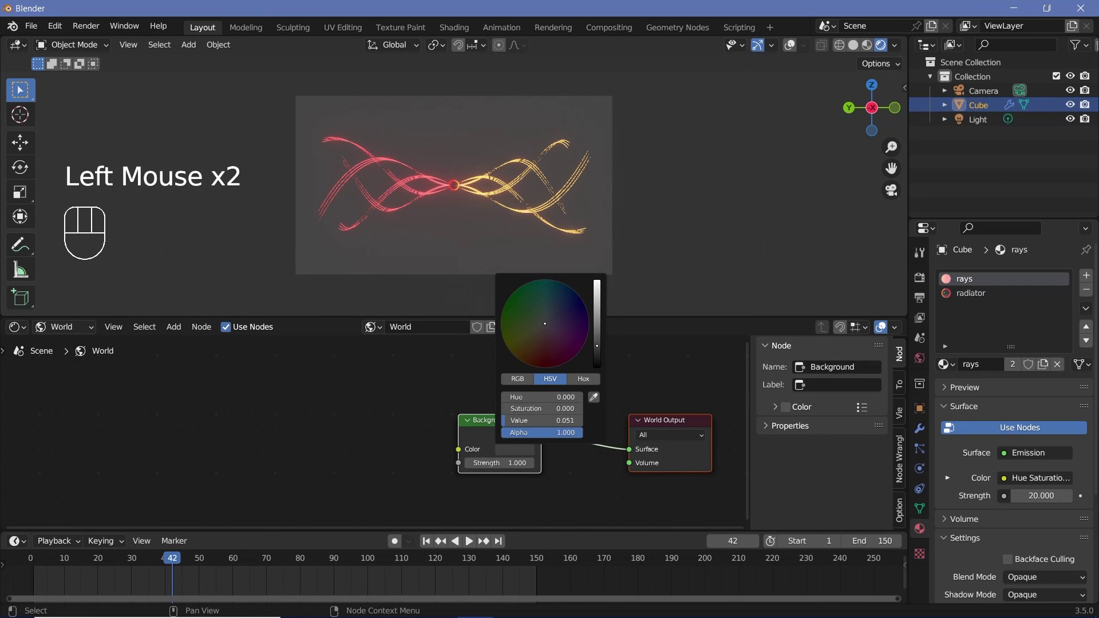
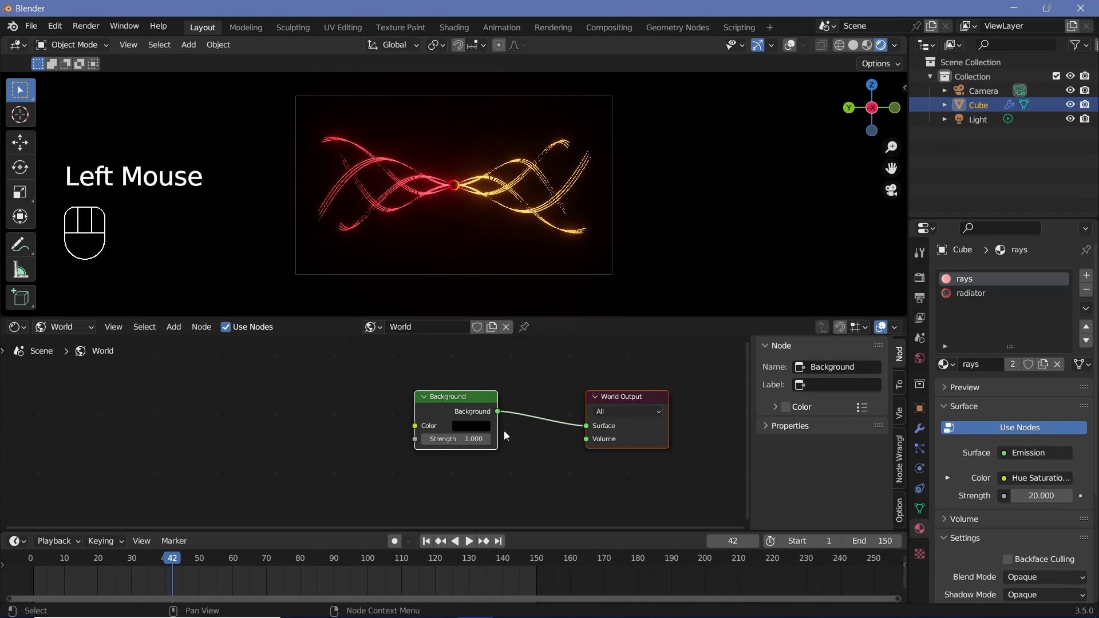
key("shift+a")
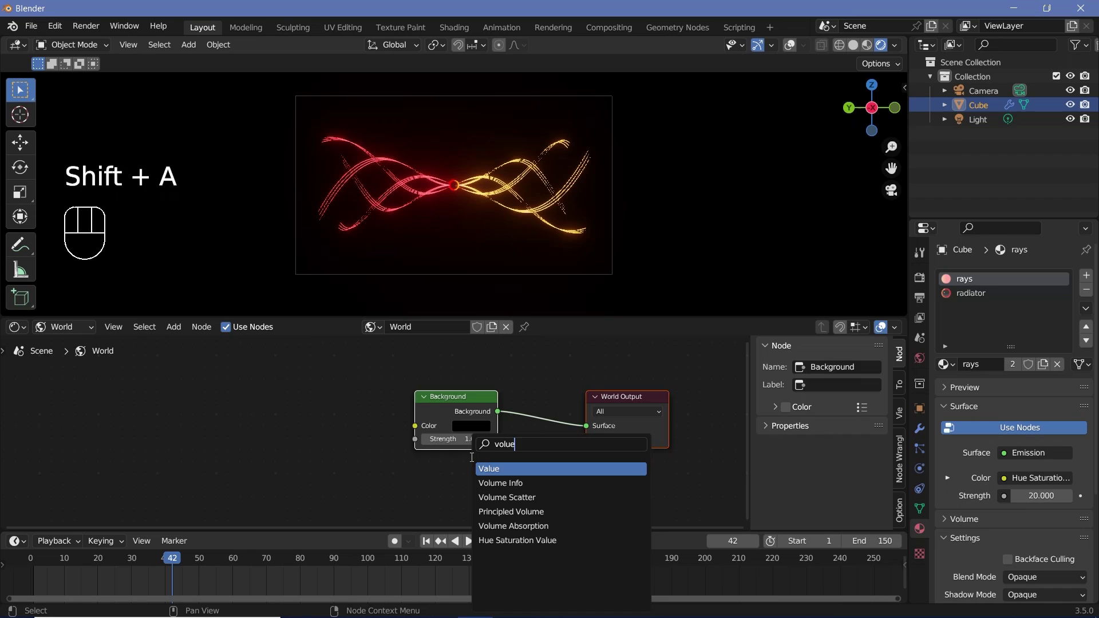
left_click_drag(510, 477, 643, 416)
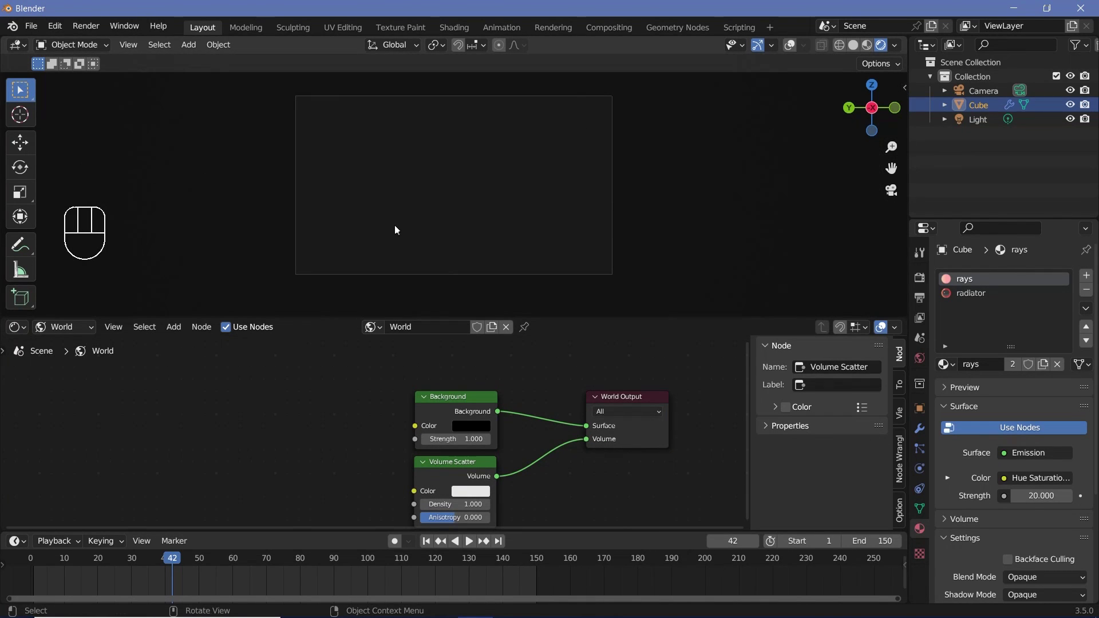
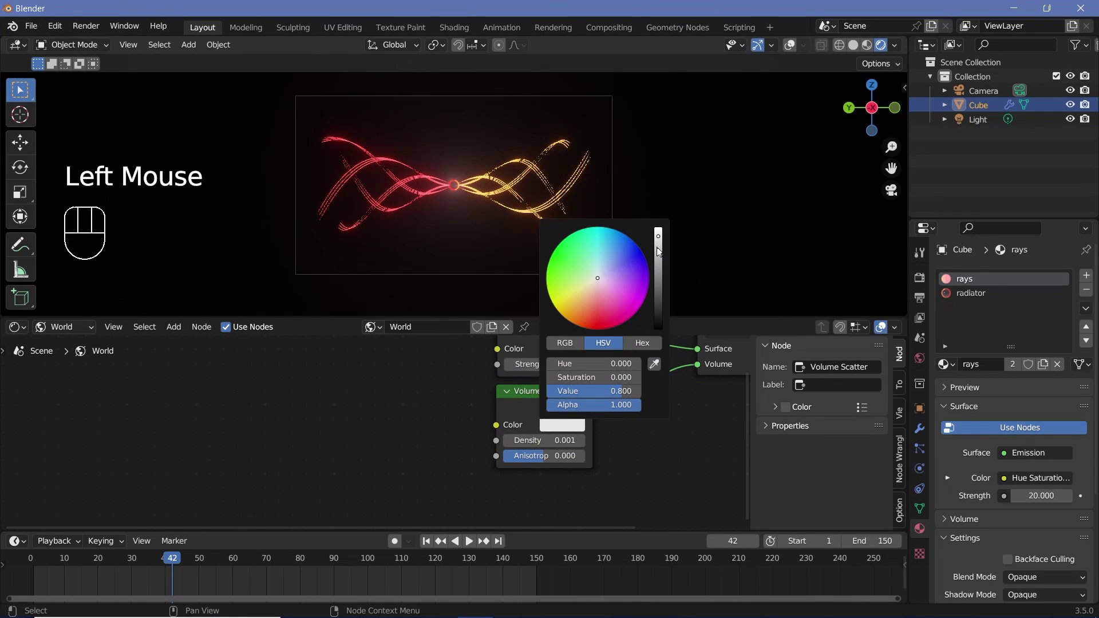
Play the animation to preview the glowing strands in the volumetric scene
scroll("up", 3)
scroll("down", 3)
key("space")
scroll("up", 3)
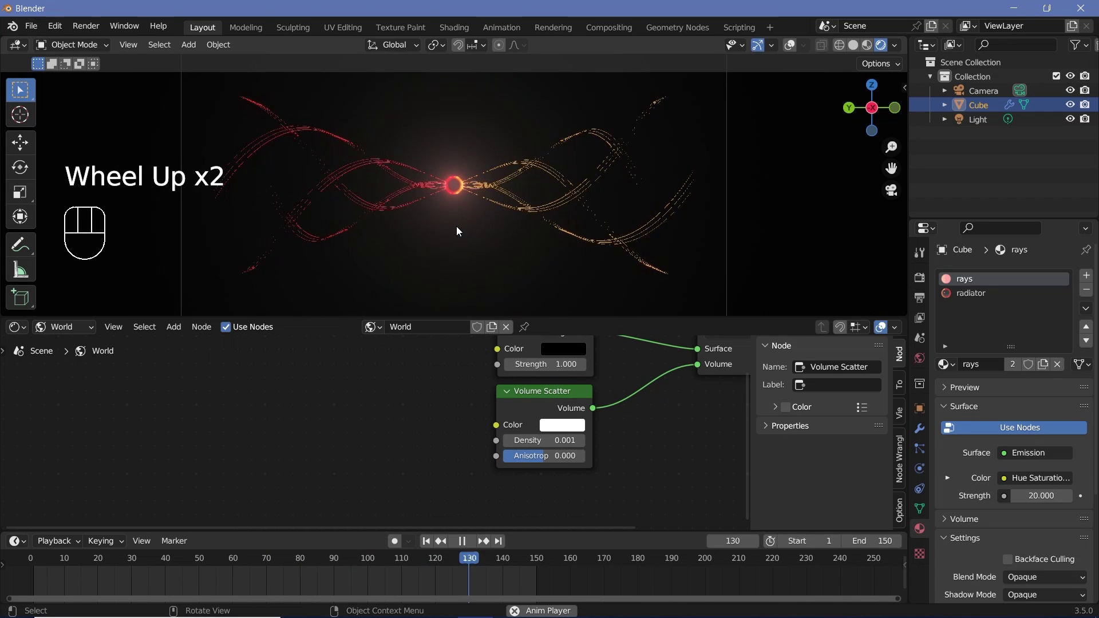
key("space")
key("space")
key("space")
scroll("down", 3)
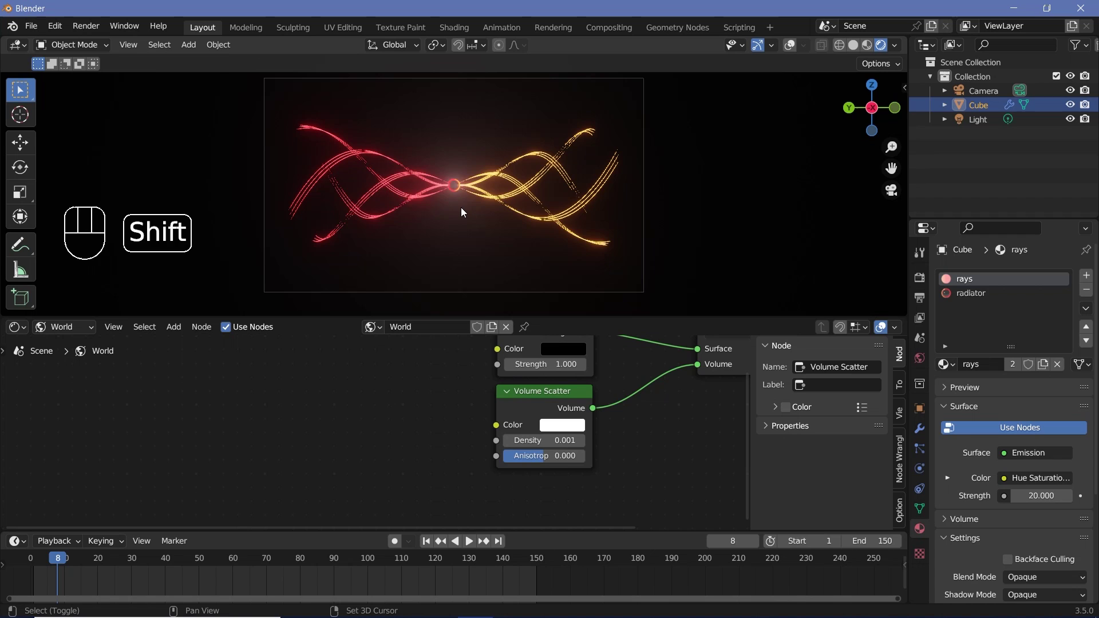
Add a UV Sphere scaled up around the strands and delete half of it into a dome
key("shift+a")
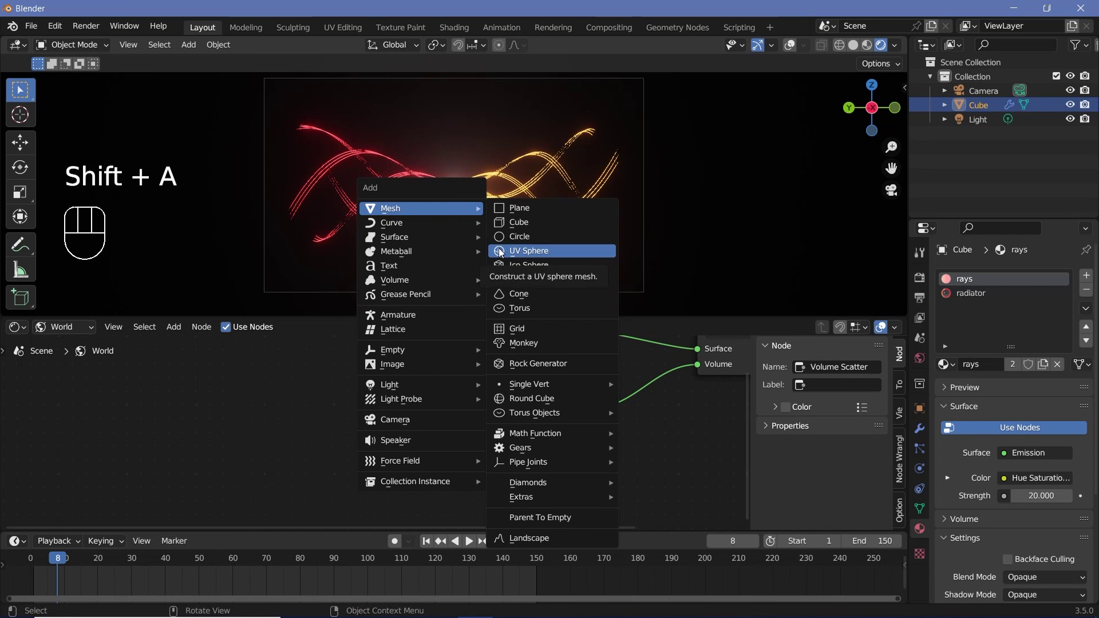
key("s")
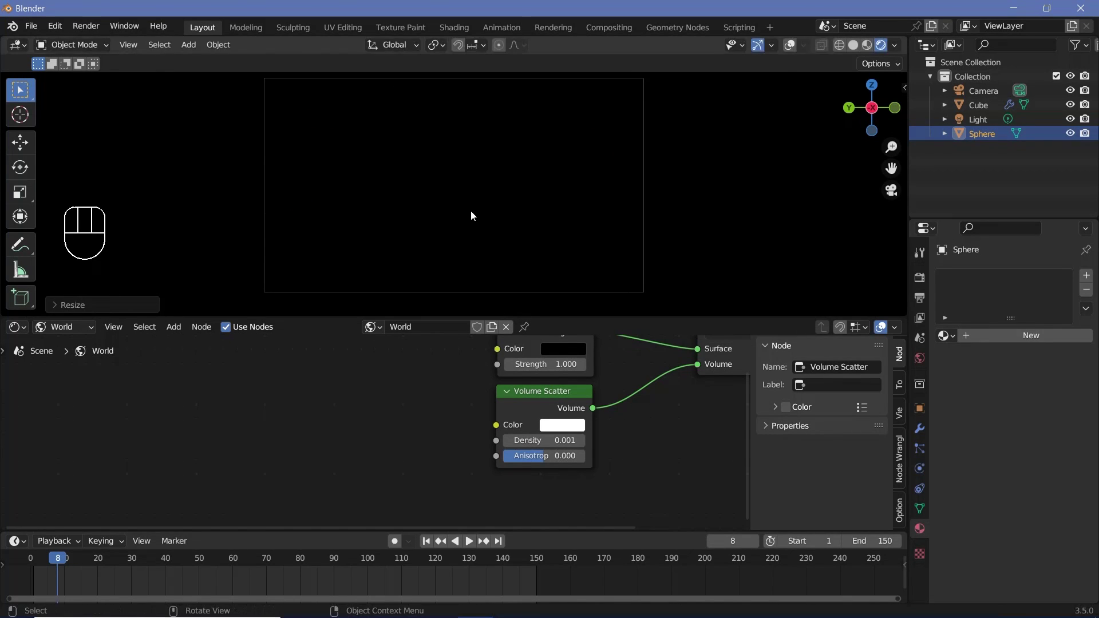
key("Tab")
left_click(788, 52)
left_click(150, 48)
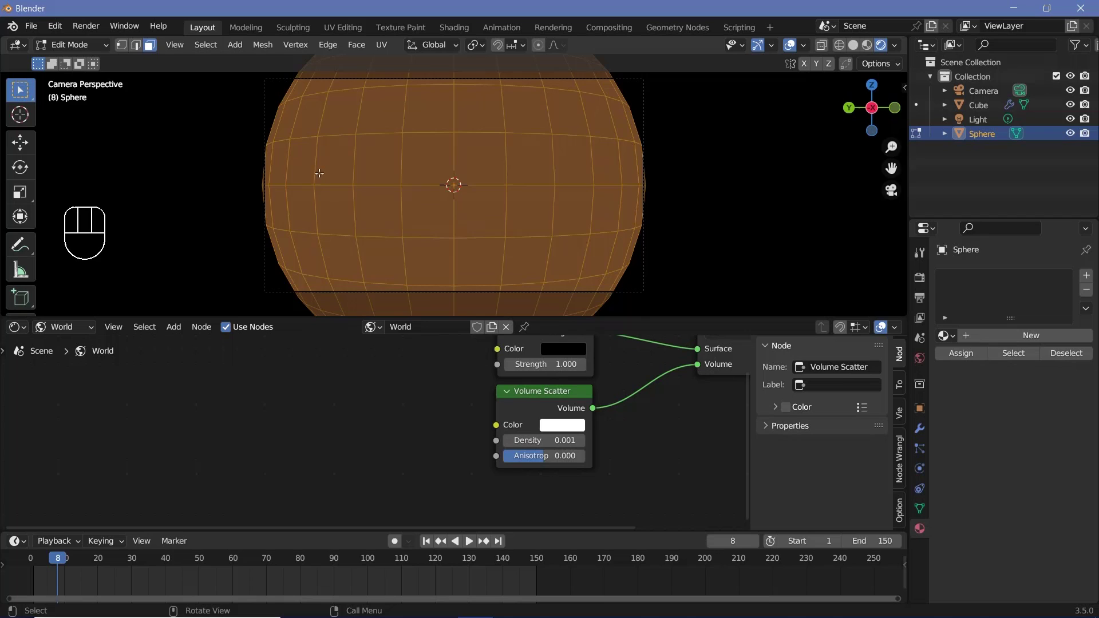
key("a")
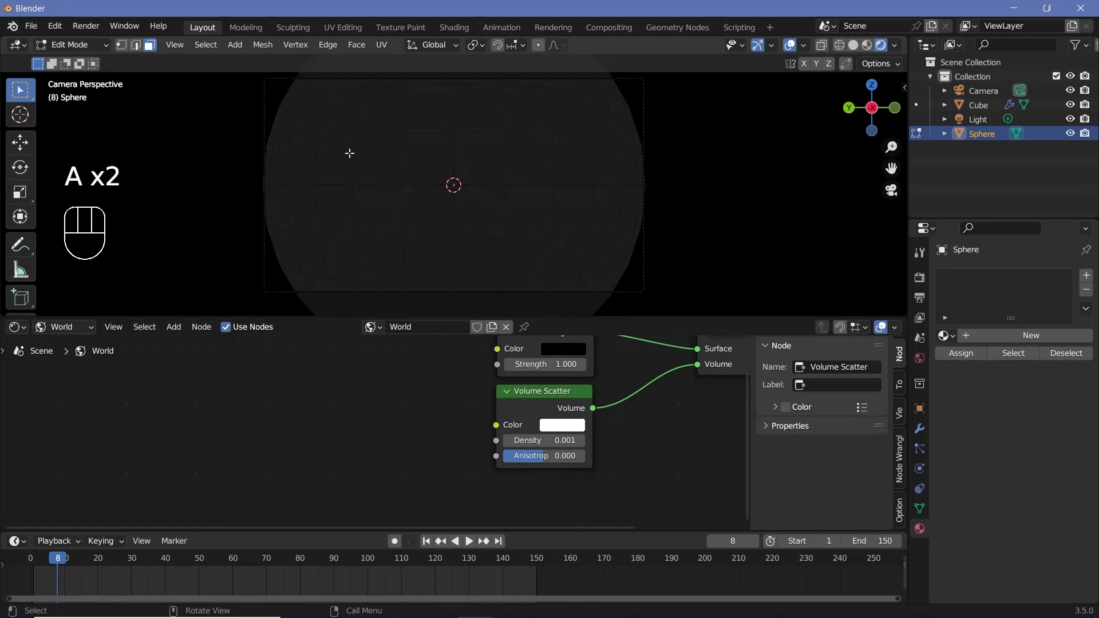
key("c")
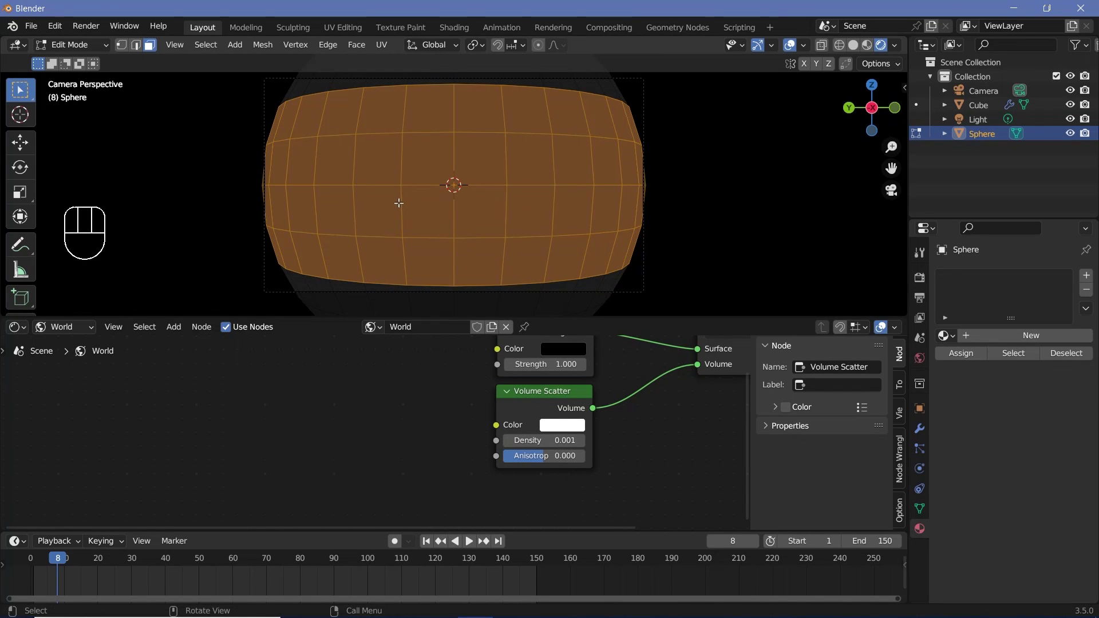
key("x")
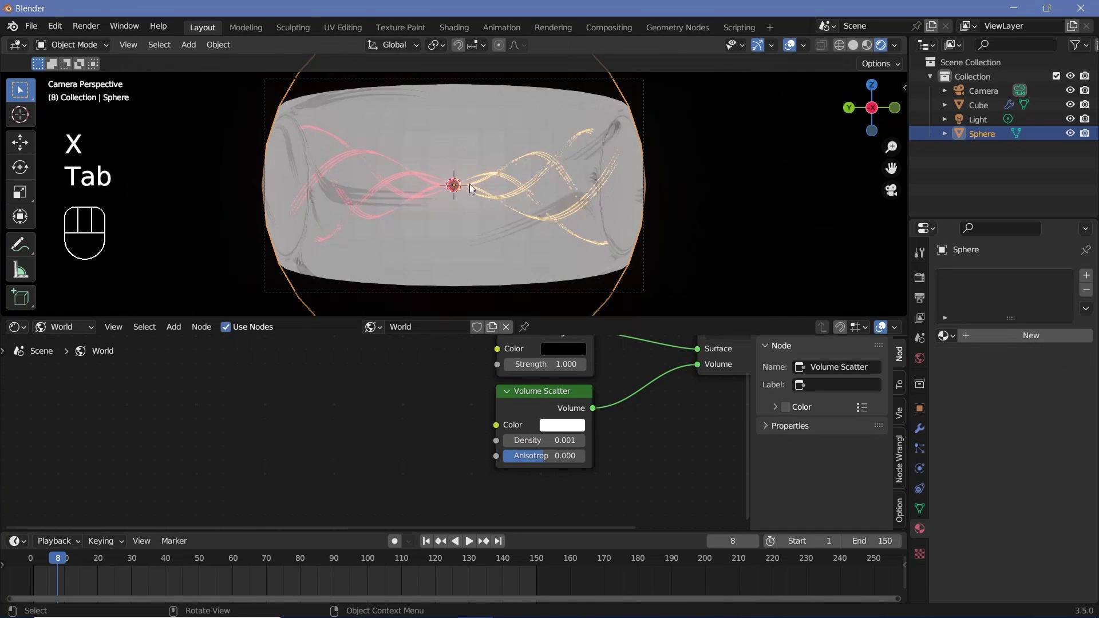
key("Tab")
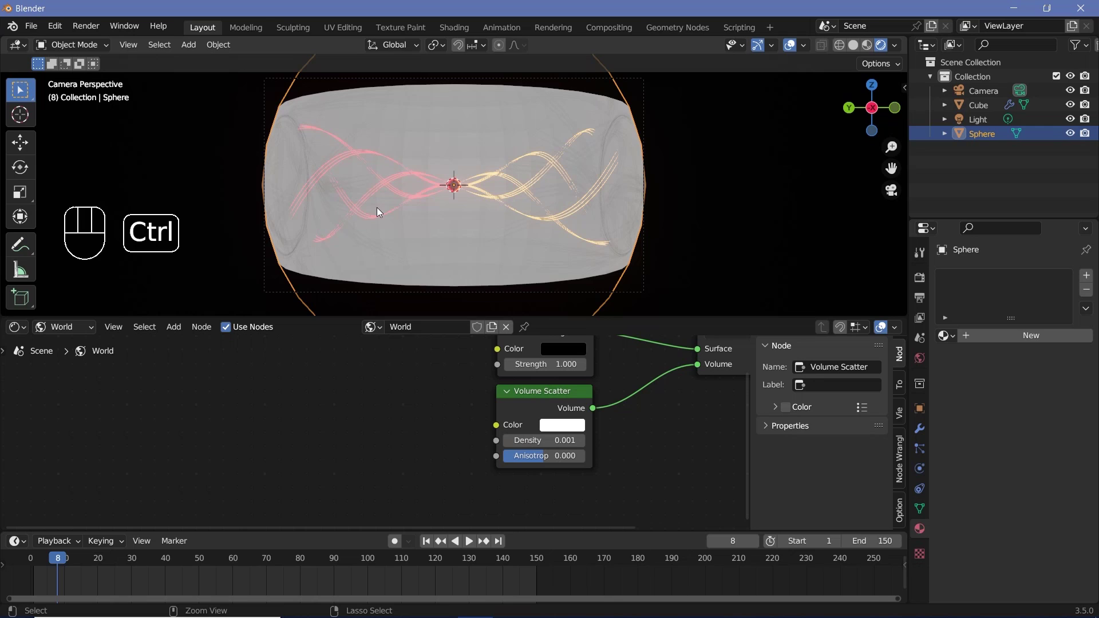
Shade the dome smooth and give it a new Principled BSDF material
key("ctrl+5")
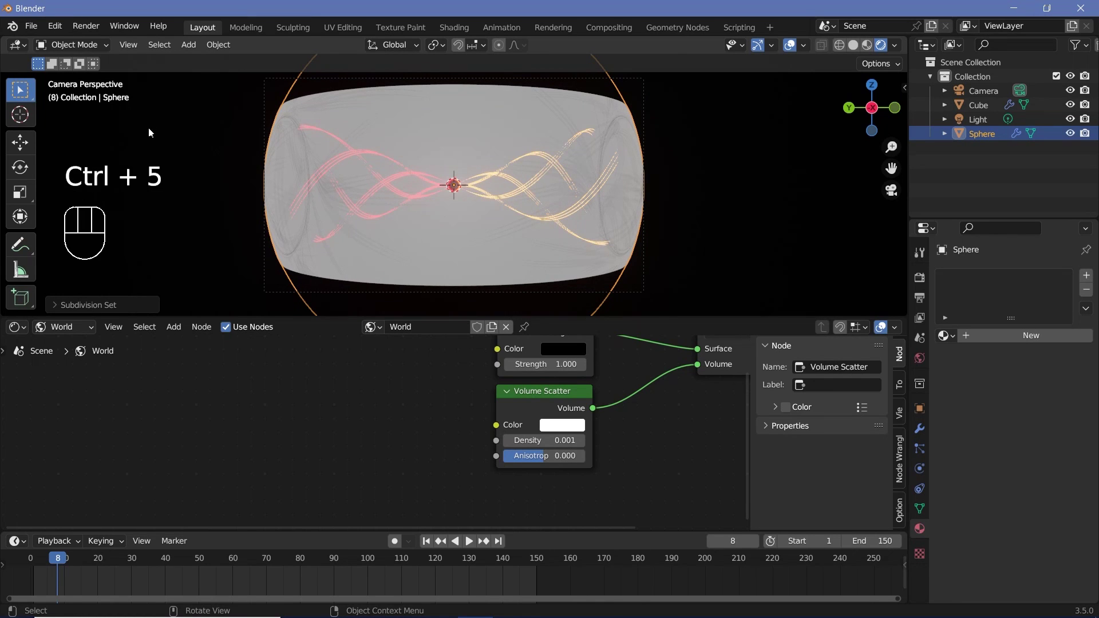
left_click_drag(224, 46, 519, 264)
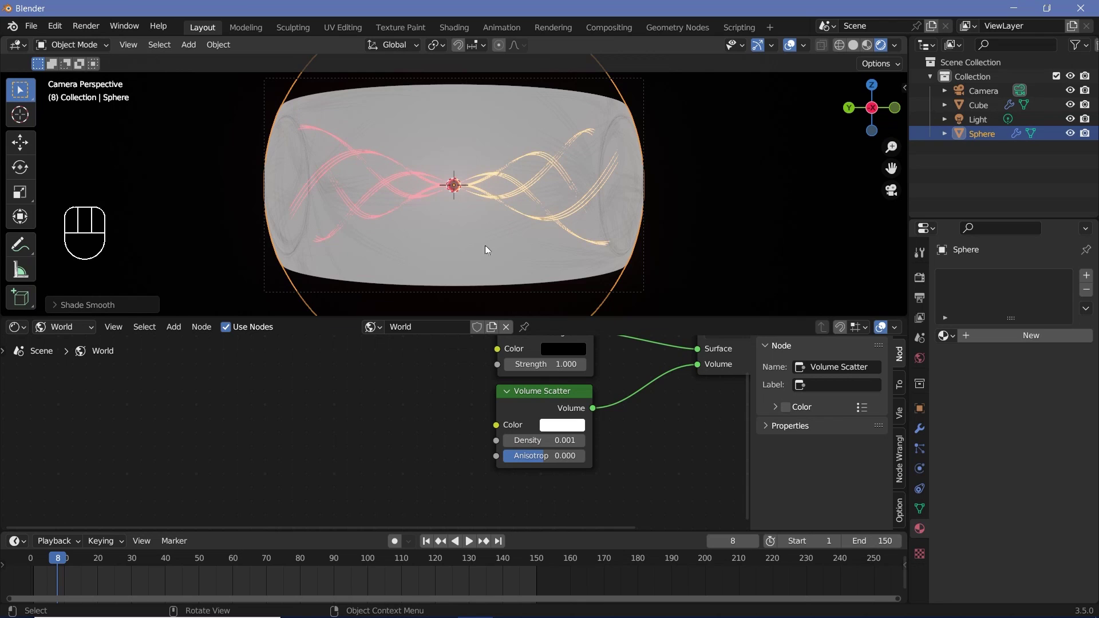
scroll("up", 3)
scroll("down", 3)
left_click(473, 244)
left_click_drag(1042, 344, 998, 343)
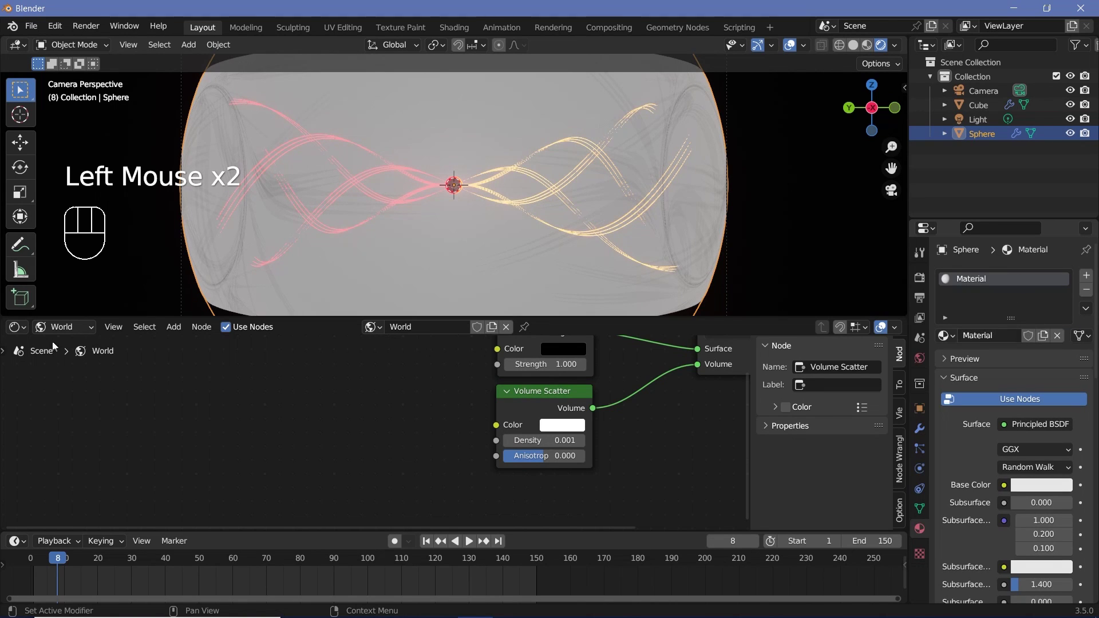
Set the dome material's Metallic to 1 and Roughness to about 0.06, and hide viewport overlays
left_click_drag(51, 335, 76, 351)
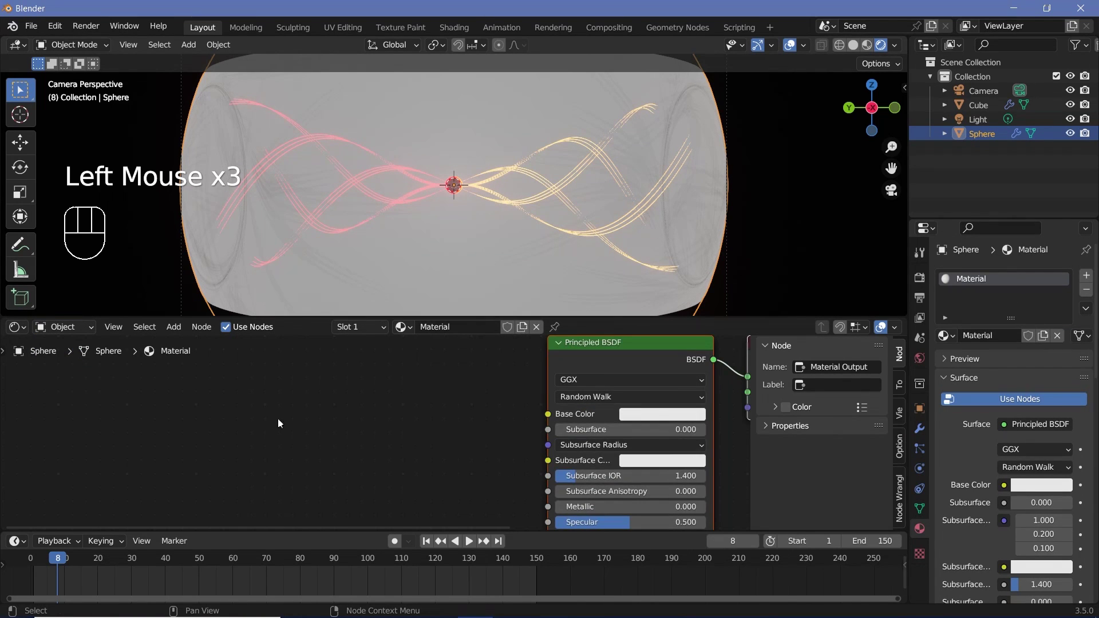
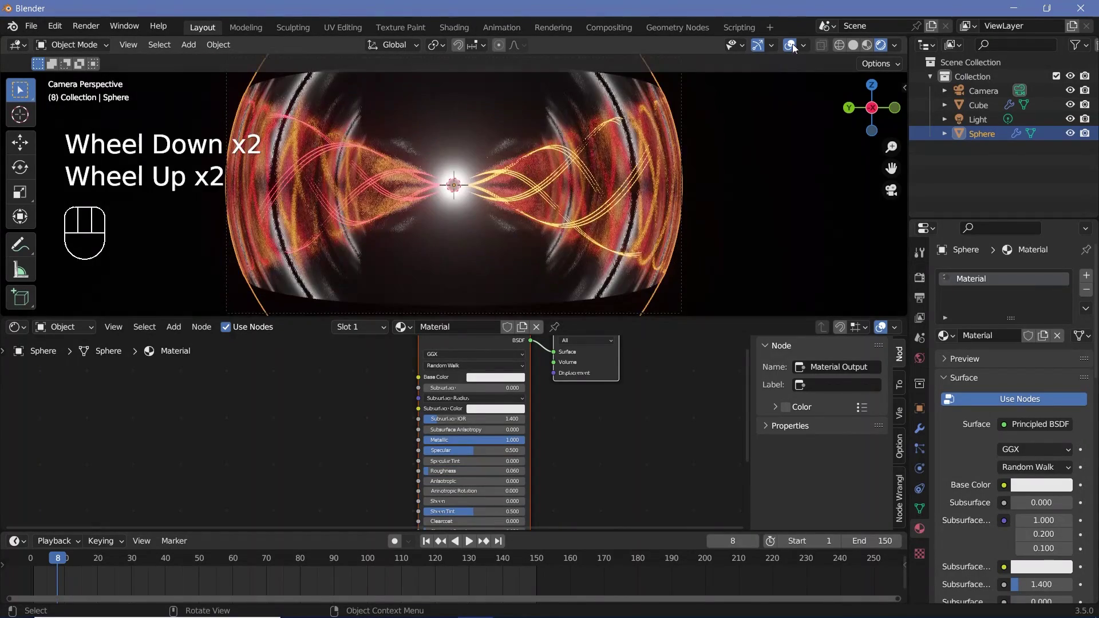
left_click(530, 253)
key("s")
scroll("down", 3)
scroll("up", 3)
scroll("down", 3)
Set the camera's Passepartout to 1.0 and view the scene through the camera
left_click(998, 93)
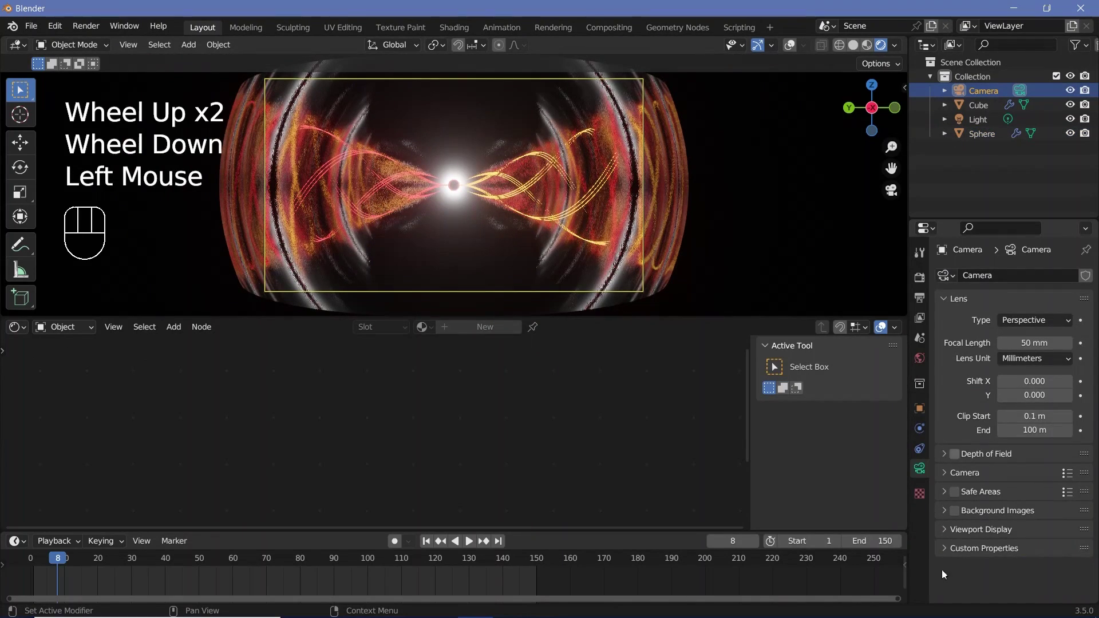
left_click(949, 536)
scroll("down", 3)
left_click_drag(1027, 552, 957, 455)
key("space")
scroll("up", 3)
key("space")
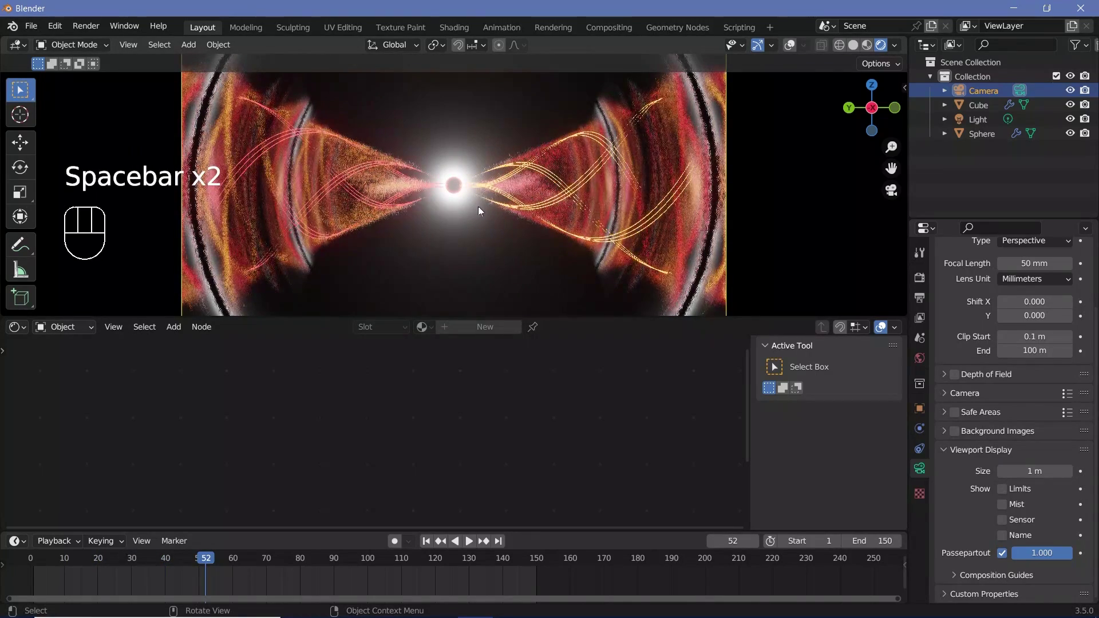
Play the animation through the camera to see the strands mirrored in the dome
scroll("down", 3)
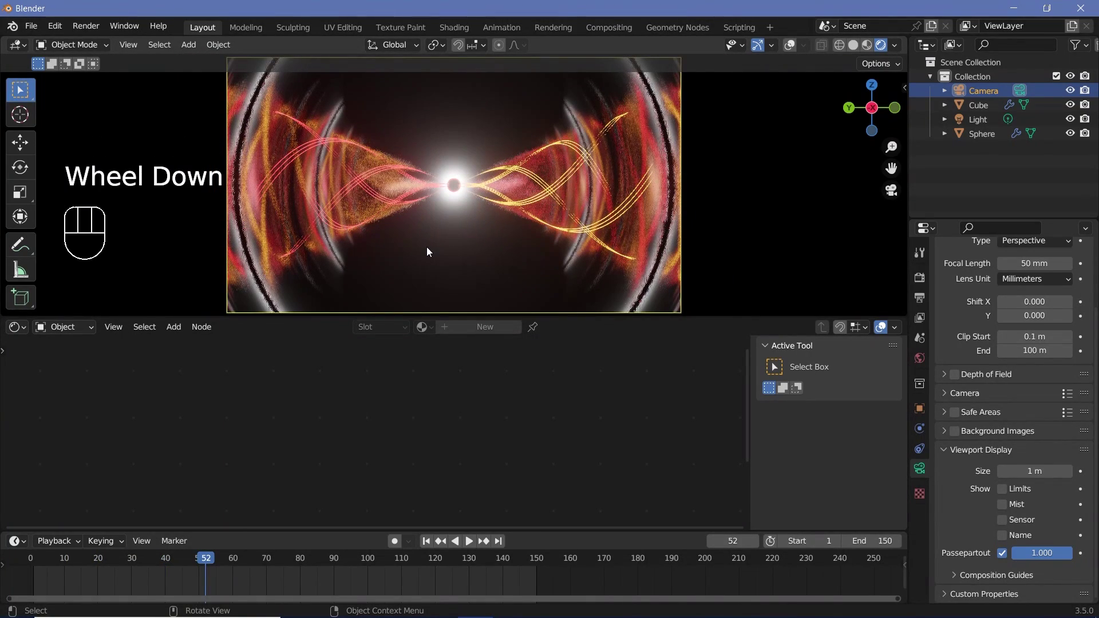
scroll("down", 3)
scroll("up", 3)
scroll("up", 3)
scroll("down", 3)
key("space")
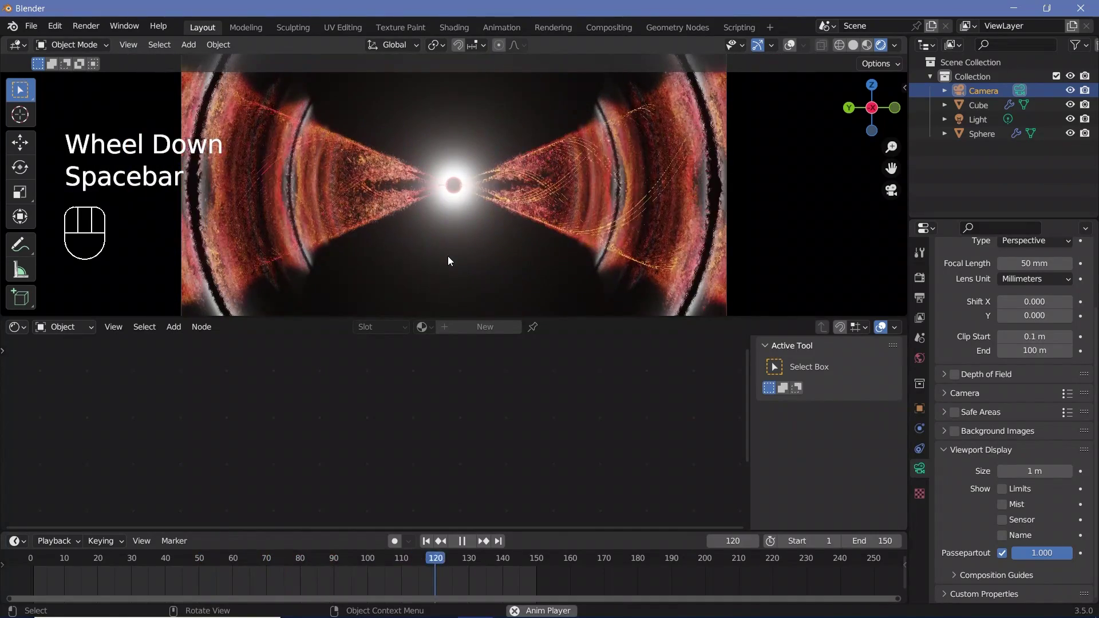
scroll("down", 3)
key("space")
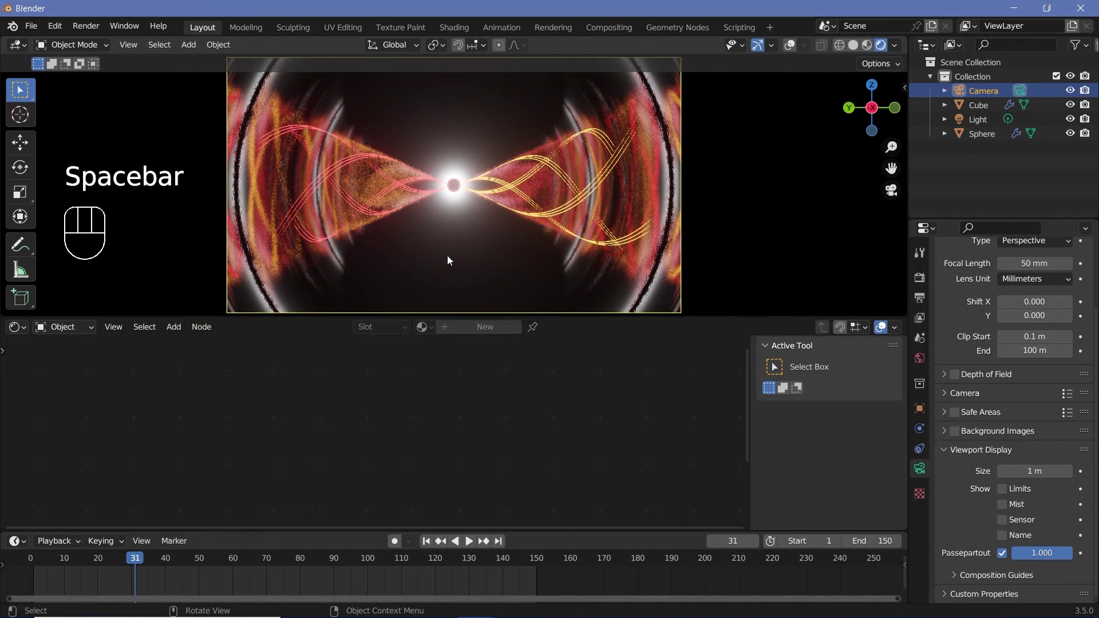